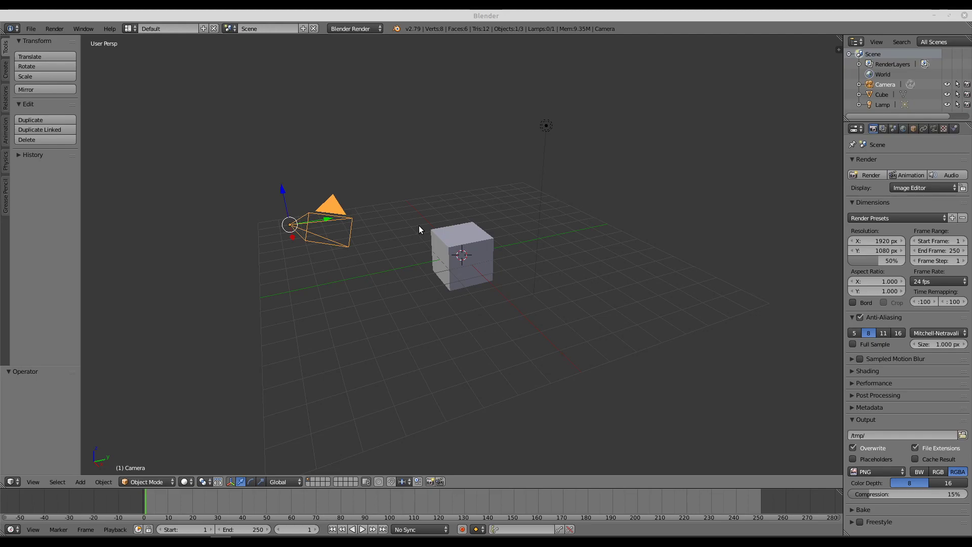
# Step: Select the cube and nudge it along its Z, Y and X axes with the manipulator arrows
pyautogui.scroll(3)
pyautogui.rightClick(467, 239)
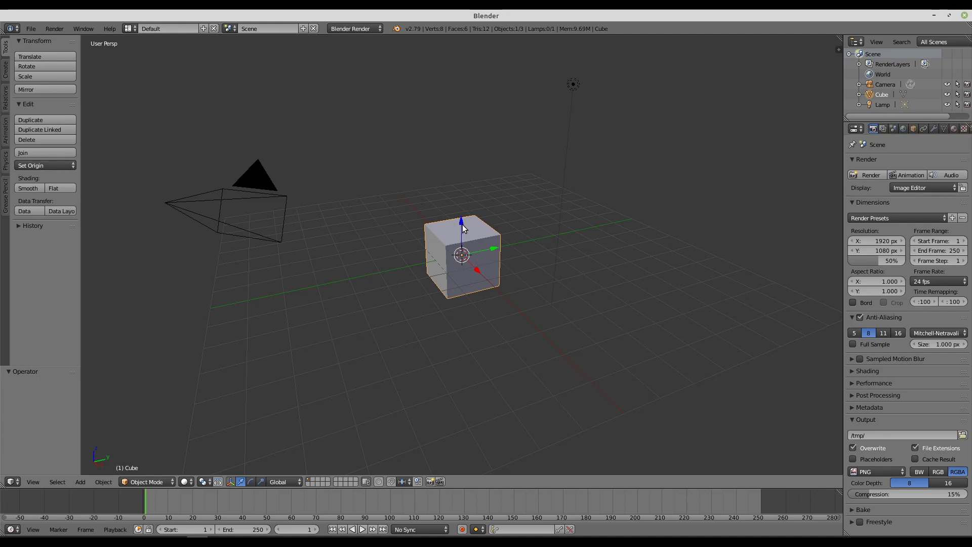
pyautogui.click(464, 227)
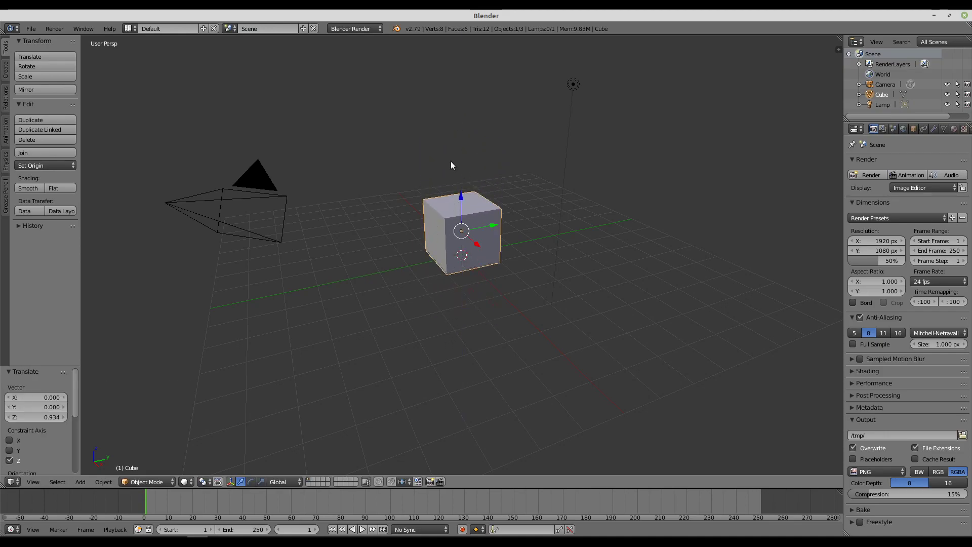
pyautogui.click(463, 199)
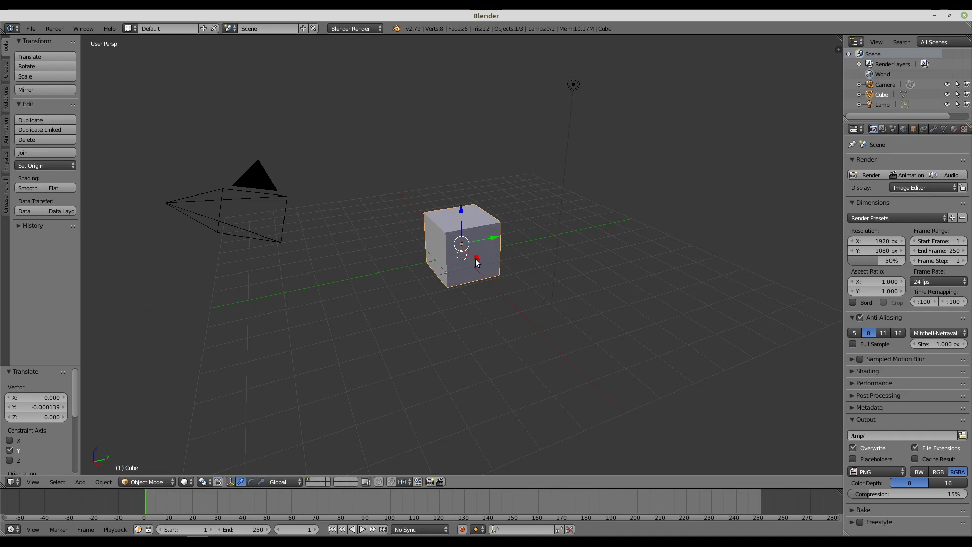
pyautogui.click(478, 260)
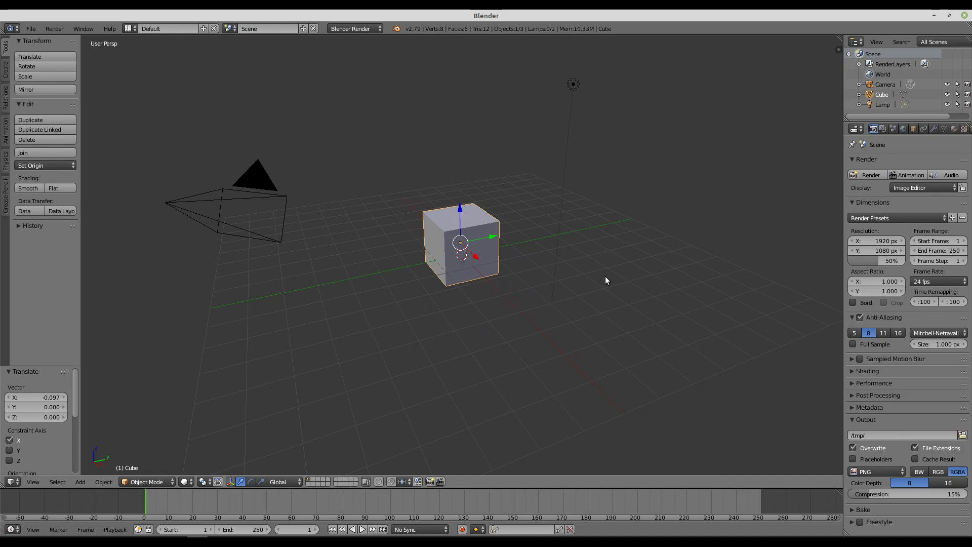
# Step: Orbit the view around the cube to inspect the scene from several sides
pyautogui.middleClick(622, 281)
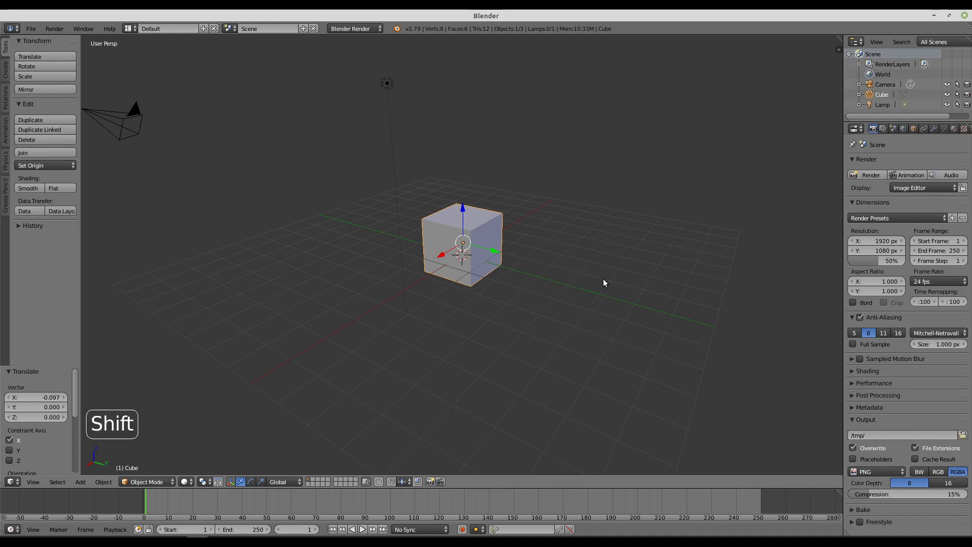
pyautogui.middleClick(618, 280)
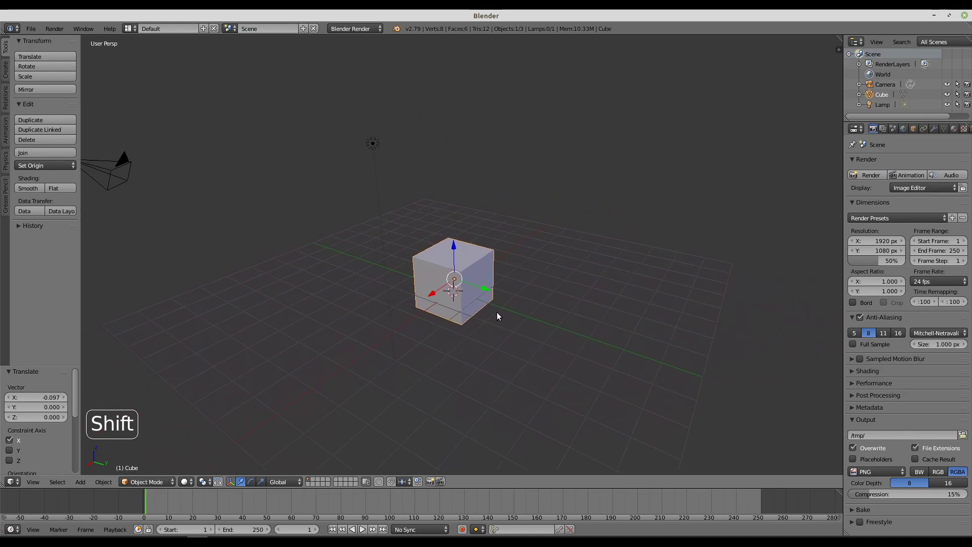
pyautogui.middleClick(354, 321)
pyautogui.middleClick(373, 307)
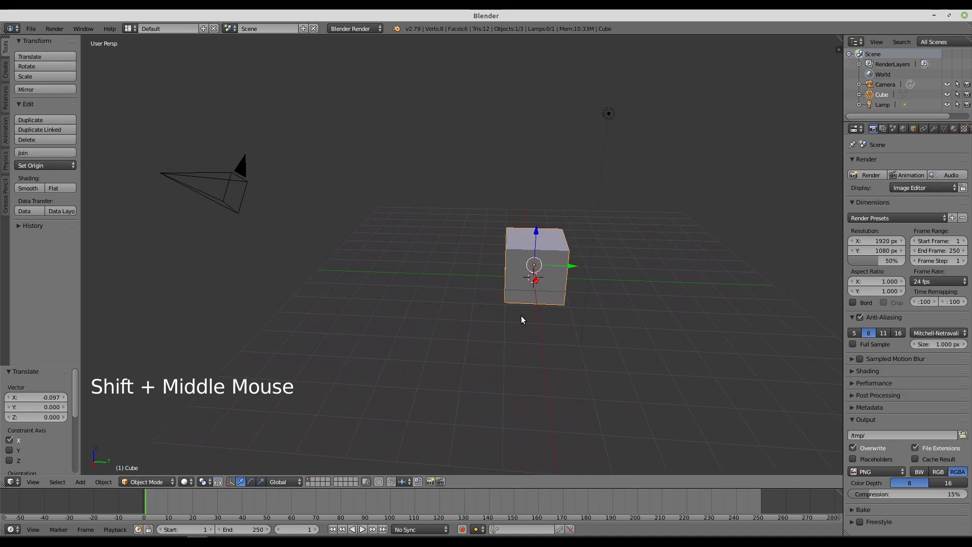
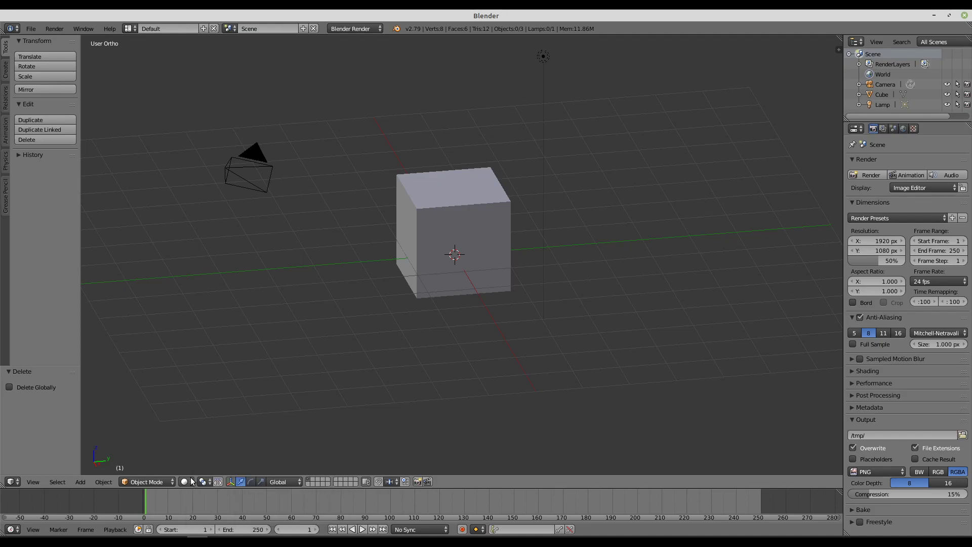
# Step: View the cube in wireframe shading from a few angles, then return to solid
pyautogui.click(191, 483)
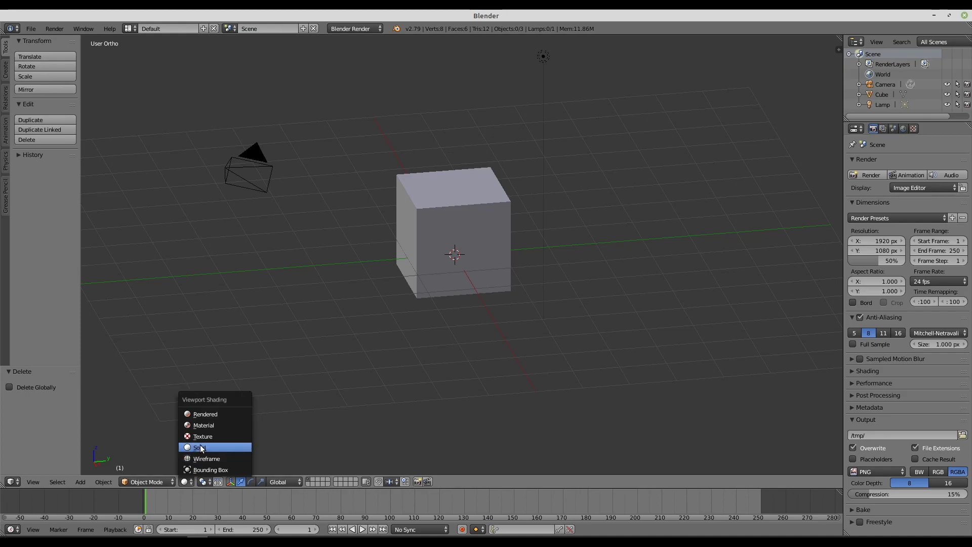
pyautogui.middleClick(387, 319)
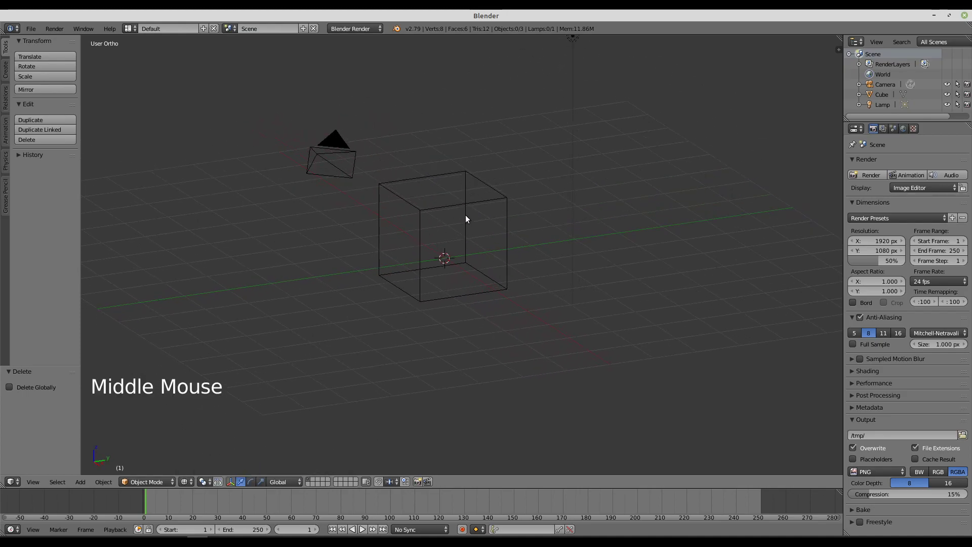
pyautogui.middleClick(405, 250)
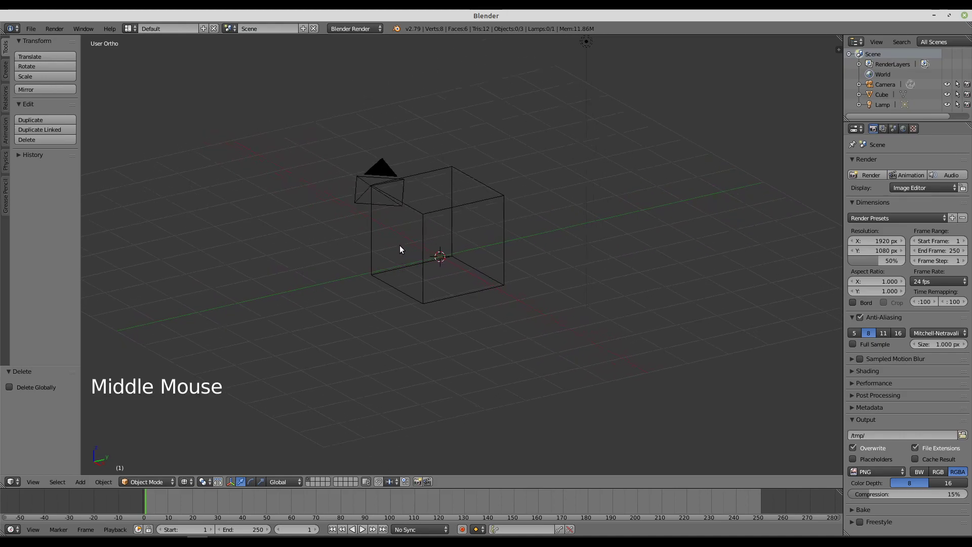
pyautogui.middleClick(462, 239)
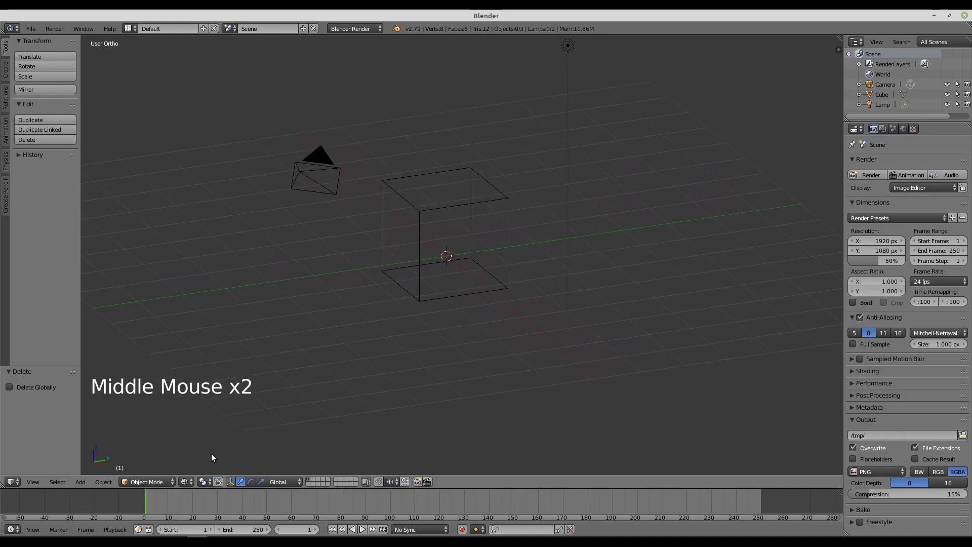
pyautogui.click(187, 486)
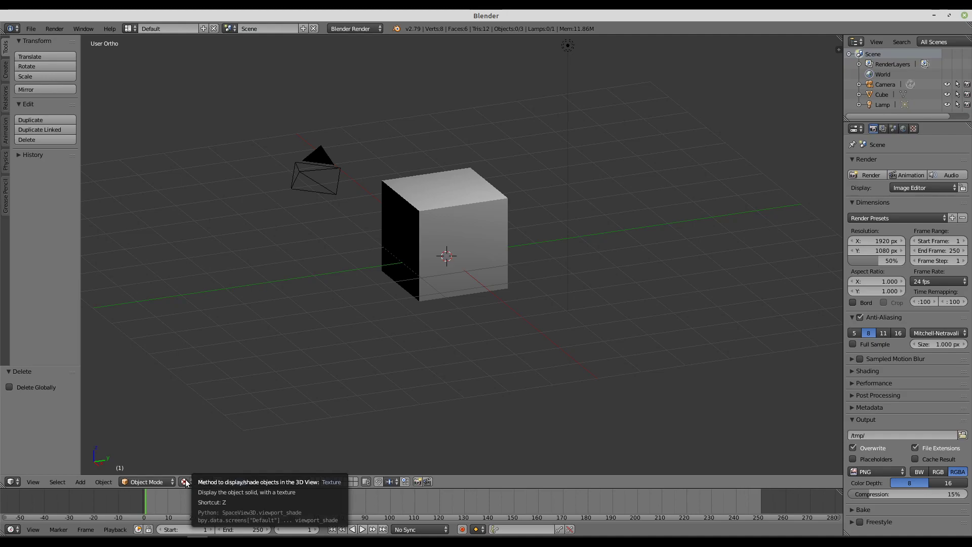
# Step: Switch the viewport shading to Rendered for a live lit preview
pyautogui.click(188, 483)
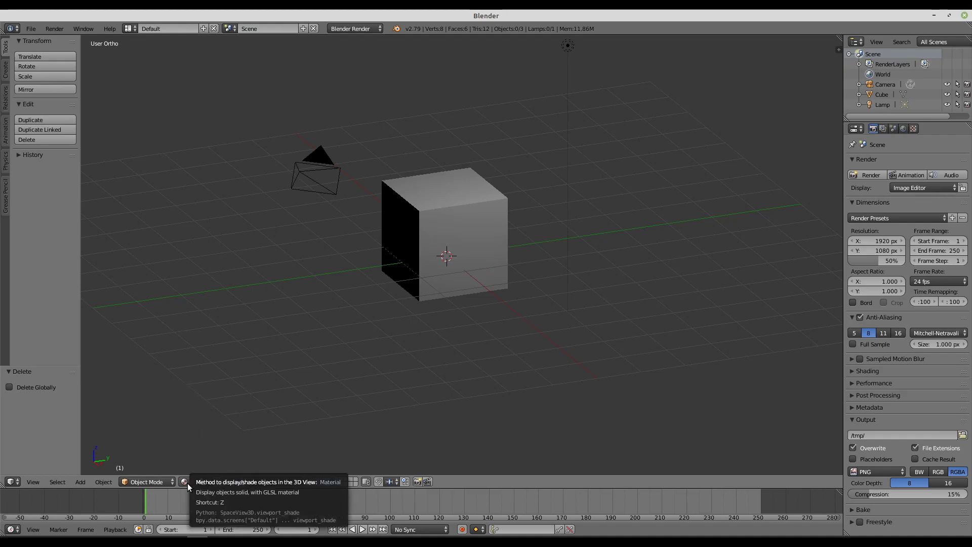
pyautogui.middleClick(411, 267)
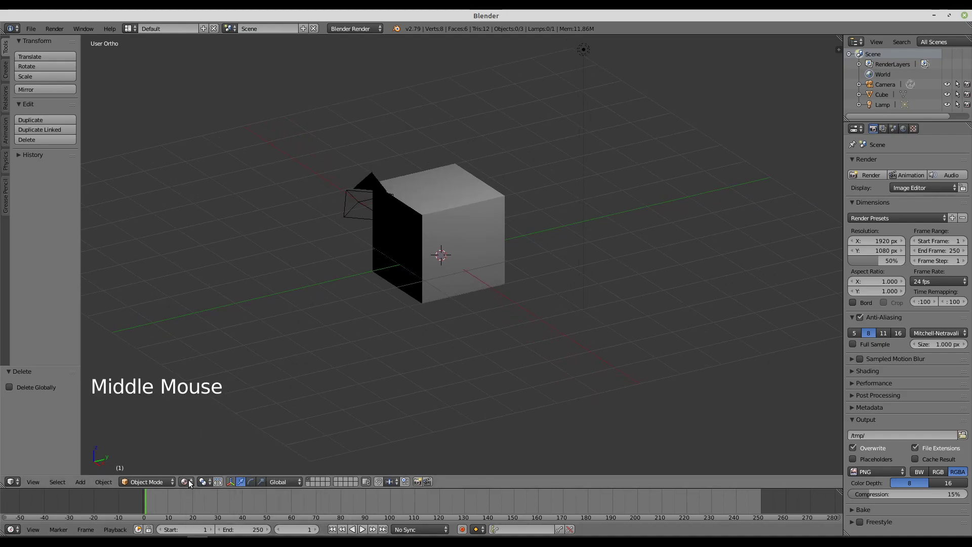
pyautogui.click(191, 483)
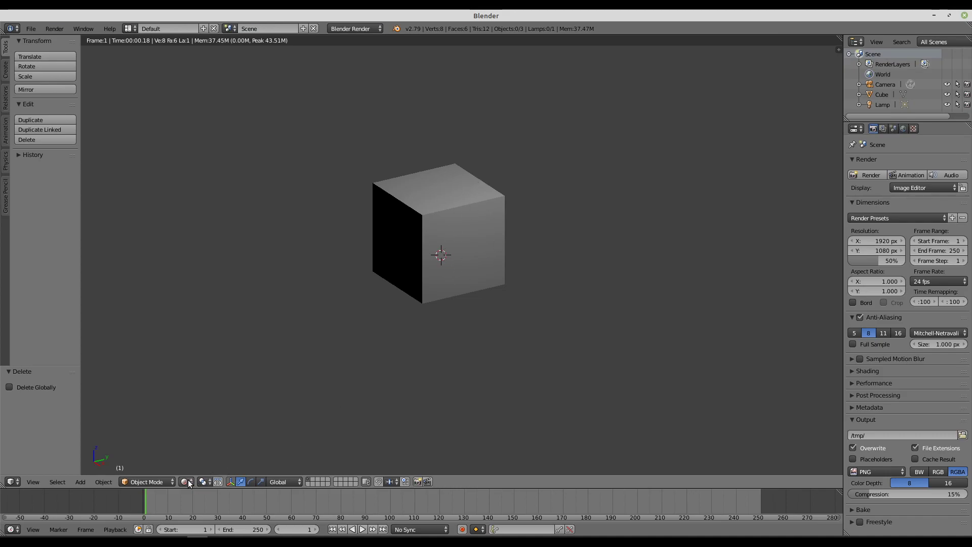
# Step: Select the cube and return the viewport to the rendered preview
pyautogui.click(190, 483)
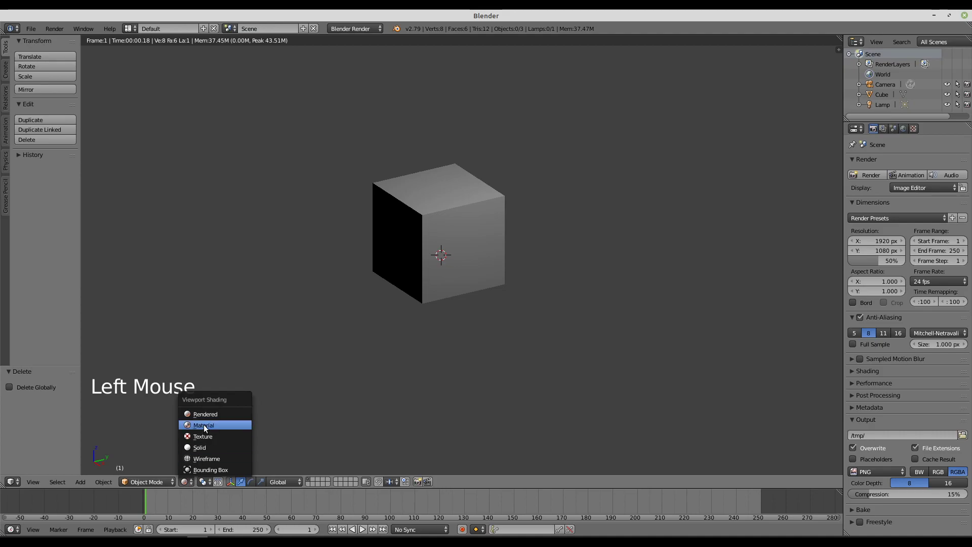
pyautogui.rightClick(463, 212)
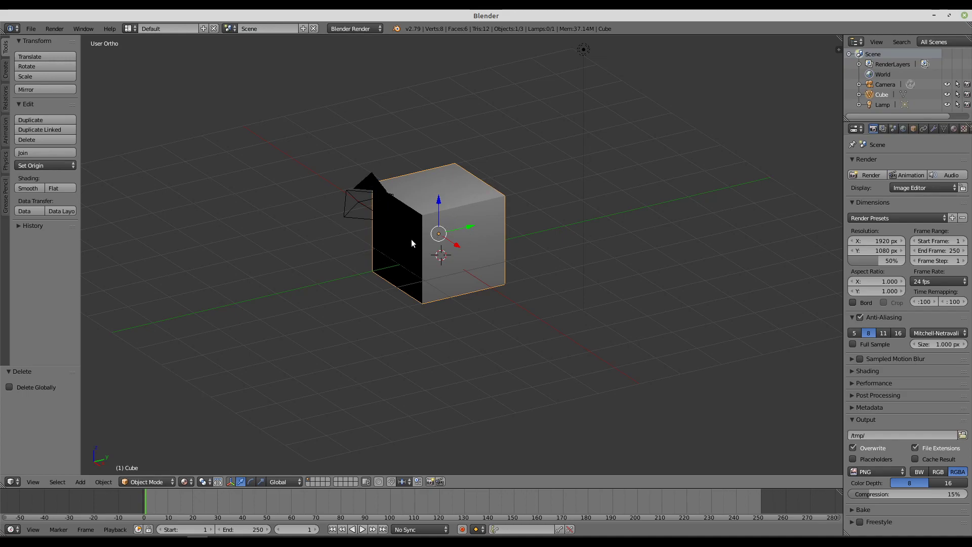
pyautogui.click(195, 483)
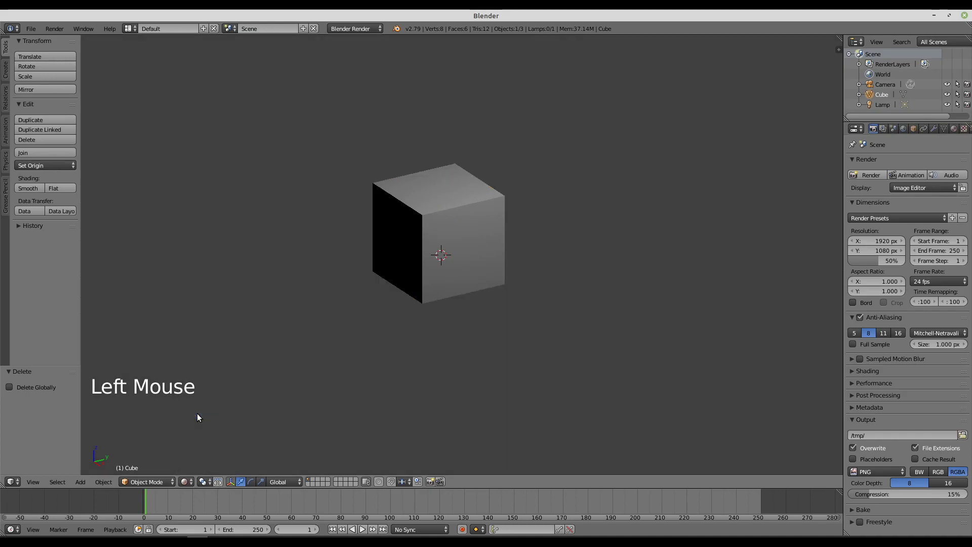
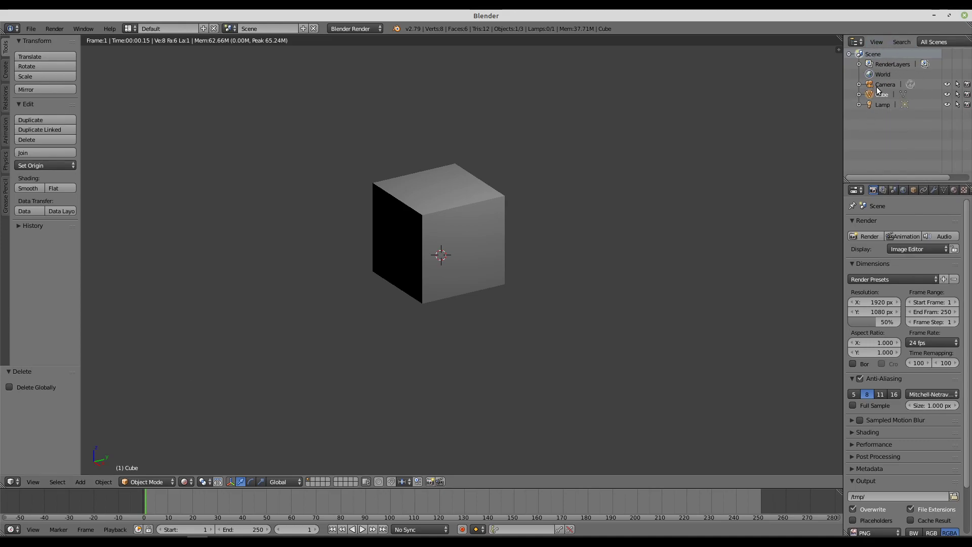
# Step: Step through the objects in the Outliner, then make the cube the active object
pyautogui.click(882, 87)
pyautogui.click(884, 99)
pyautogui.click(885, 107)
pyautogui.click(885, 98)
pyautogui.click(887, 88)
pyautogui.click(884, 99)
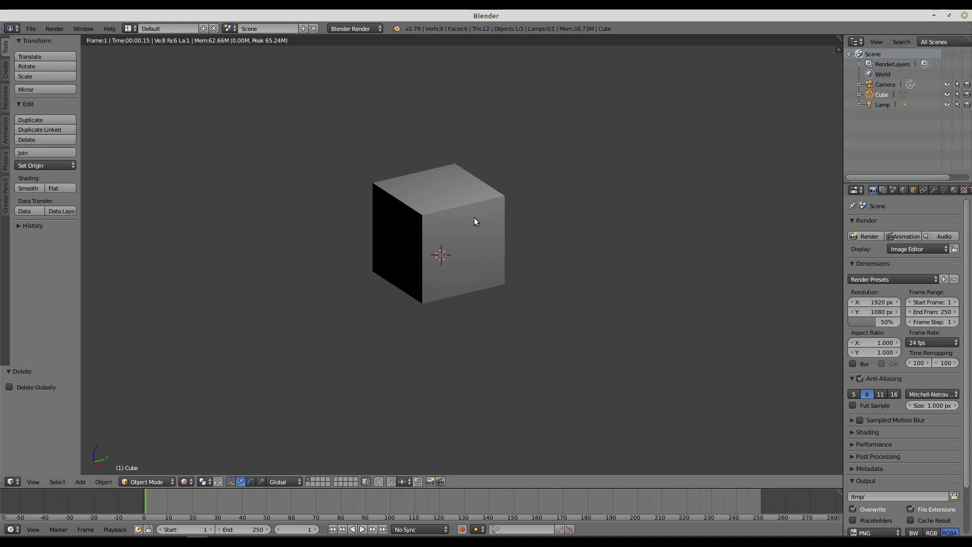
pyautogui.rightClick(476, 222)
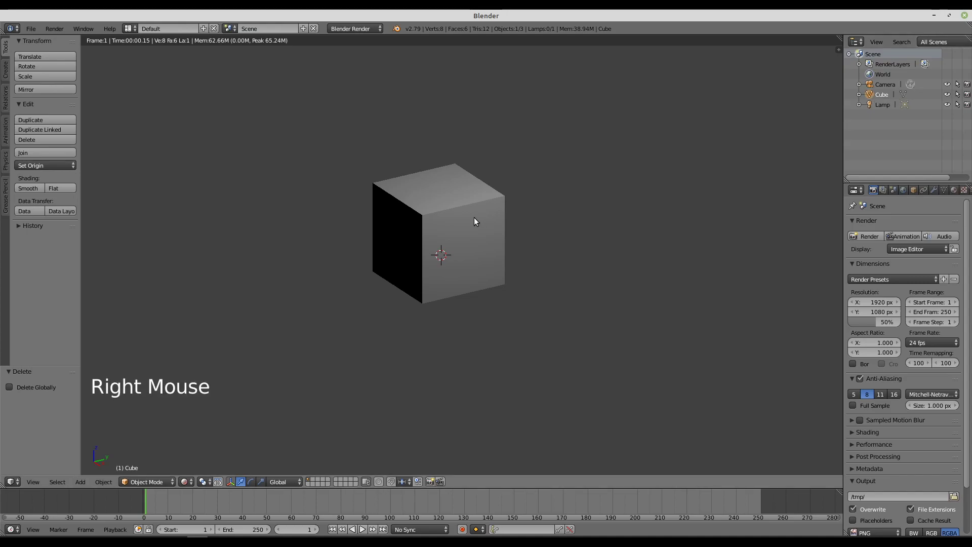
# Step: Duplicate the cube with Shift+D and select the copy in solid shading
pyautogui.press('shift+d')
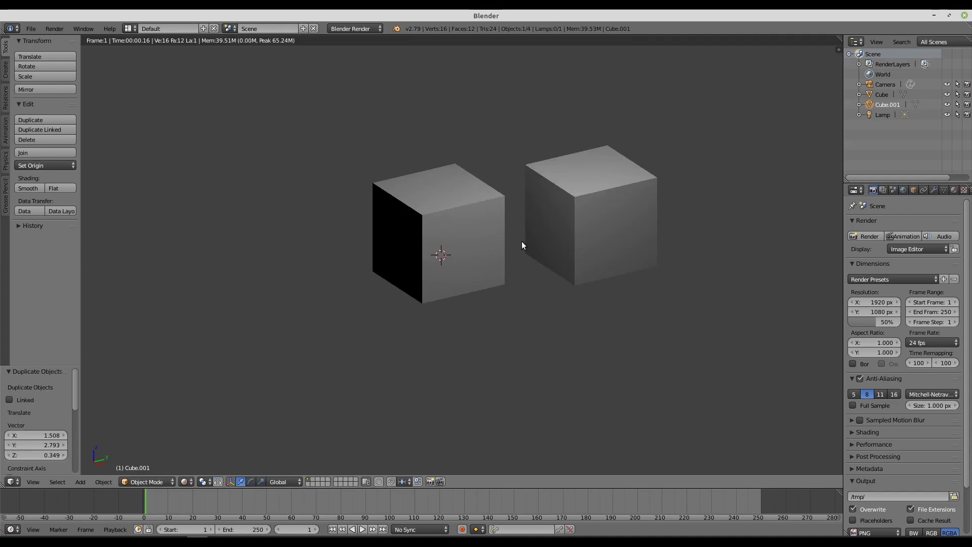
pyautogui.click(194, 483)
pyautogui.click(613, 210)
pyautogui.click(644, 222)
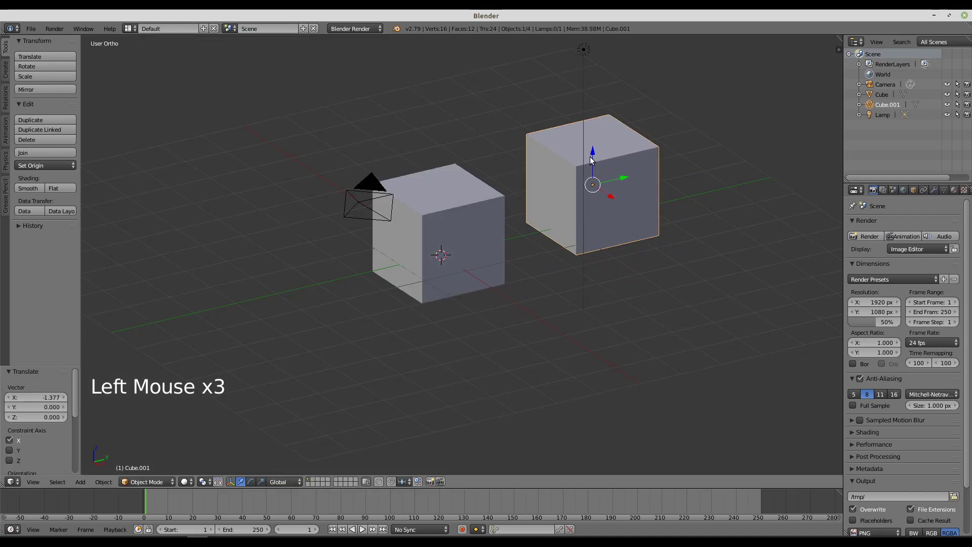
# Step: Nudge the duplicate cube along its X and Z axes beside the original
pyautogui.click(593, 156)
pyautogui.click(624, 201)
pyautogui.click(577, 180)
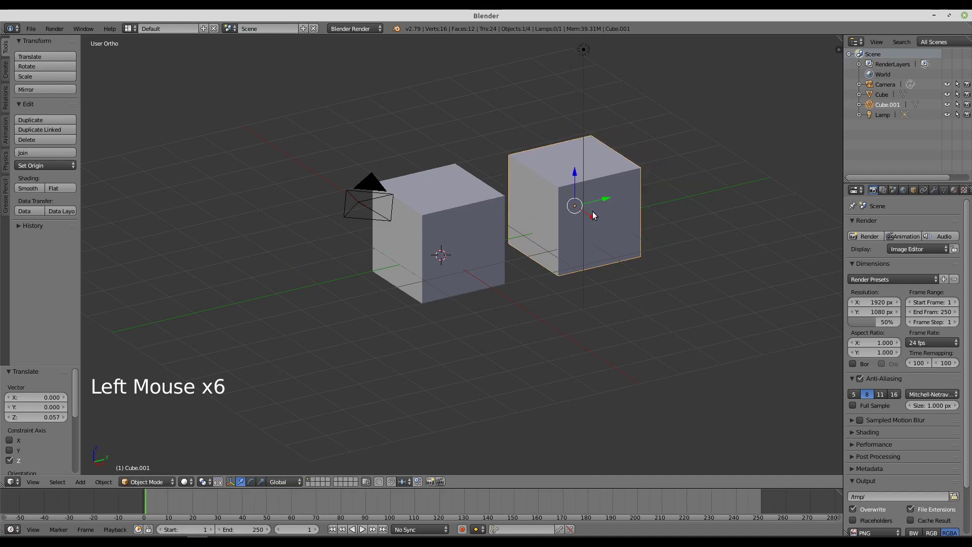
pyautogui.click(592, 218)
pyautogui.click(591, 216)
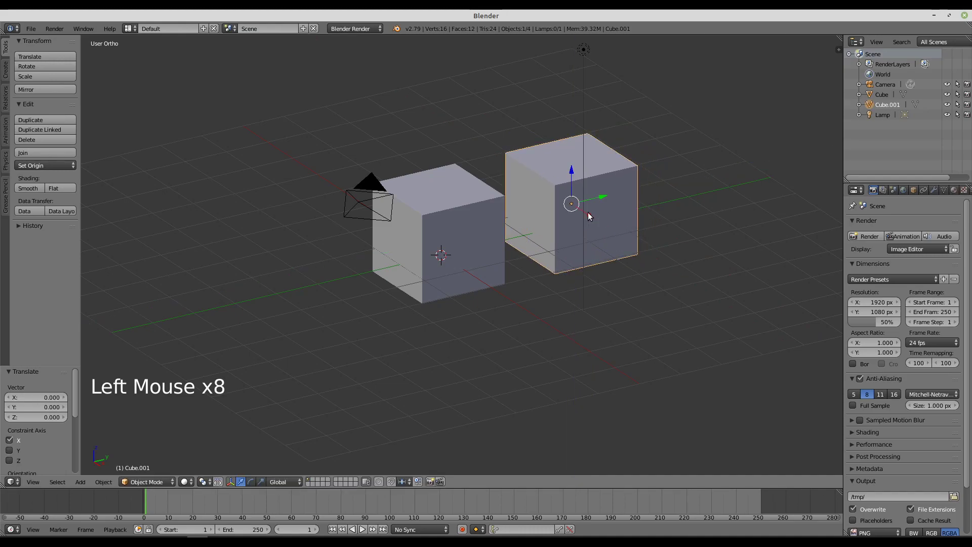
pyautogui.click(591, 216)
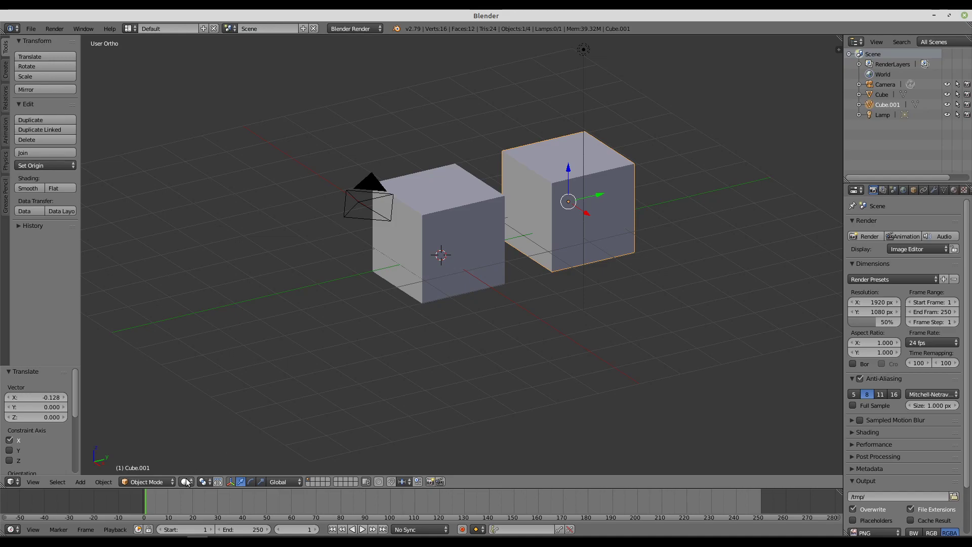
# Step: Delete the duplicate cube so only the original cube, camera and lamp remain
pyautogui.click(189, 484)
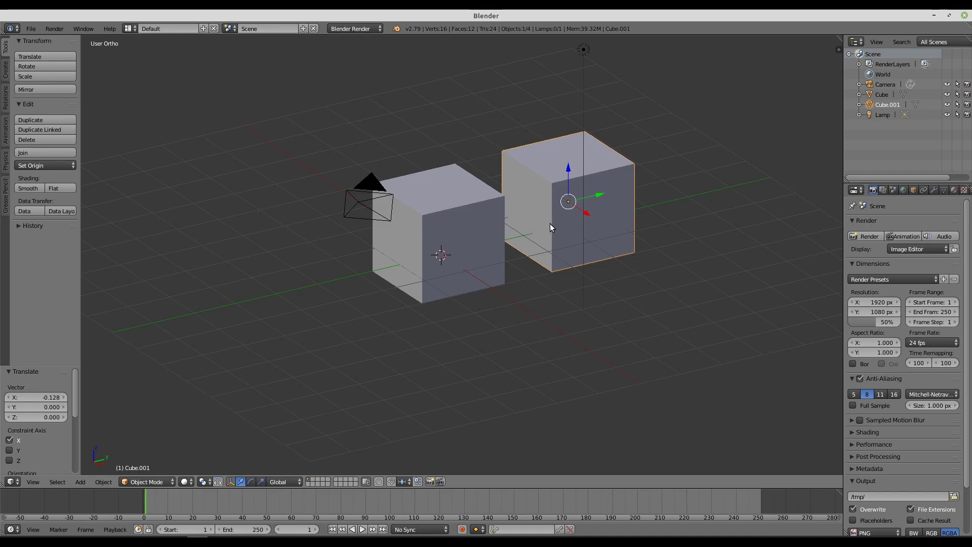
pyautogui.press('Delete')
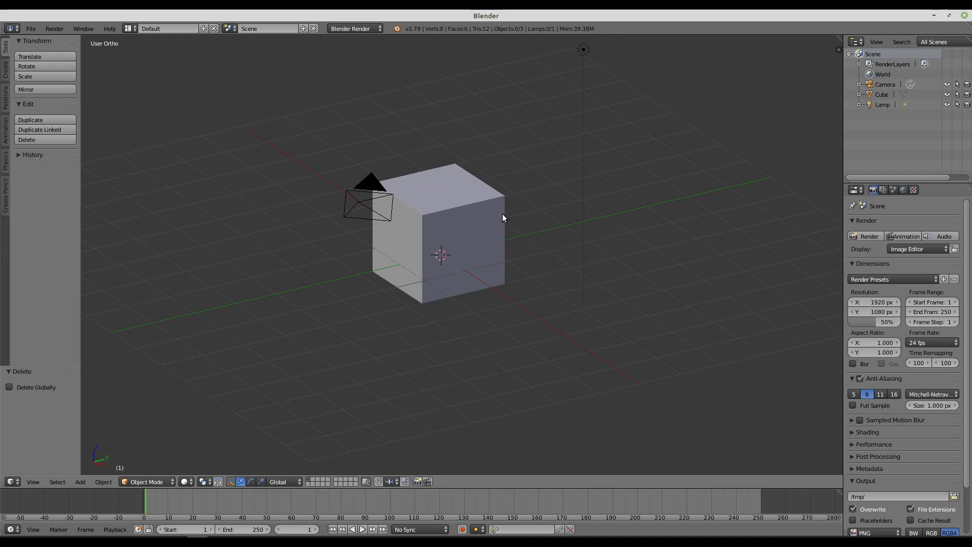
pyautogui.click(82, 485)
pyautogui.click(81, 485)
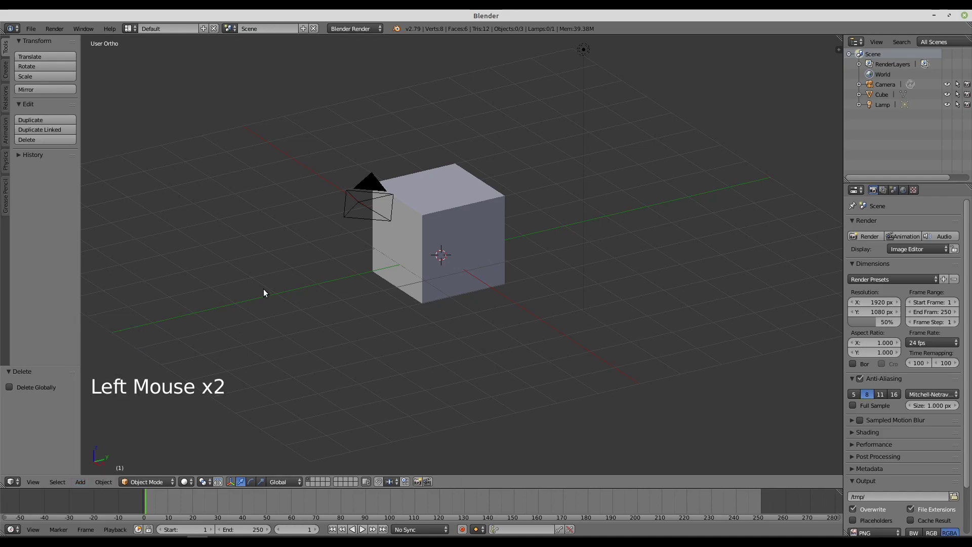
# Step: Add a mesh plane and scale it up into a wide ground beneath the cube
pyautogui.press('shift+a')
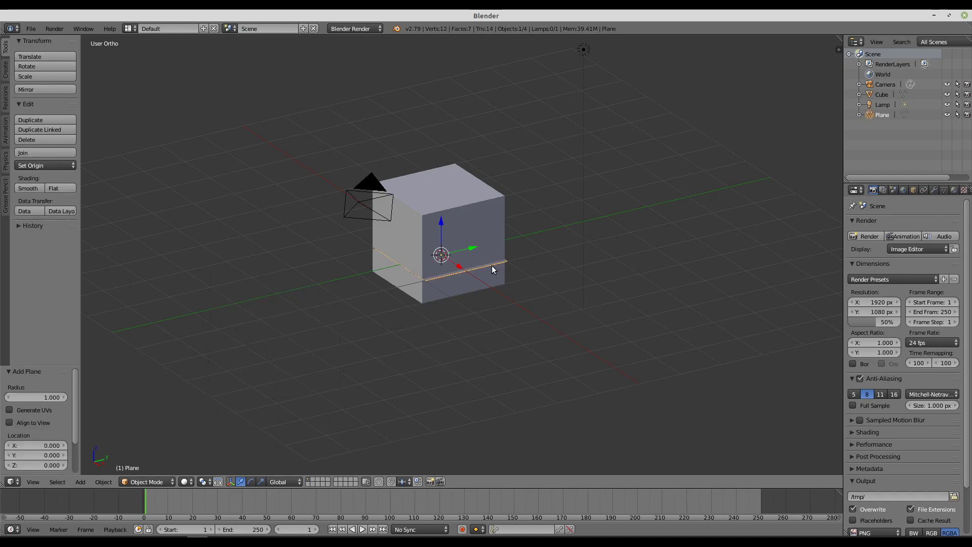
pyautogui.press('s')
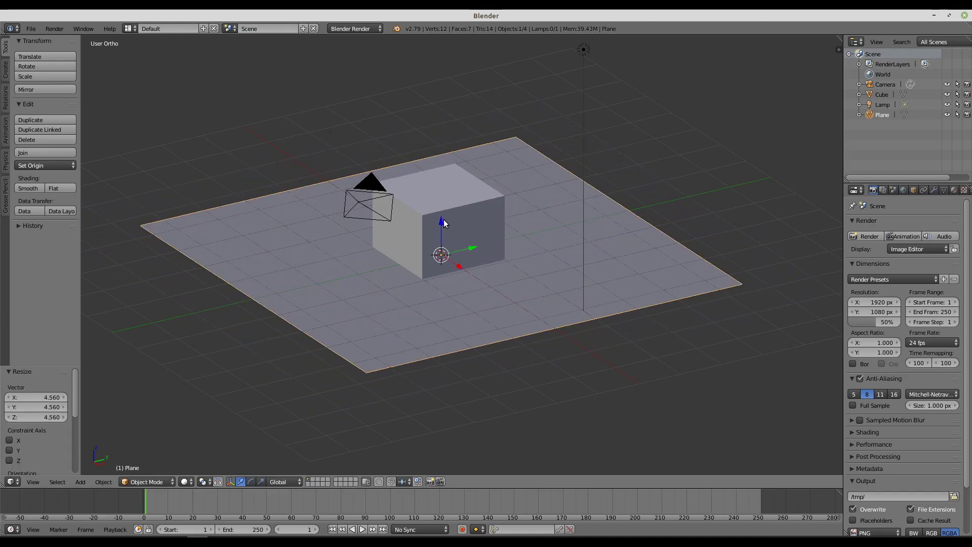
pyautogui.click(444, 222)
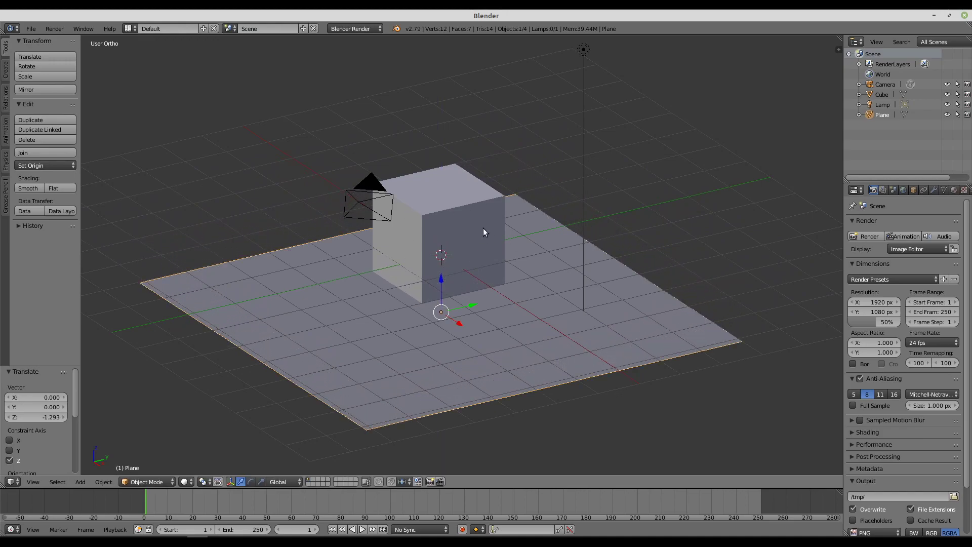
pyautogui.middleClick(516, 341)
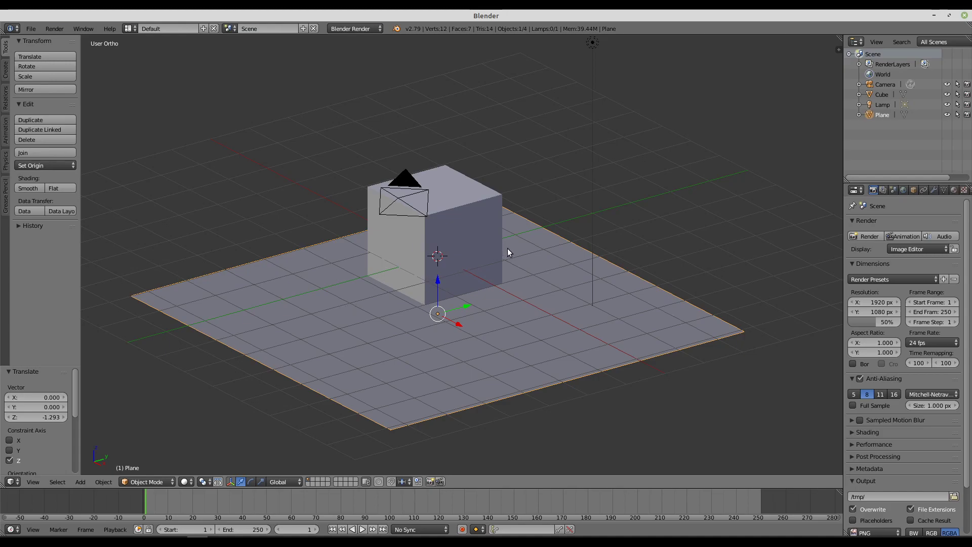
# Step: Cycle the viewport between solid and lit shading previews to check the ground plane
pyautogui.click(189, 485)
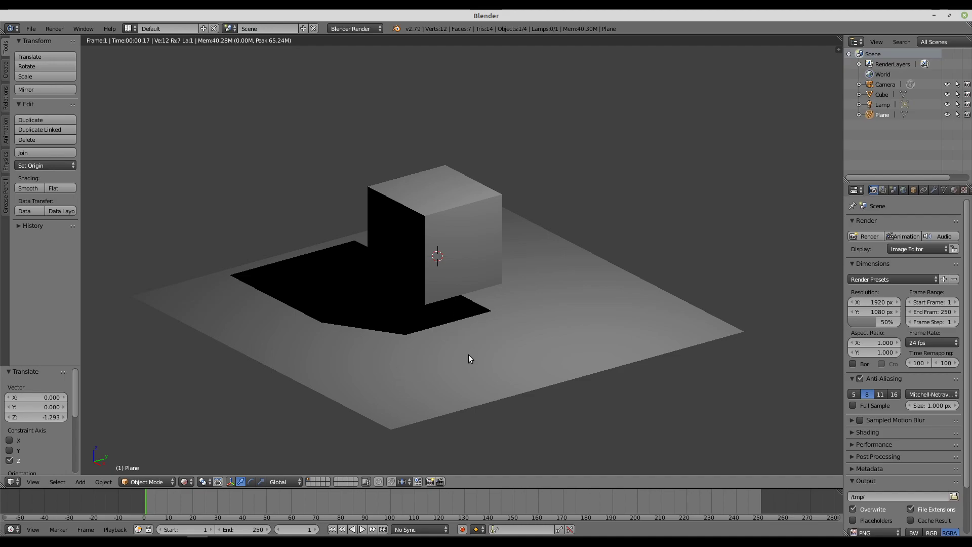
pyautogui.click(191, 481)
pyautogui.click(185, 490)
pyautogui.click(187, 487)
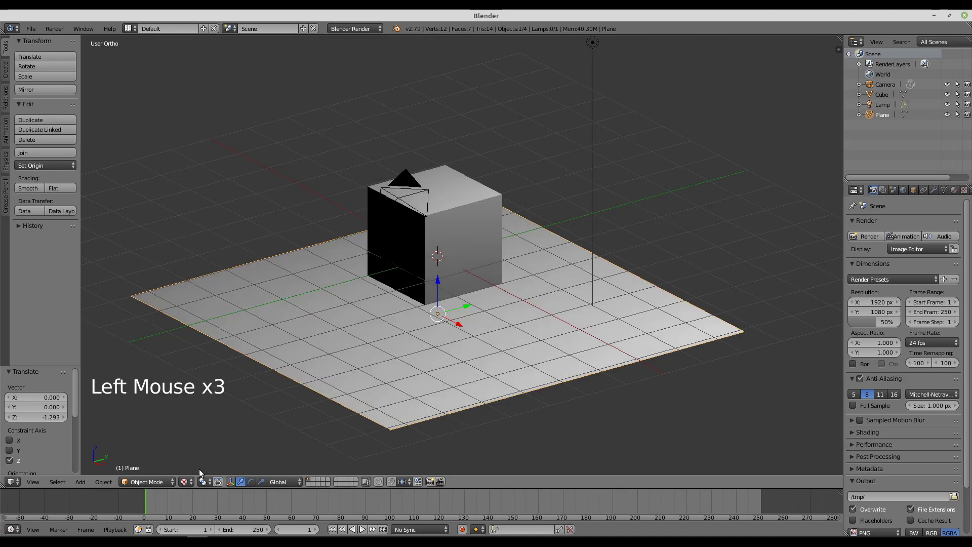
pyautogui.click(191, 482)
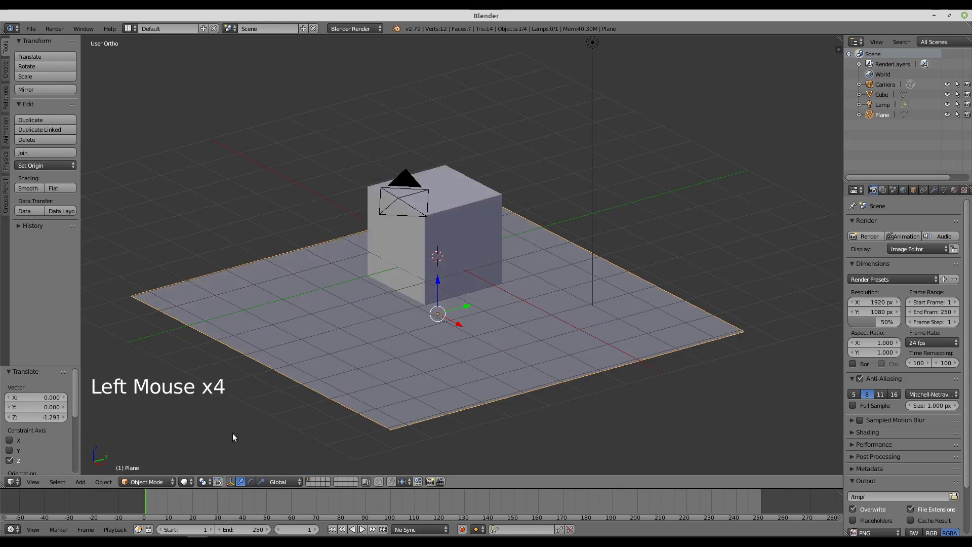
pyautogui.click(190, 482)
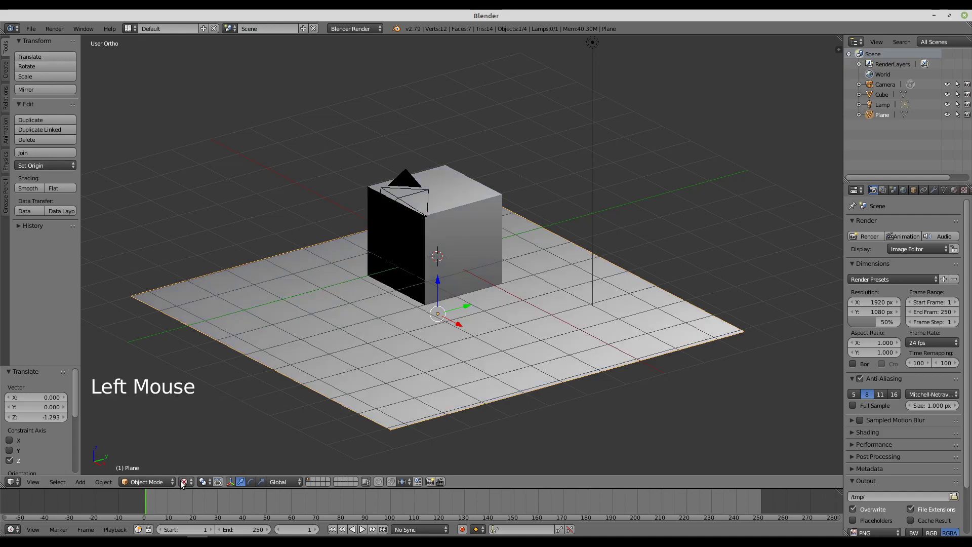
pyautogui.click(187, 482)
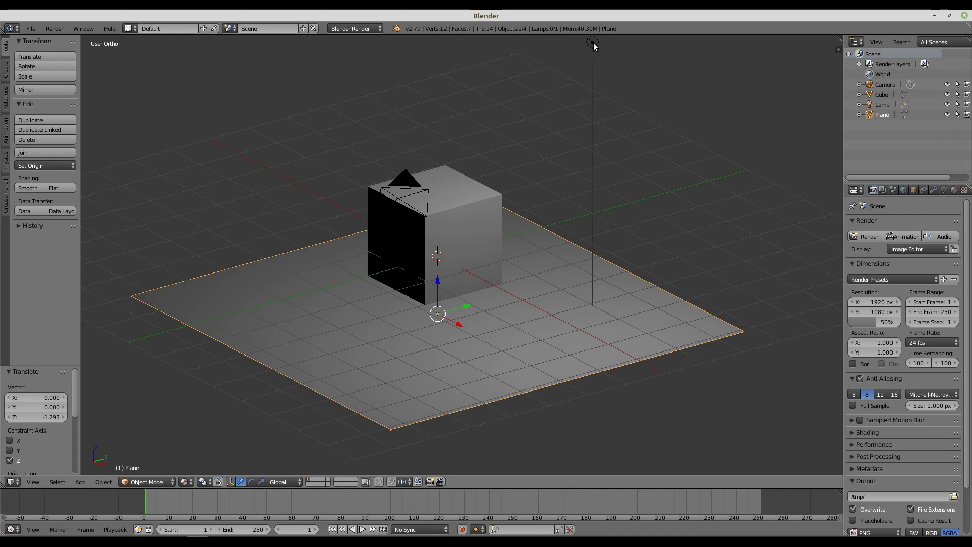
# Step: Select the lamp, raise it above the scene, and preview the resulting shadow on the ground
pyautogui.rightClick(596, 47)
pyautogui.scroll(-3)
pyautogui.click(602, 74)
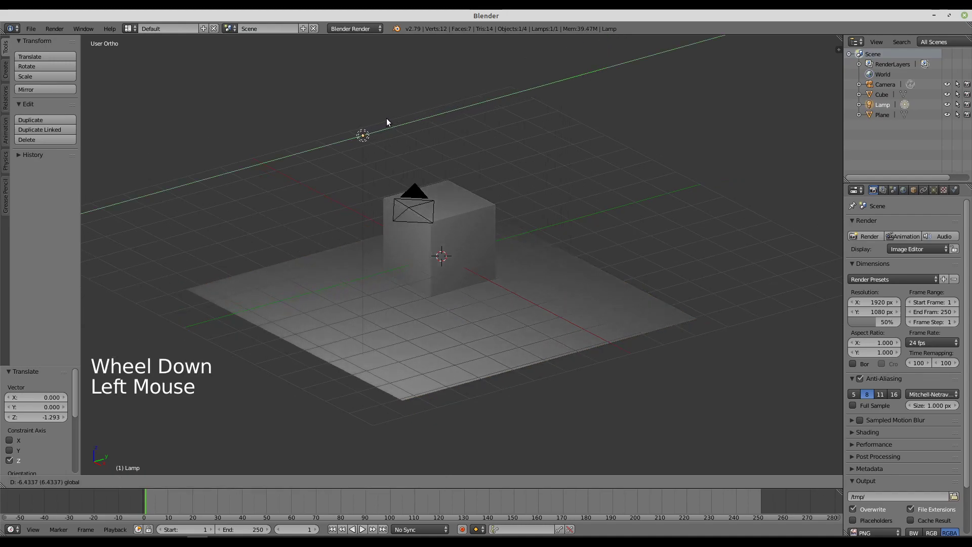
pyautogui.click(368, 152)
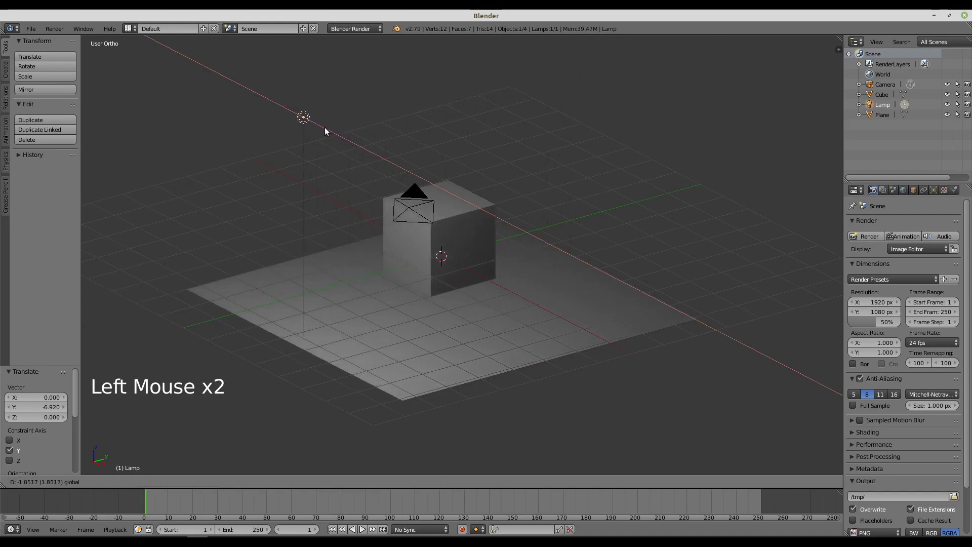
pyautogui.click(329, 112)
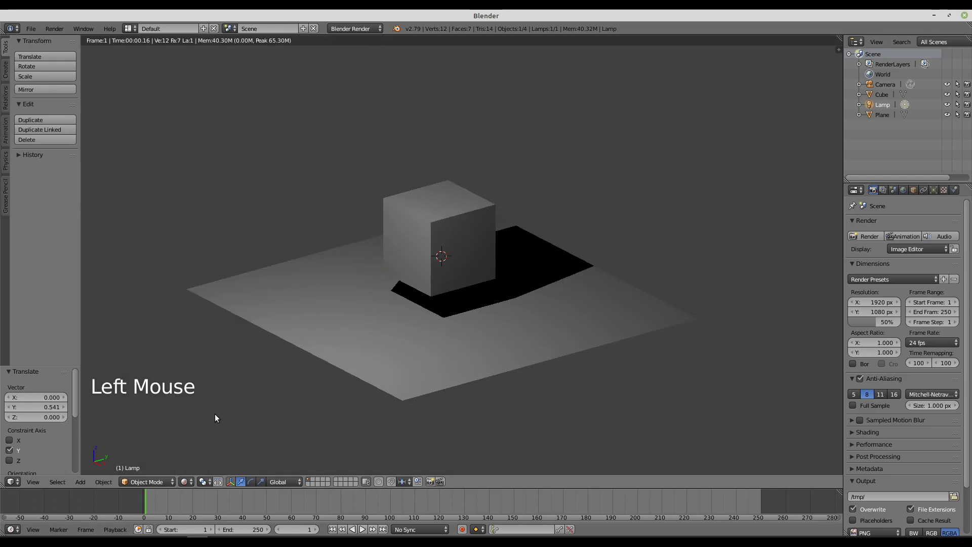
pyautogui.click(189, 488)
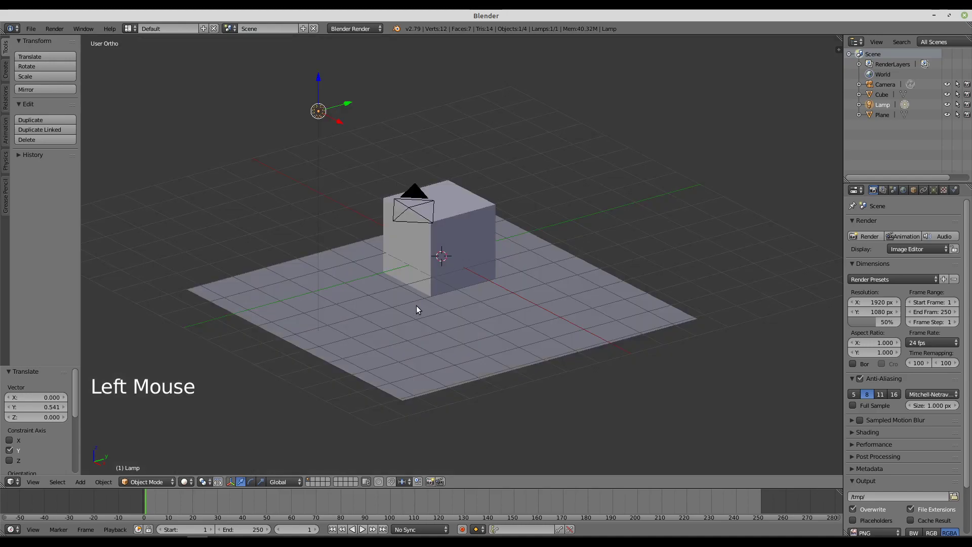
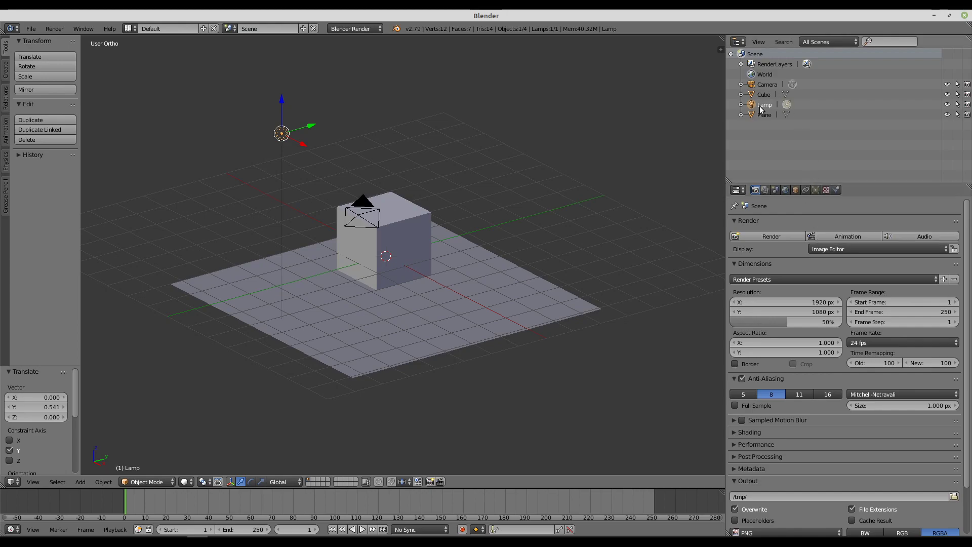
# Step: Select the lamp and camera in turn in the Outliner, ending with the cube active
pyautogui.click(765, 99)
pyautogui.click(767, 115)
pyautogui.click(767, 105)
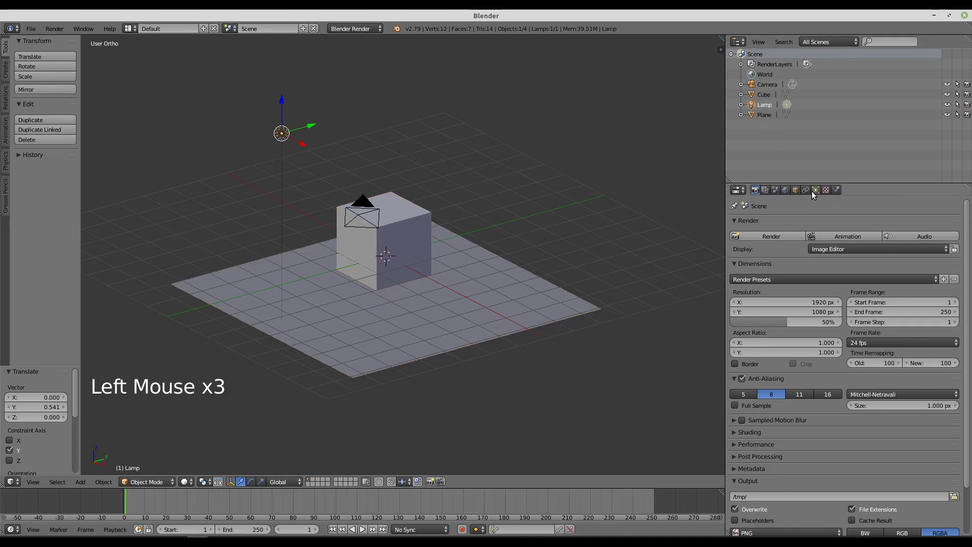
pyautogui.click(769, 87)
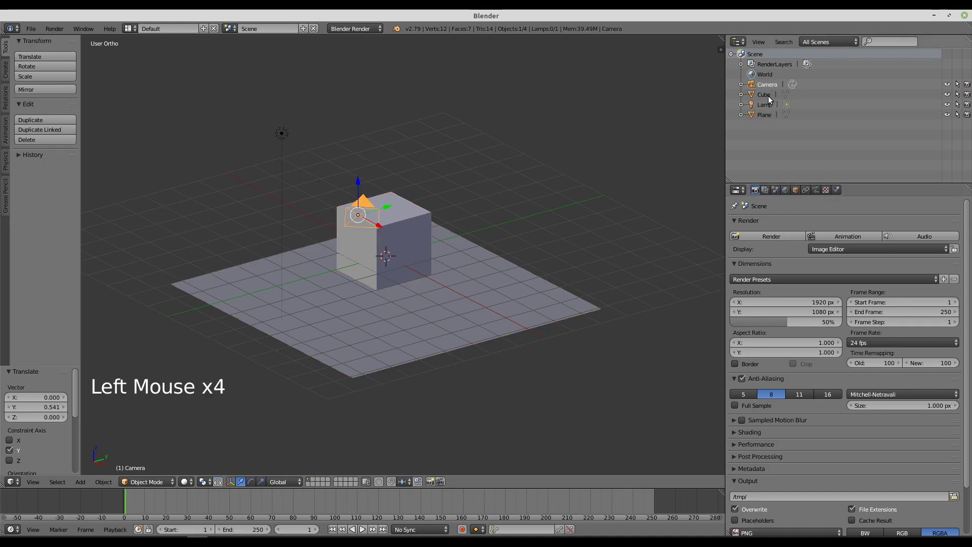
pyautogui.click(768, 97)
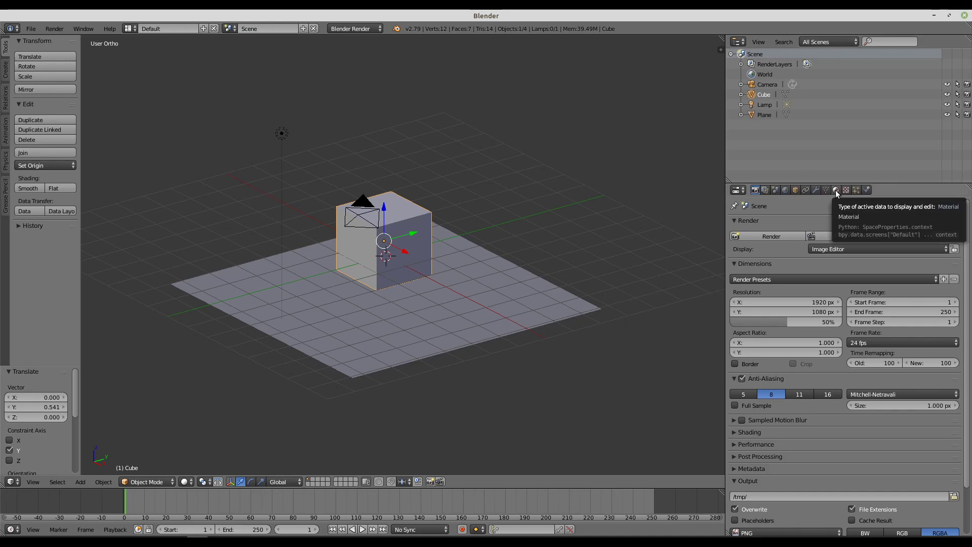
# Step: Set the cube material's diffuse colour to pure red and zoom in to check it
pyautogui.click(838, 195)
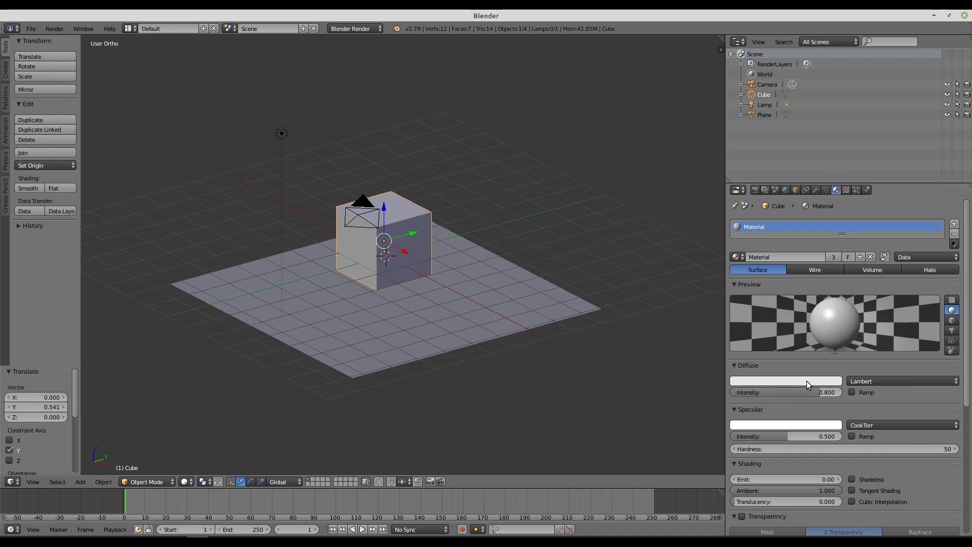
pyautogui.click(809, 385)
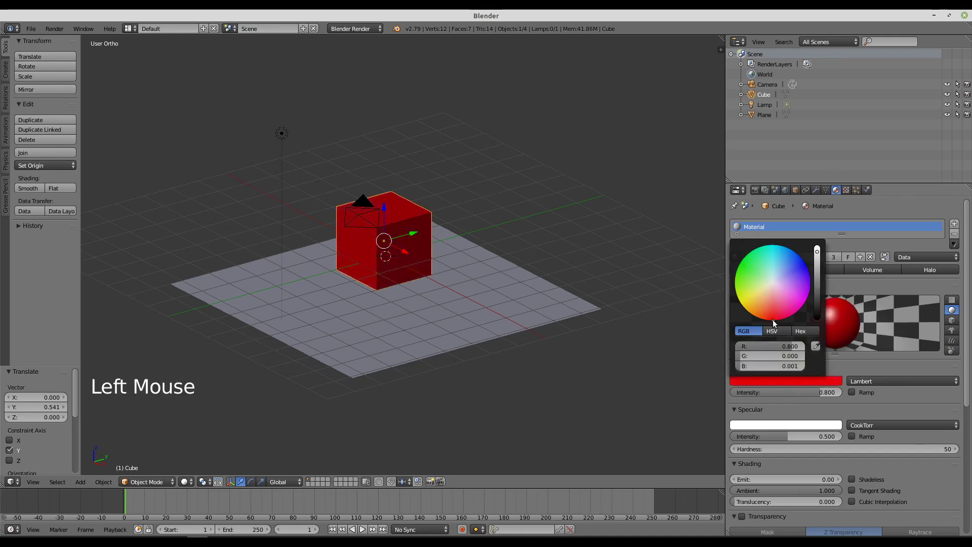
pyautogui.scroll(-3)
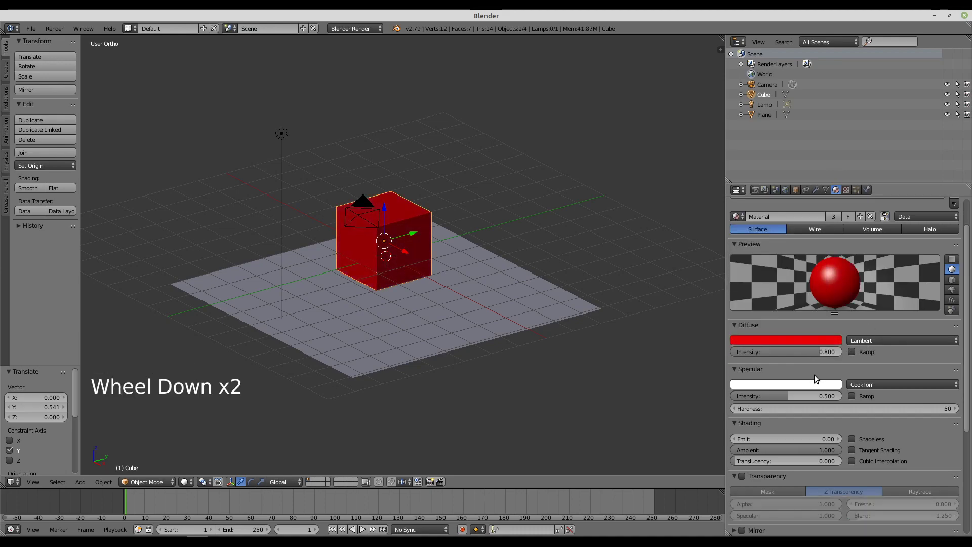
pyautogui.scroll(-3)
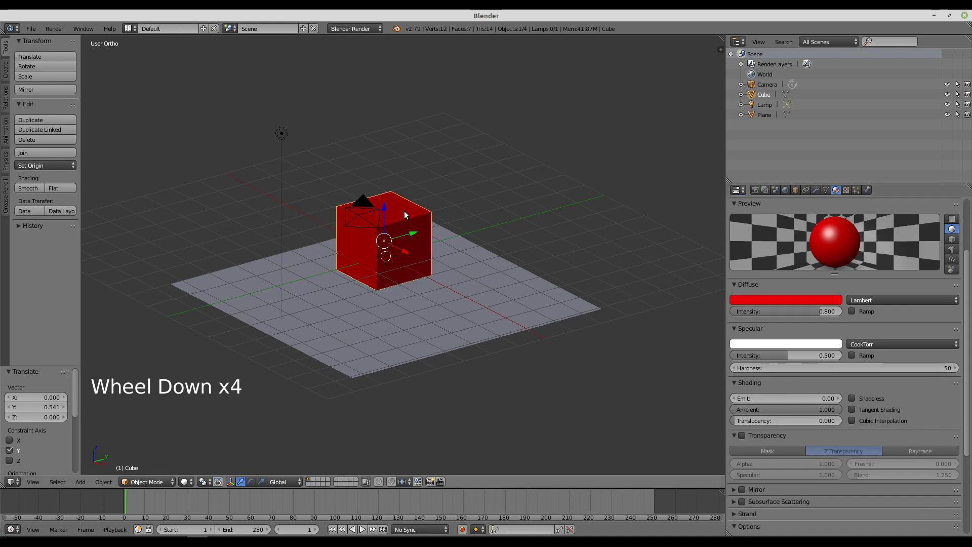
pyautogui.scroll(3)
pyautogui.middleClick(397, 282)
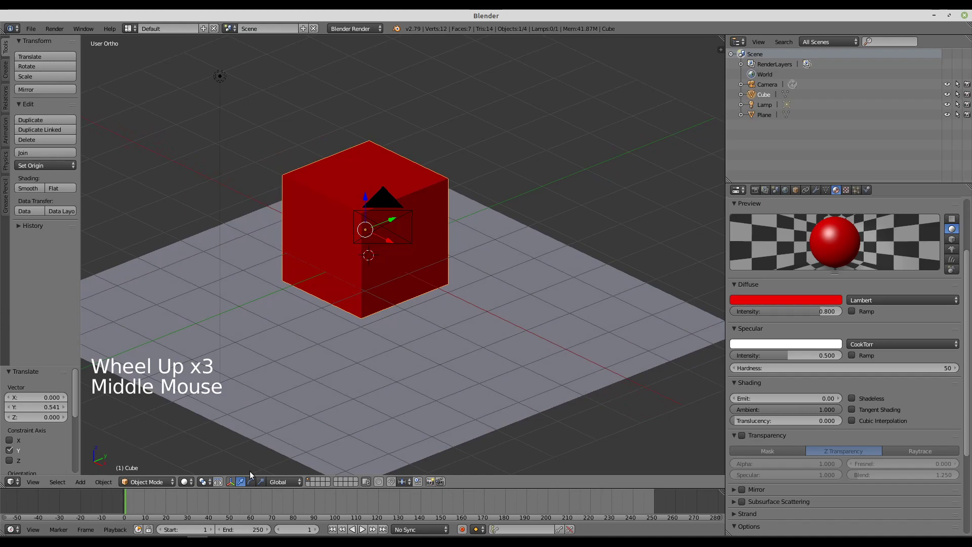
# Step: Preview the red cube lit, toggle its material transparency, and orbit to inspect it
pyautogui.click(193, 483)
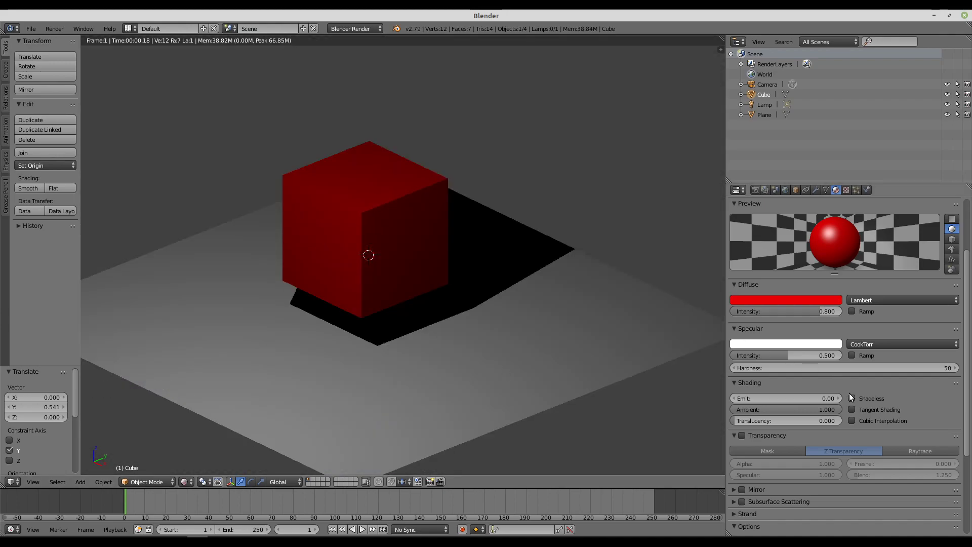
pyautogui.click(744, 440)
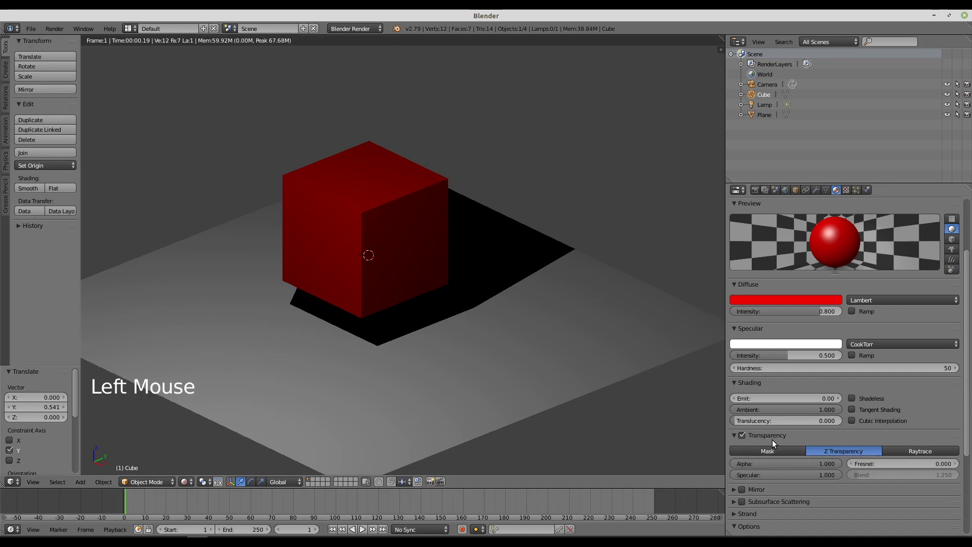
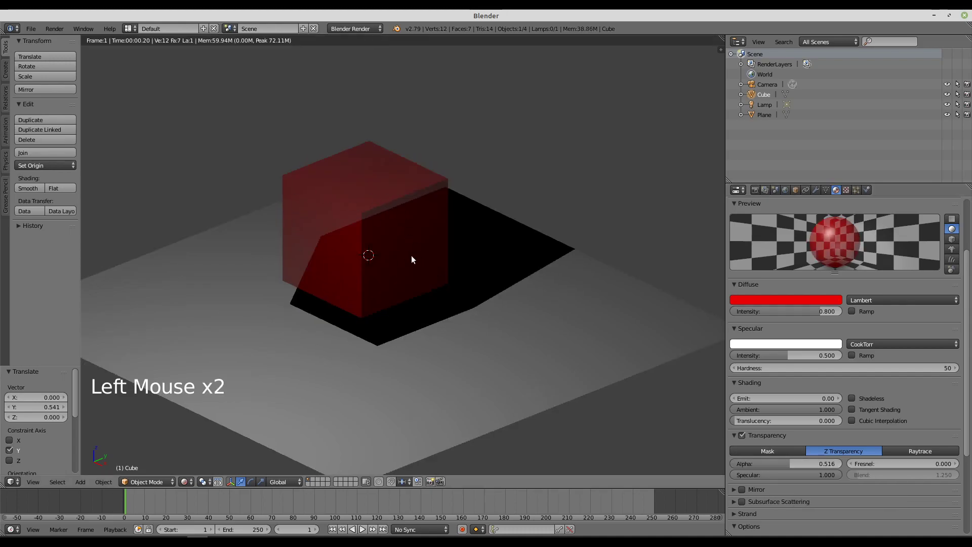
pyautogui.middleClick(387, 259)
pyautogui.middleClick(437, 258)
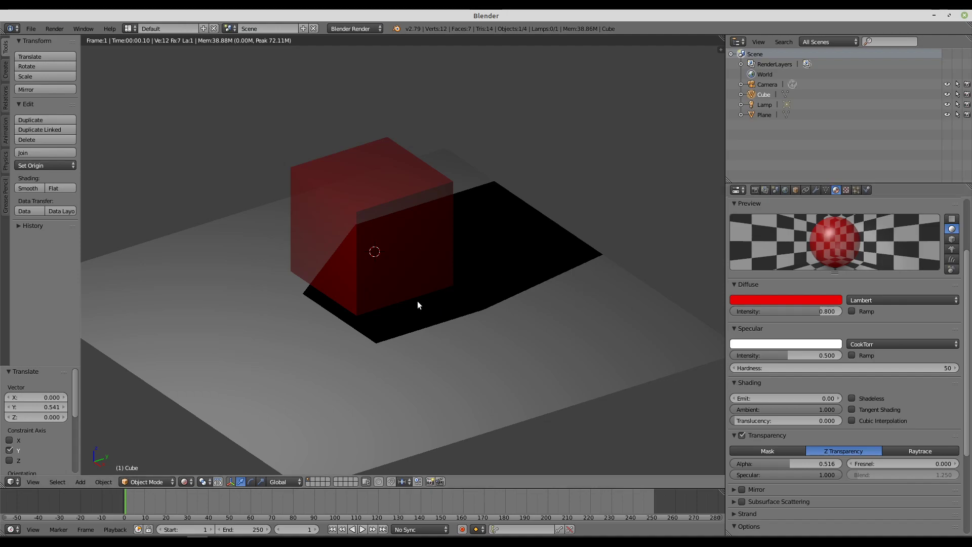
pyautogui.middleClick(425, 310)
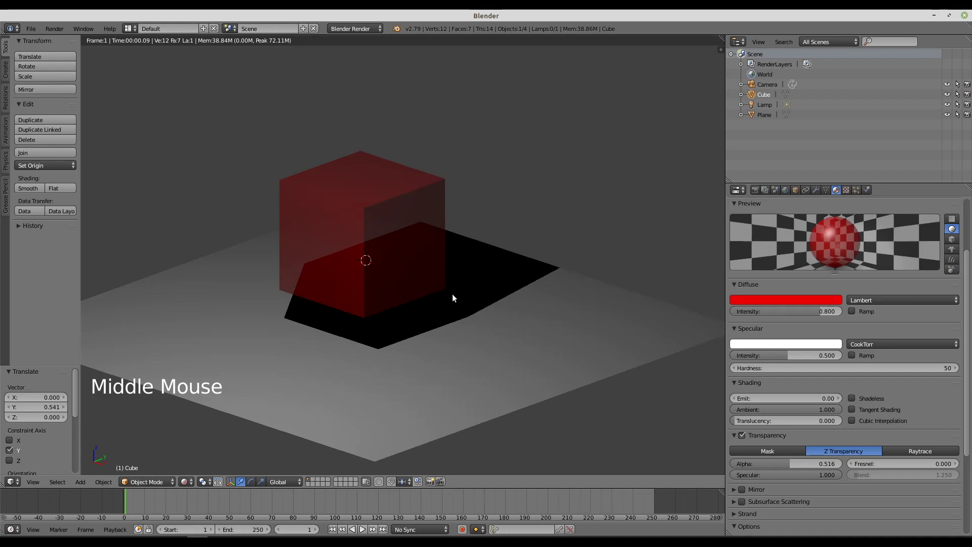
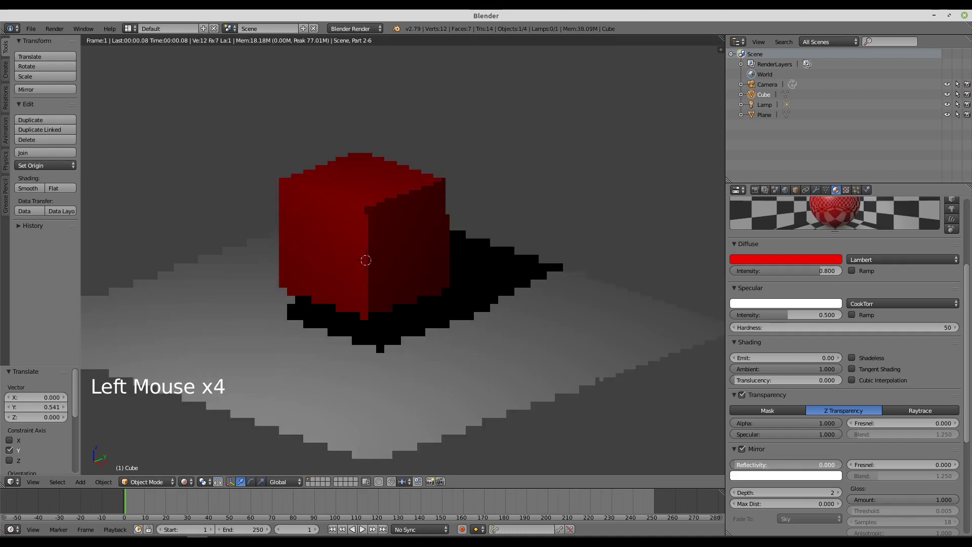
pyautogui.scroll(3)
# Step: Check the scene in Solid and Rendered shading, then switch the lamp from Point to Sun
pyautogui.click(768, 107)
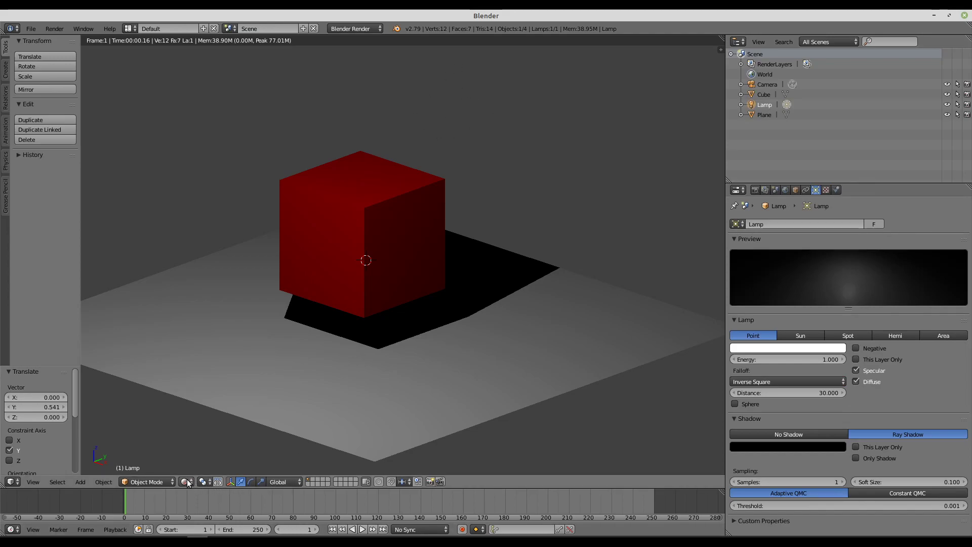
pyautogui.click(189, 482)
pyautogui.scroll(3)
pyautogui.scroll(-3)
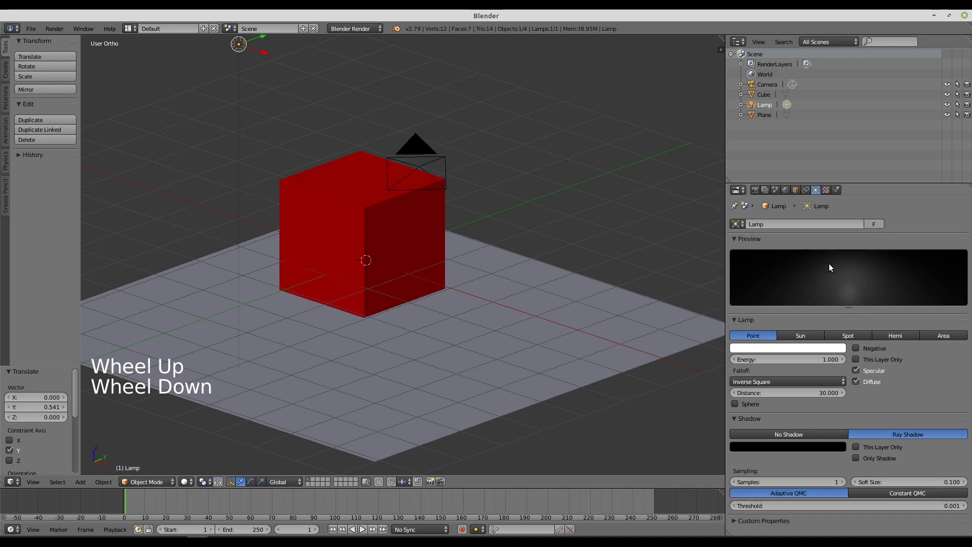
pyautogui.click(184, 485)
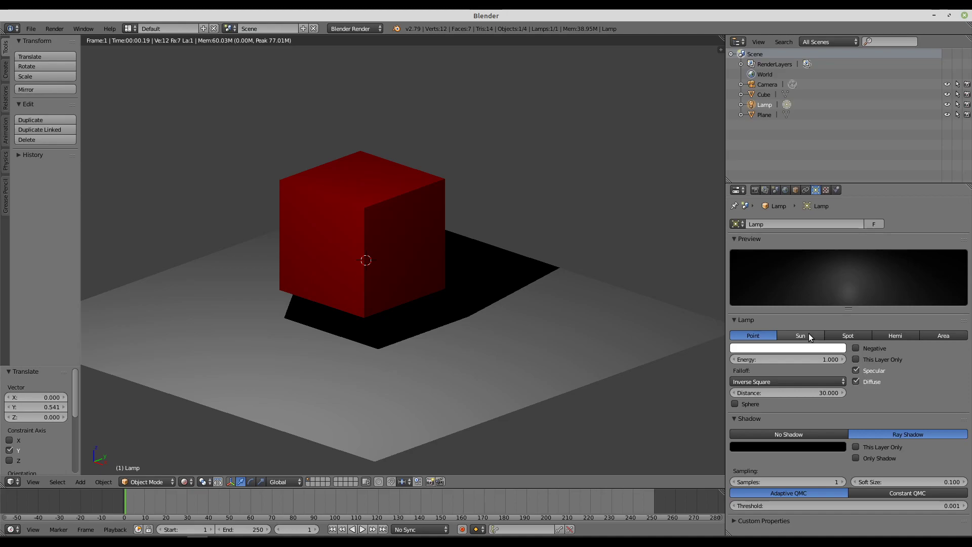
pyautogui.click(811, 337)
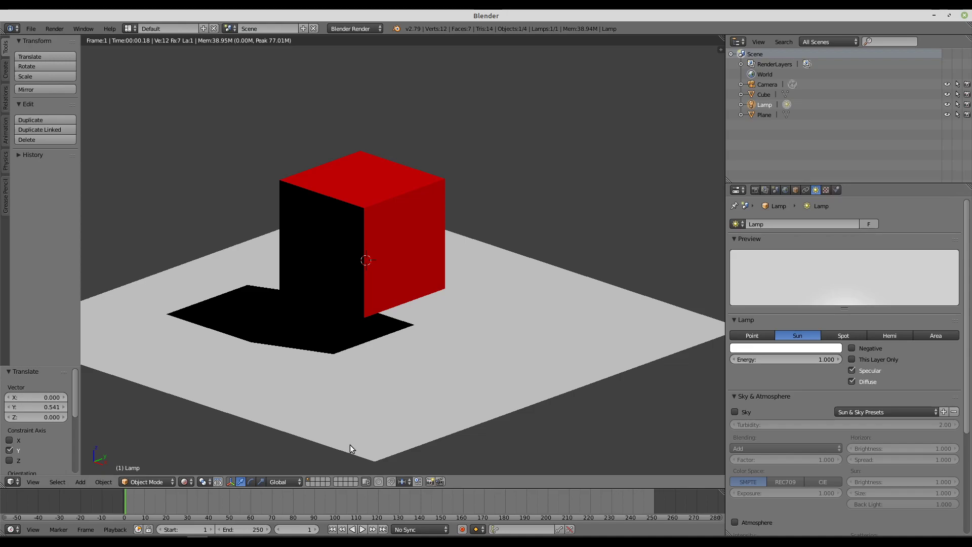
# Step: View the scene from the side in Solid shading and rotate the lamp
pyautogui.click(190, 485)
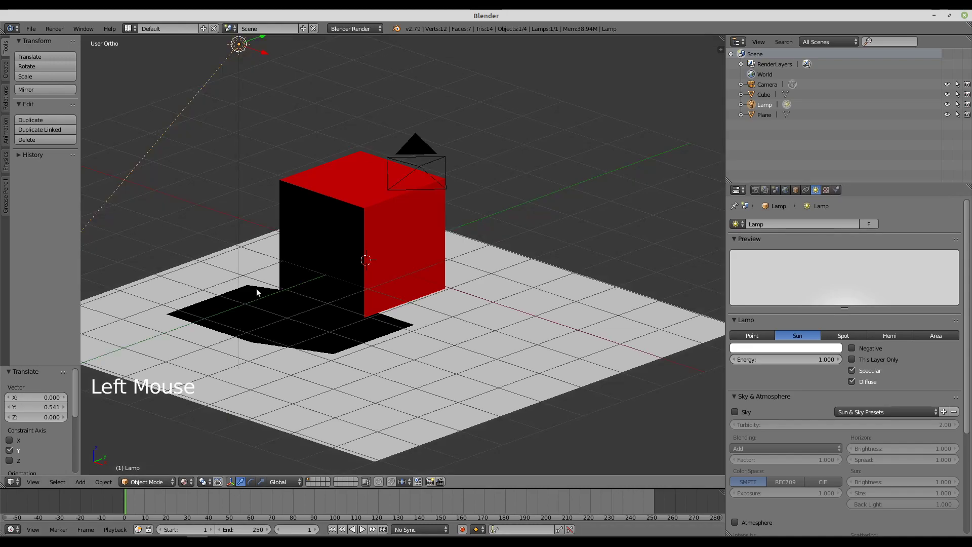
pyautogui.scroll(-3)
pyautogui.scroll(-3)
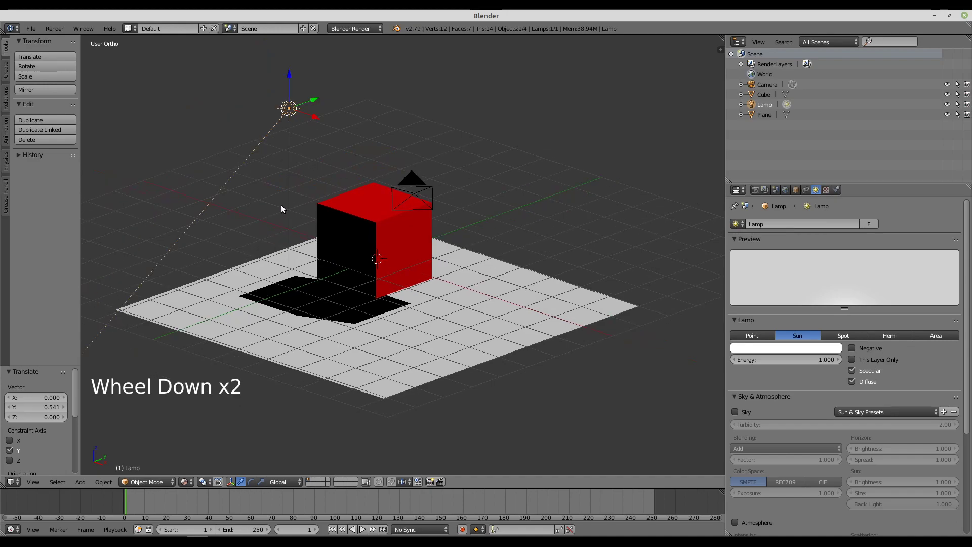
pyautogui.middleClick(268, 212)
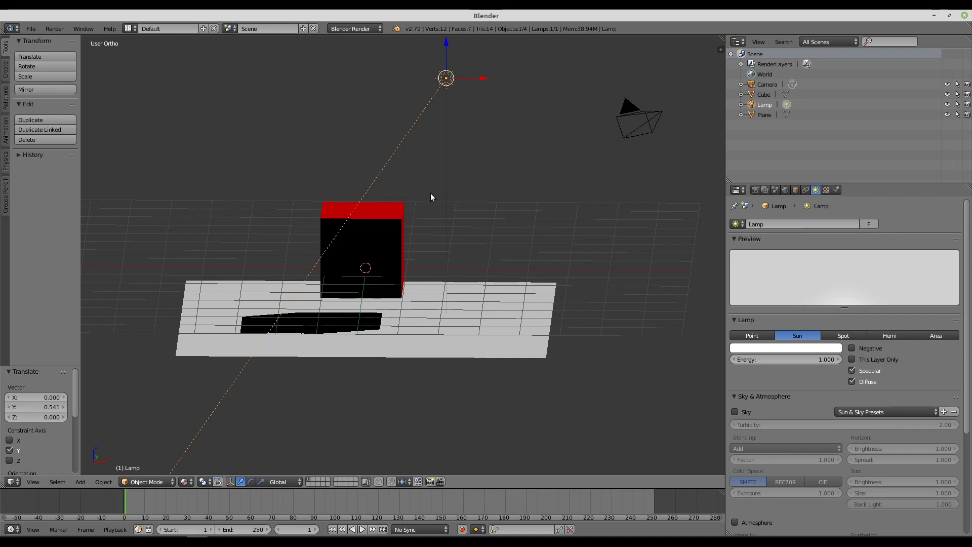
pyautogui.press('r')
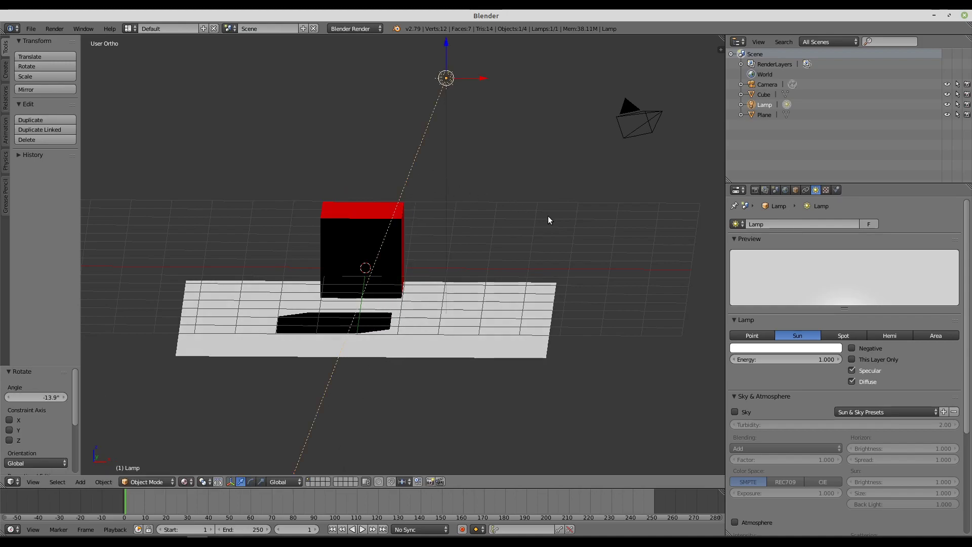
pyautogui.middleClick(564, 224)
pyautogui.press('r')
pyautogui.scroll(-3)
pyautogui.middleClick(434, 237)
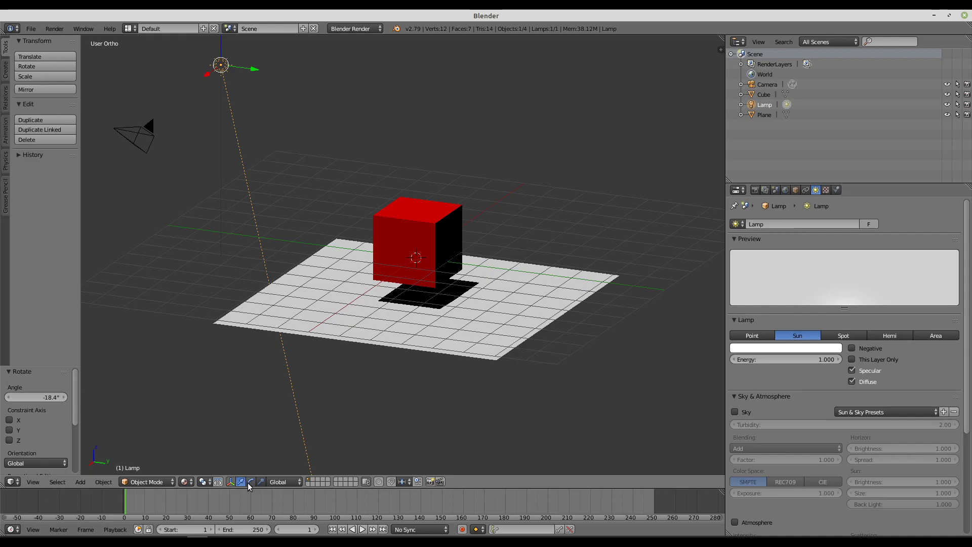
# Step: Grab the lamp and move it upward above the cube, then sideways, confirming the position
pyautogui.click(243, 485)
pyautogui.scroll(-3)
pyautogui.click(254, 68)
pyautogui.click(299, 171)
pyautogui.click(329, 142)
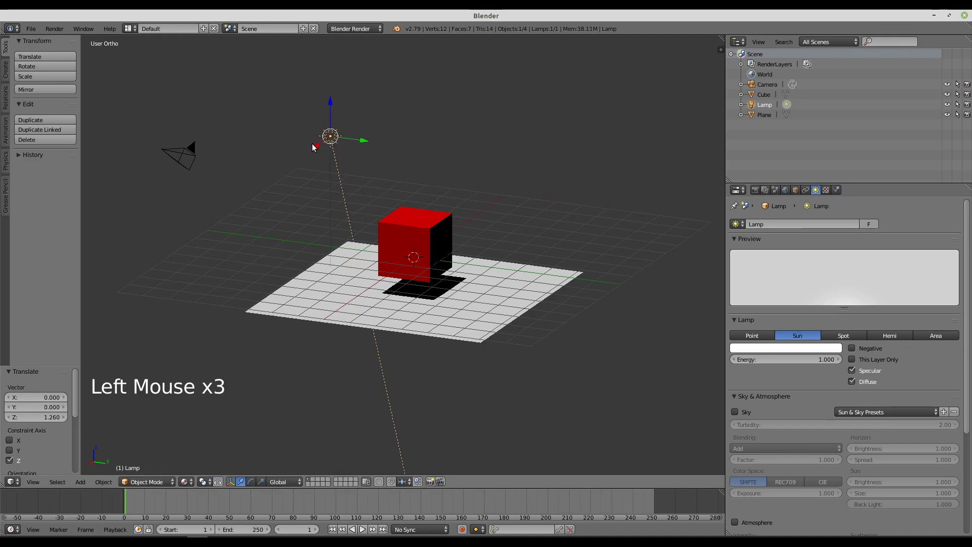
pyautogui.click(322, 148)
pyautogui.click(385, 131)
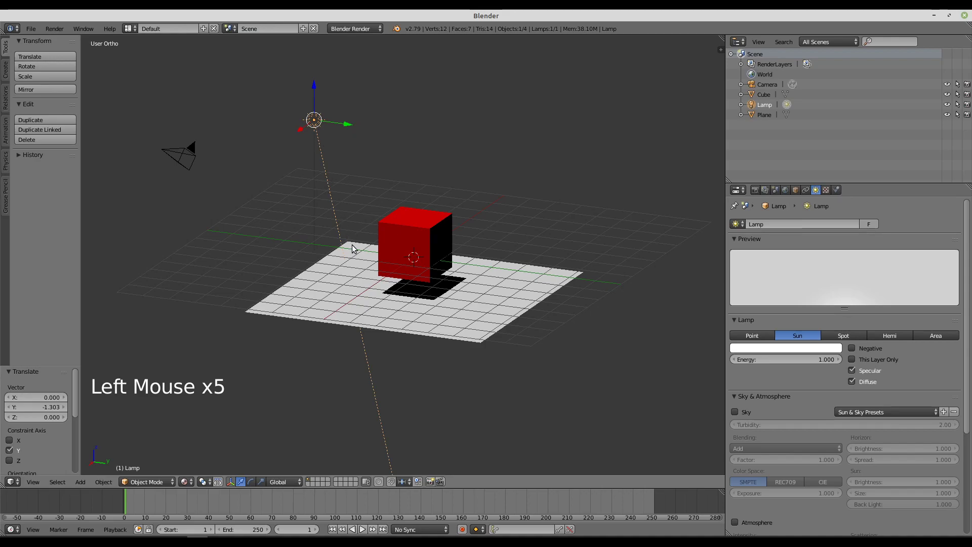
pyautogui.scroll(3)
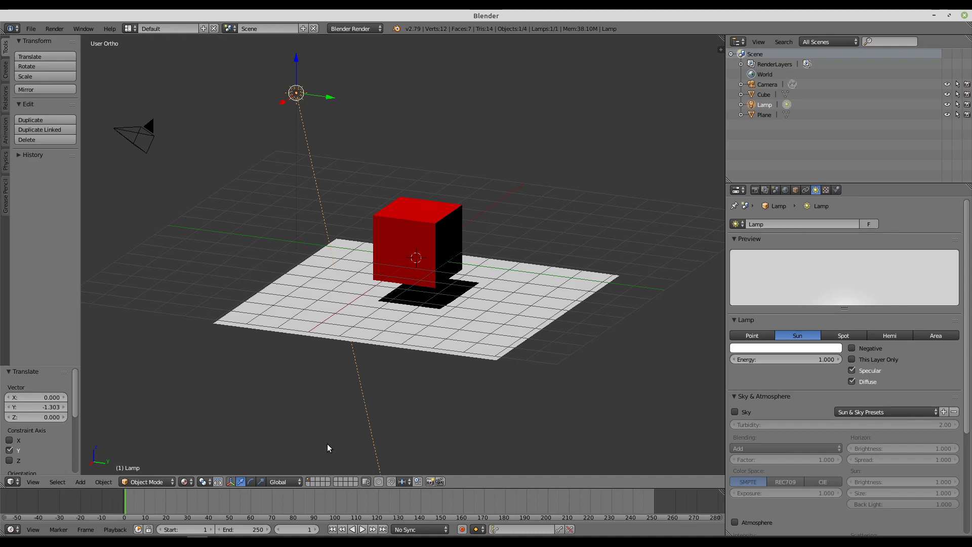
# Step: Adjust the lamp again: raise its height, then slide it along the X axis and confirm
pyautogui.click(763, 339)
pyautogui.click(336, 101)
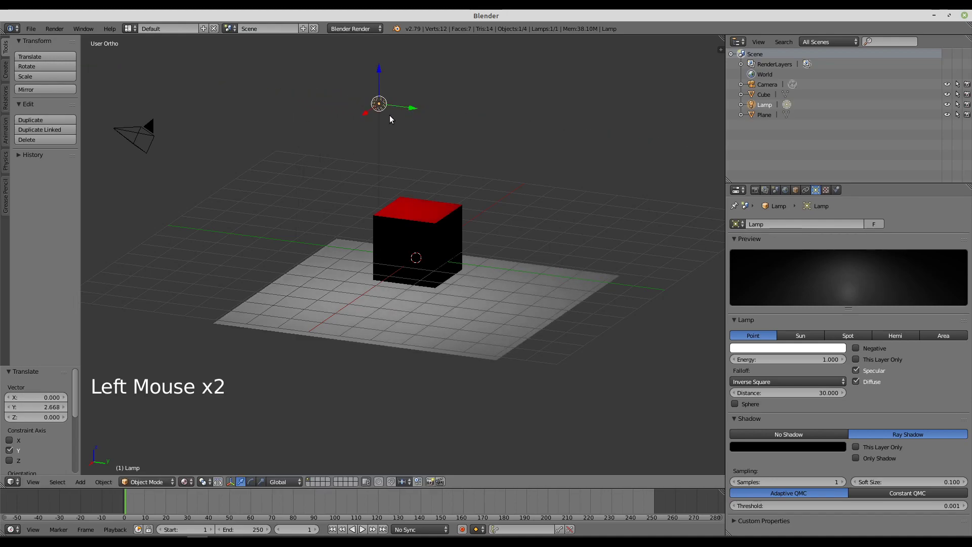
pyautogui.click(370, 113)
pyautogui.click(335, 162)
pyautogui.click(285, 120)
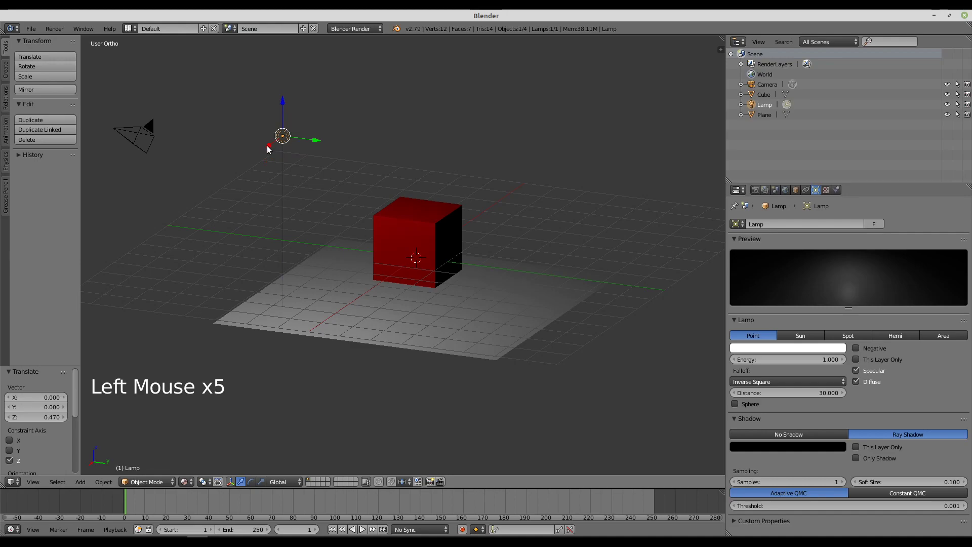
pyautogui.click(273, 148)
pyautogui.click(343, 124)
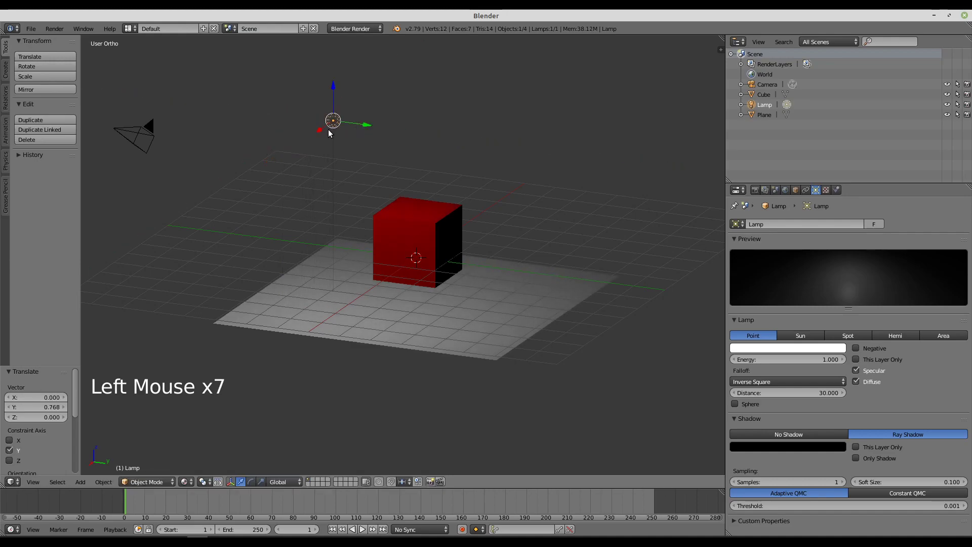
pyautogui.click(318, 137)
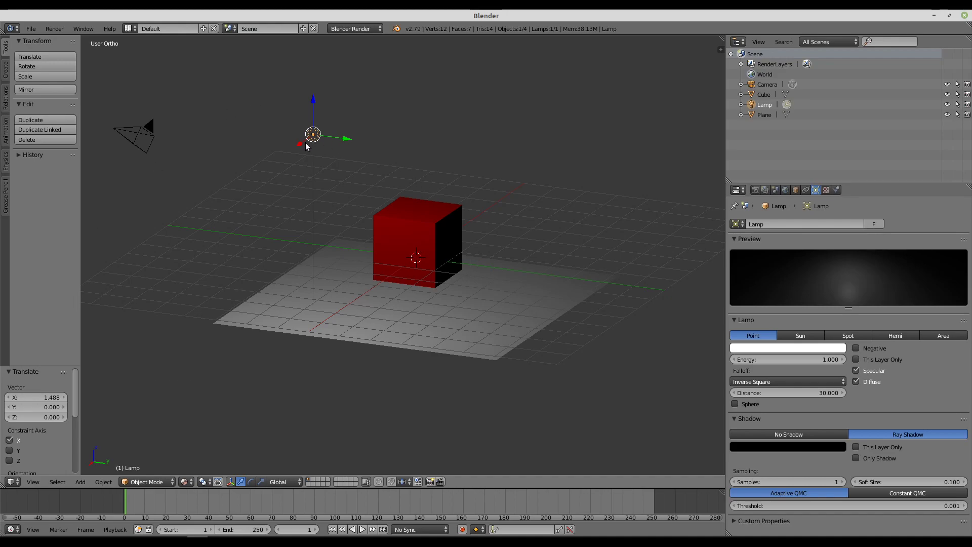
pyautogui.click(309, 143)
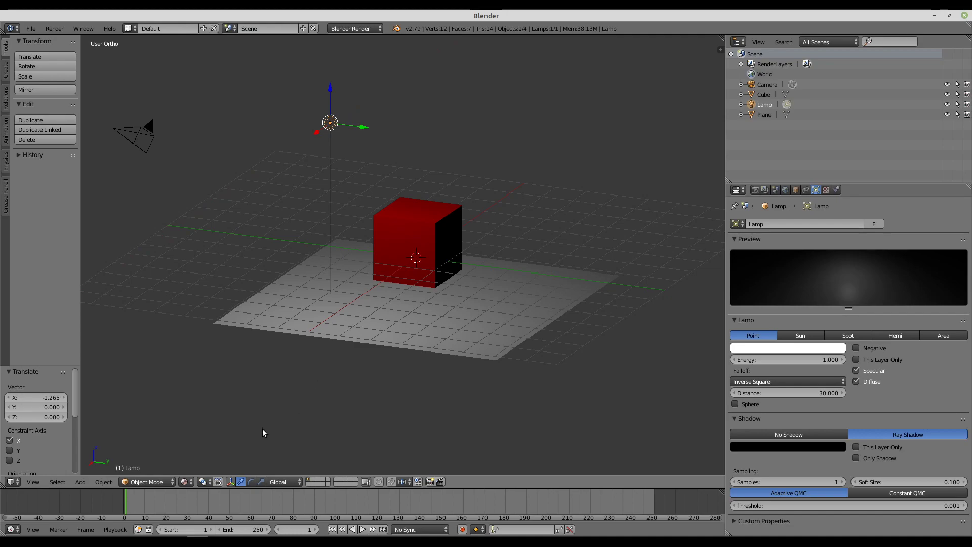
pyautogui.click(186, 482)
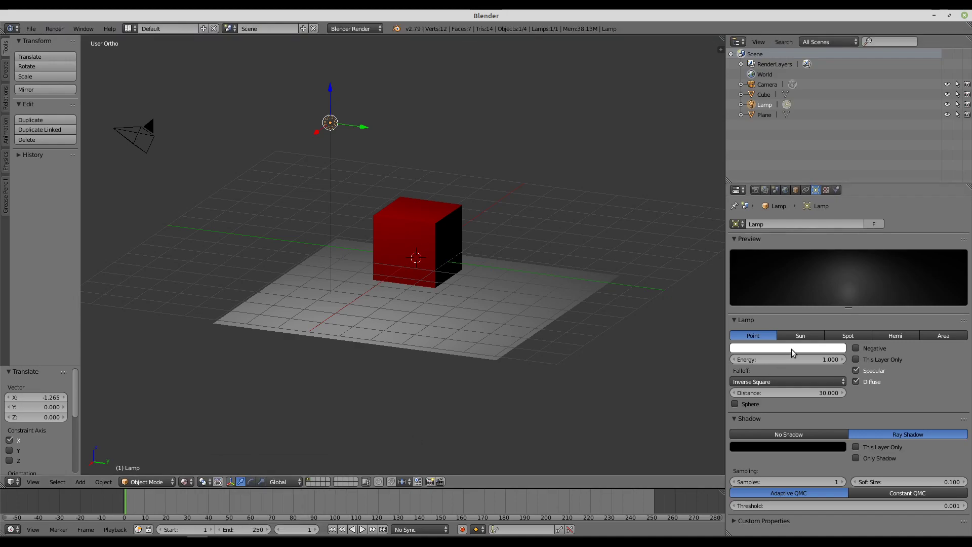
# Step: Enable the rotation manipulator and tilt the sun lamp around two axes, shifting the cube's shadow
pyautogui.click(806, 336)
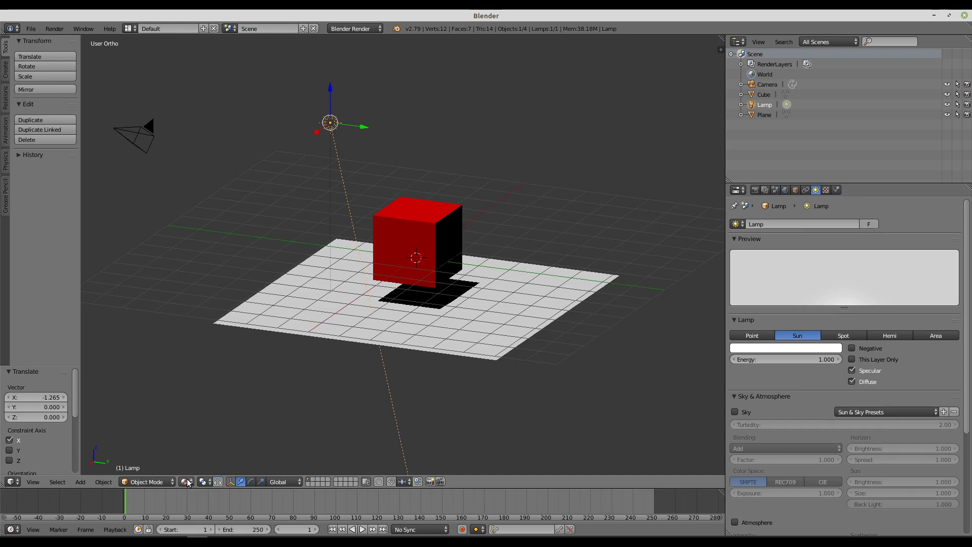
pyautogui.click(189, 483)
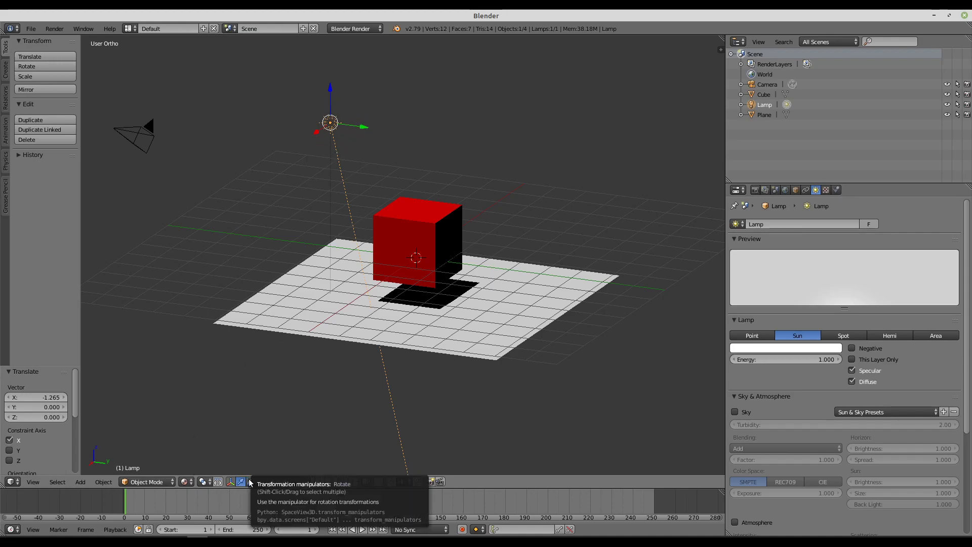
pyautogui.click(251, 483)
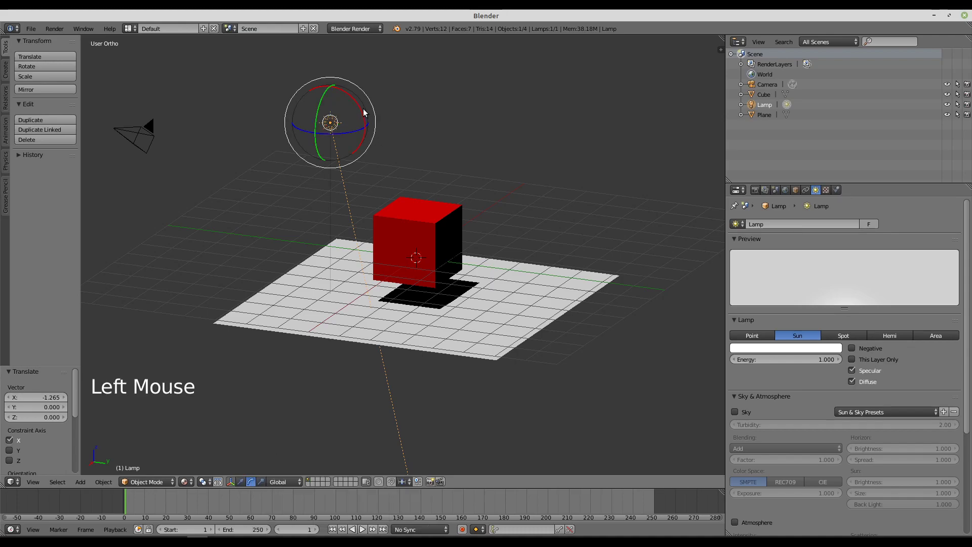
pyautogui.click(361, 111)
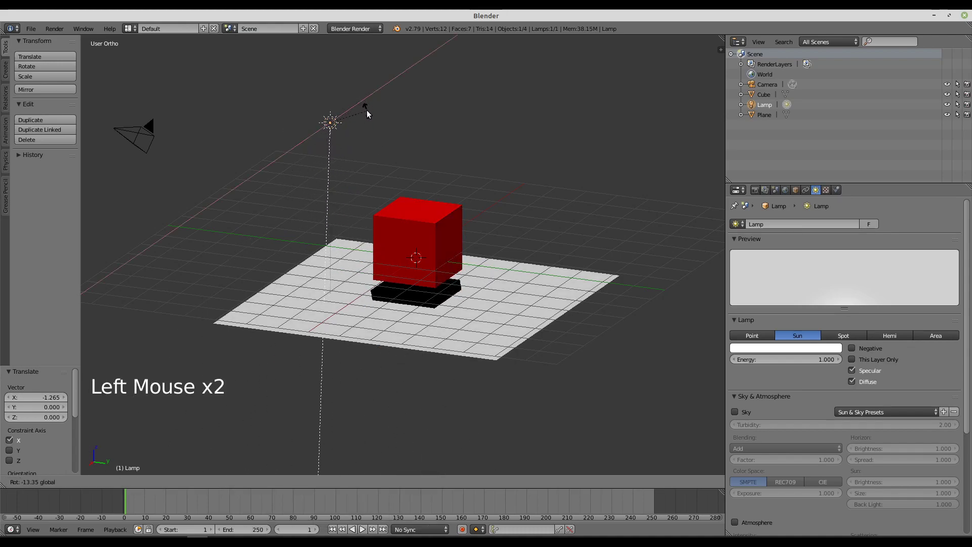
pyautogui.click(316, 135)
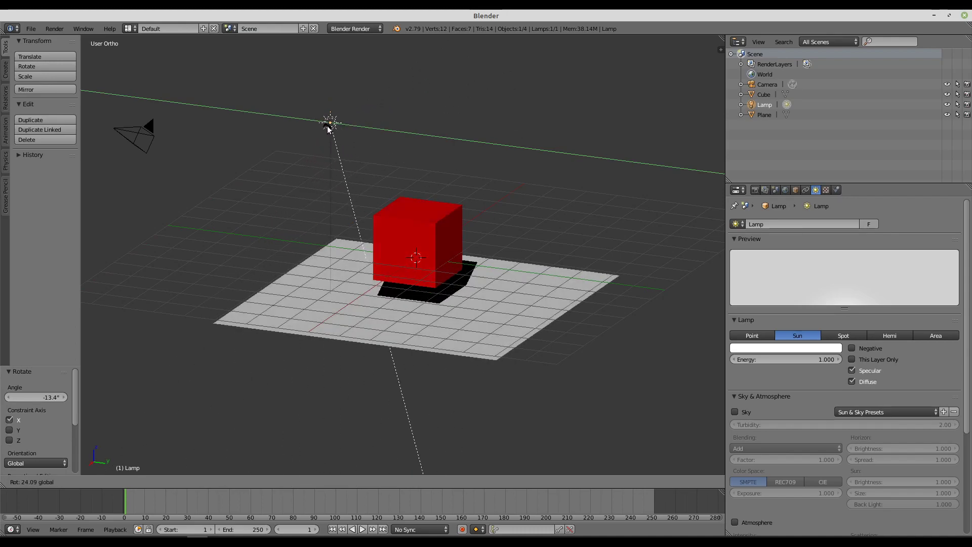
pyautogui.click(364, 120)
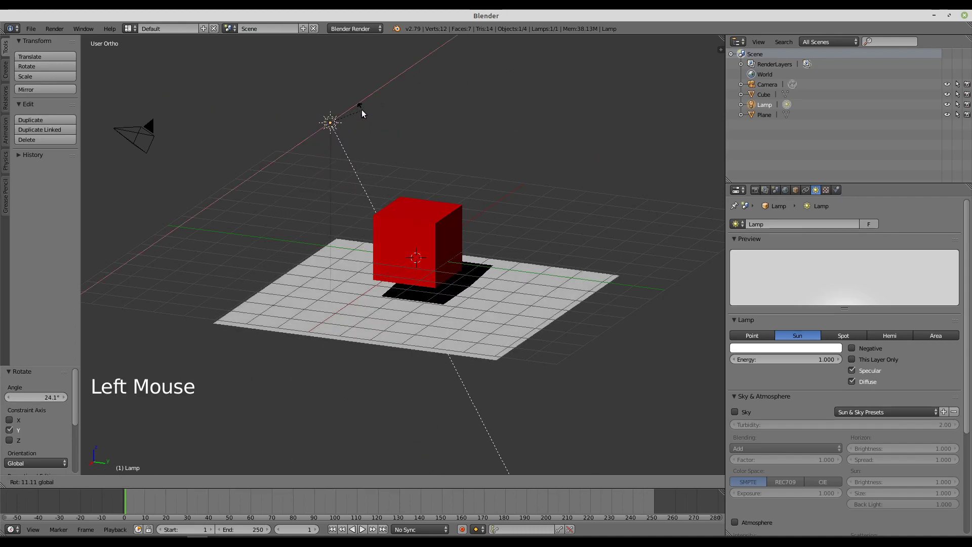
pyautogui.click(306, 133)
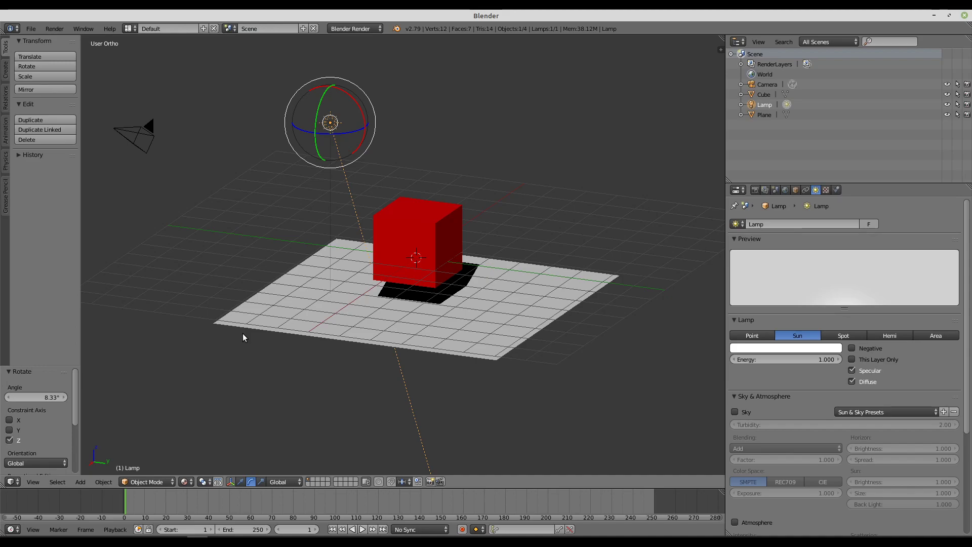
# Step: Make the lamp a spot with energy 2.01 and distance about 38, collapsing the Shadow panel
pyautogui.click(847, 336)
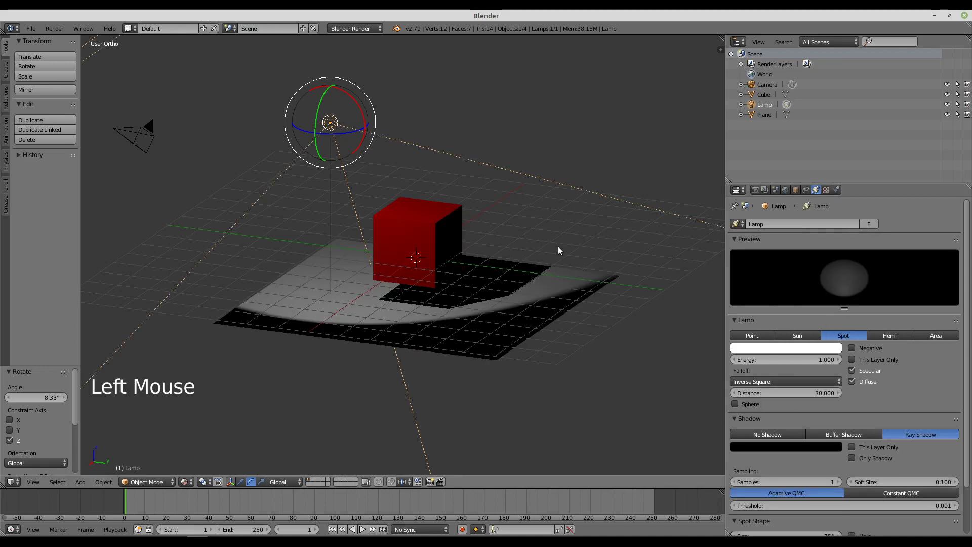
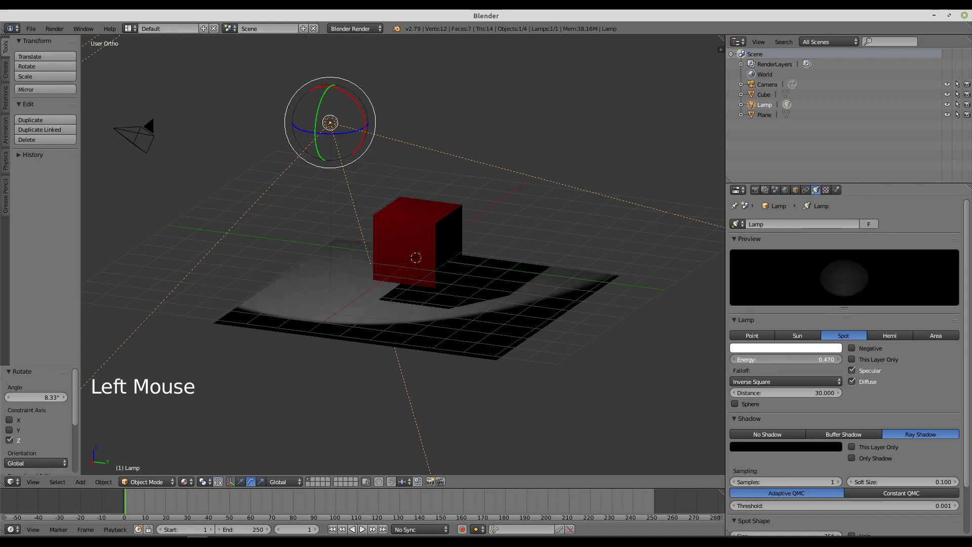
pyautogui.click(758, 345)
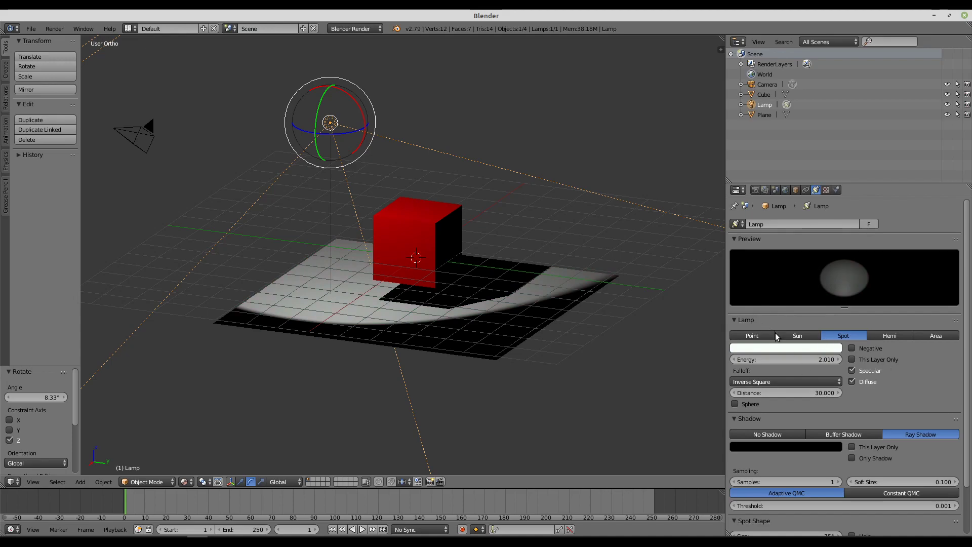
pyautogui.click(764, 393)
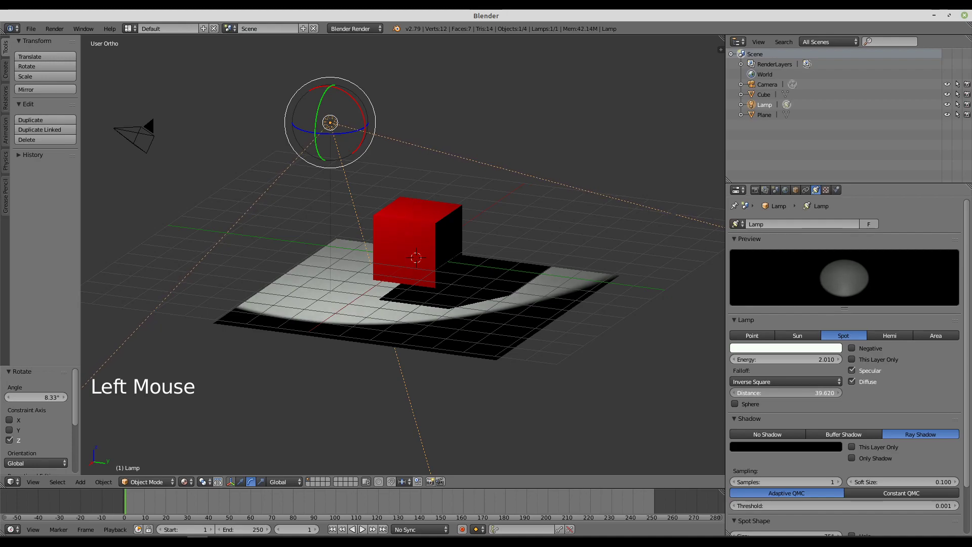
pyautogui.scroll(-3)
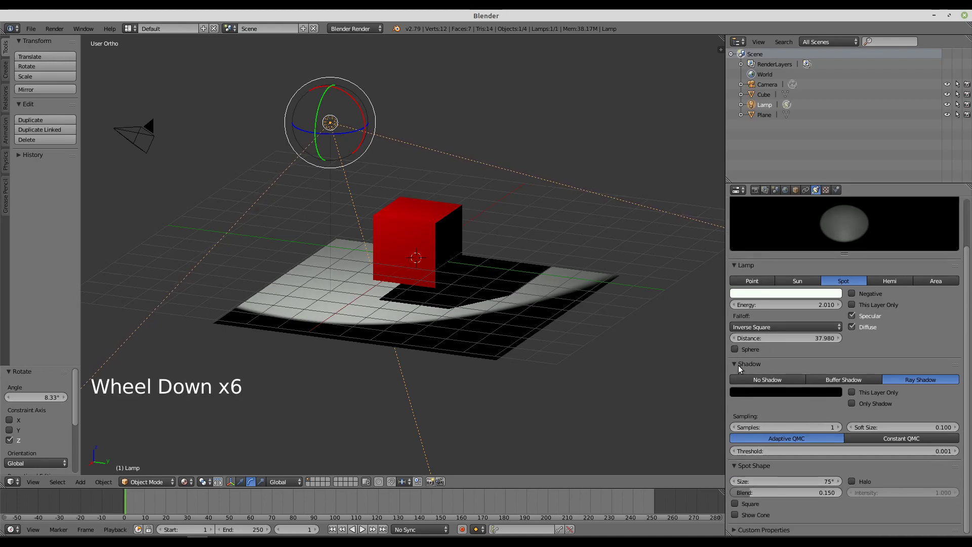
pyautogui.click(739, 367)
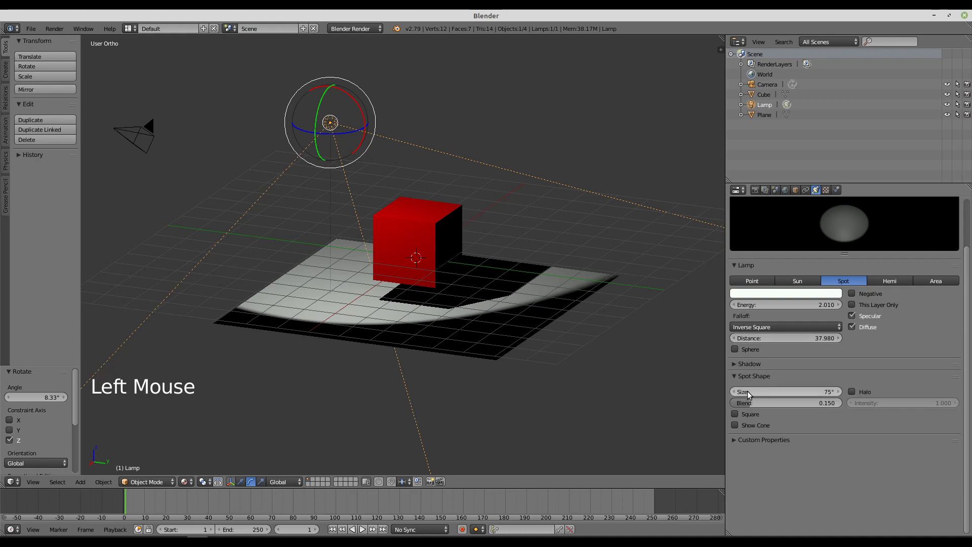
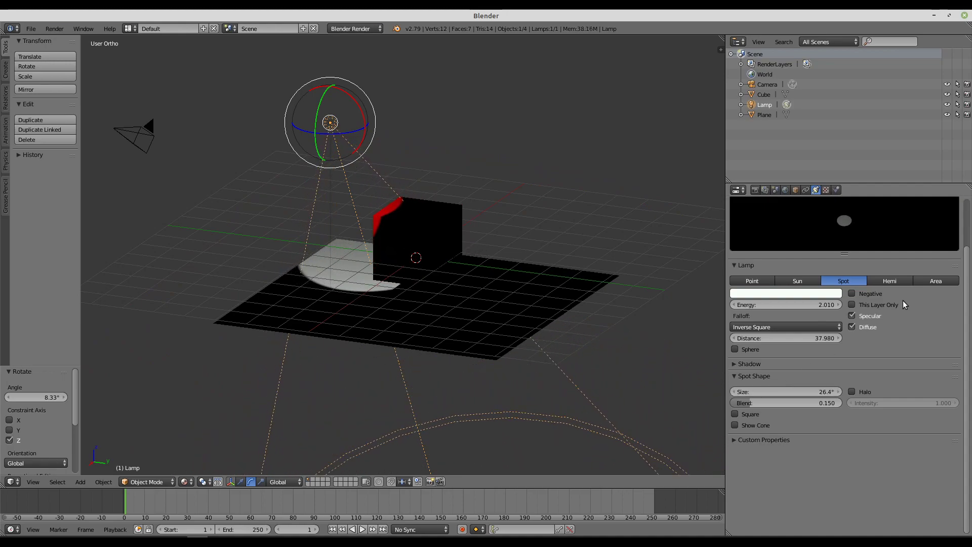
# Step: Turn the lamp into a Hemi and then an Area light, orbiting to view it
pyautogui.click(902, 280)
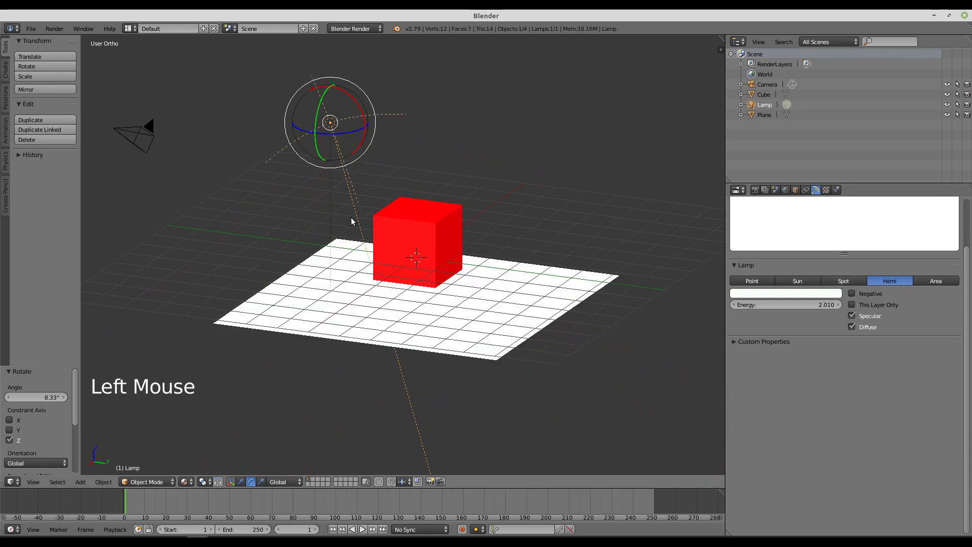
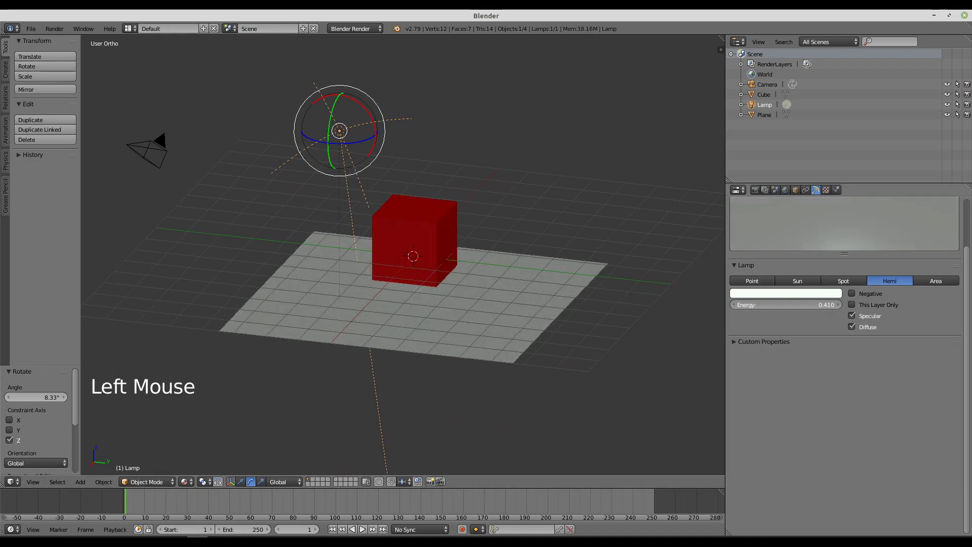
pyautogui.click(948, 284)
pyautogui.middleClick(324, 246)
pyautogui.middleClick(507, 277)
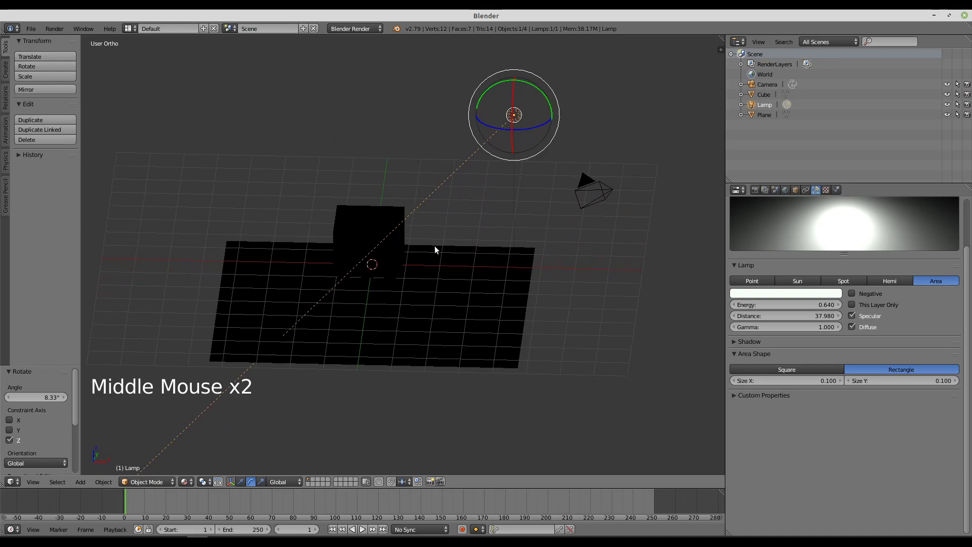
pyautogui.middleClick(441, 254)
pyautogui.middleClick(427, 178)
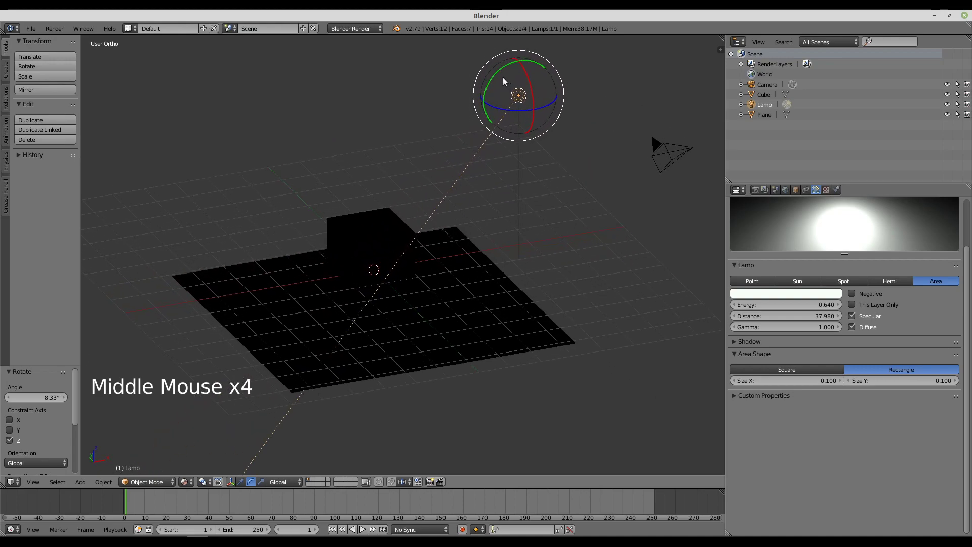
# Step: Rotate and move the area lamp to a new position above the scene at energy 2.95
pyautogui.click(500, 75)
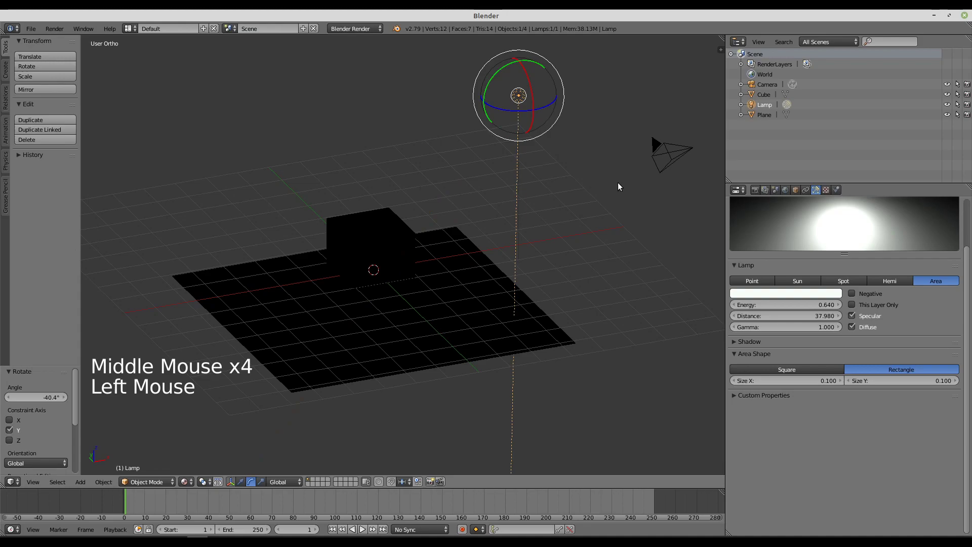
pyautogui.click(243, 484)
pyautogui.click(551, 94)
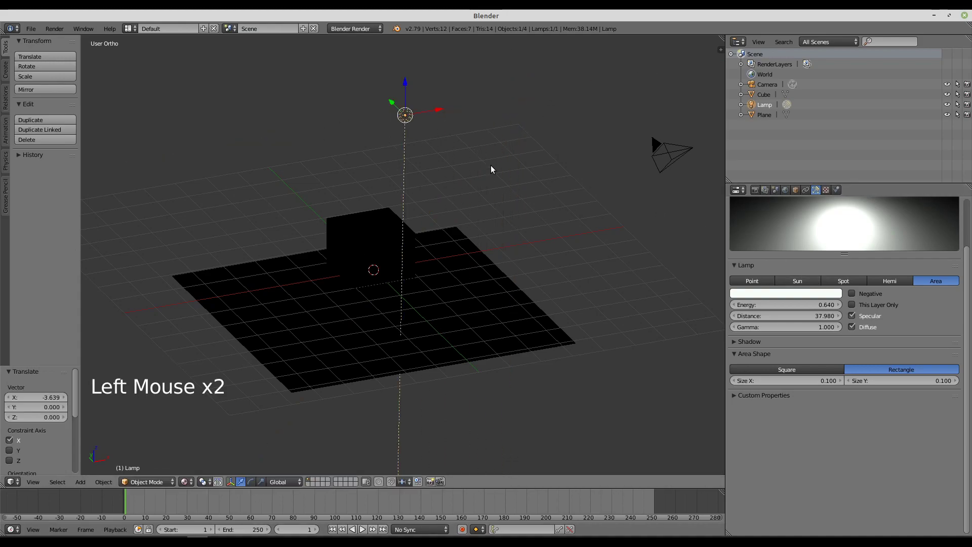
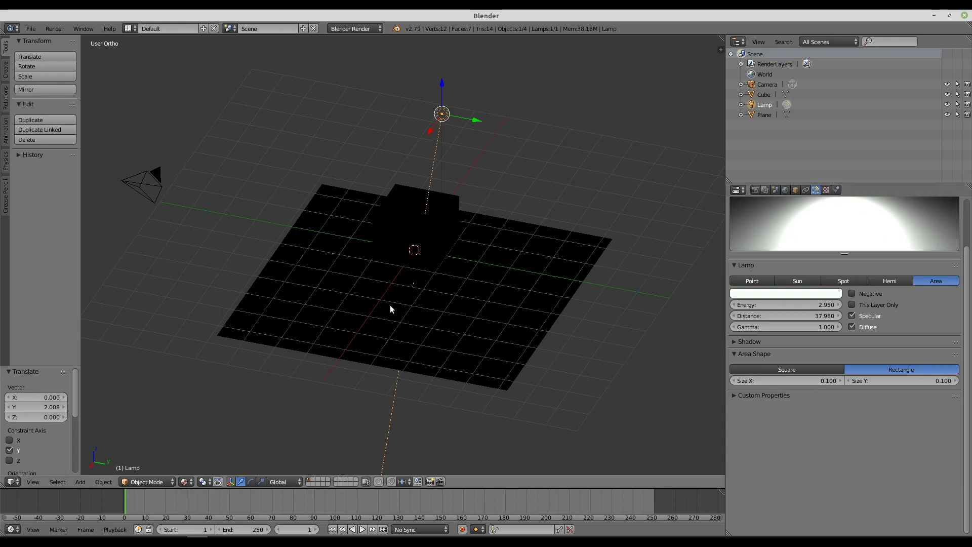
pyautogui.middleClick(335, 301)
# Step: Preview with Rendered shading and lower the area lamp's energy to 0.07
pyautogui.click(194, 483)
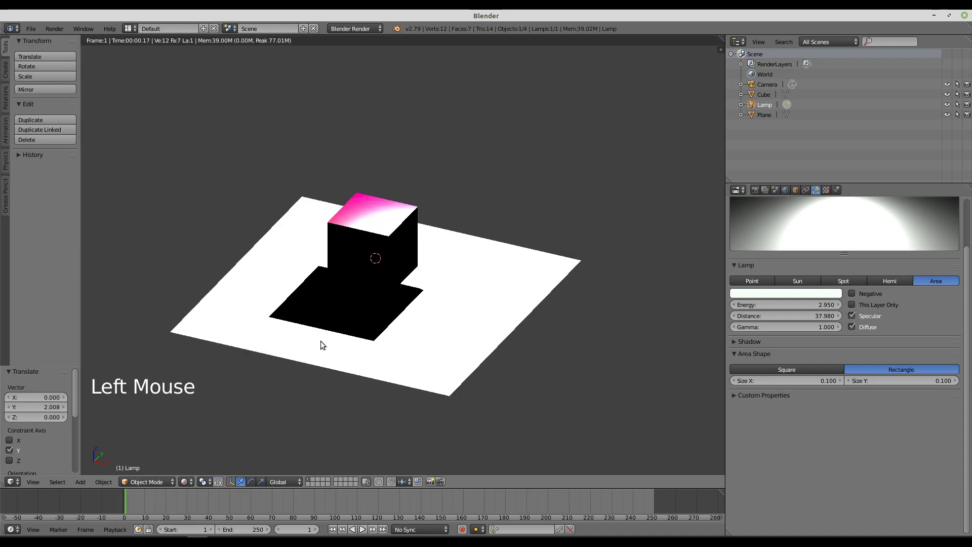
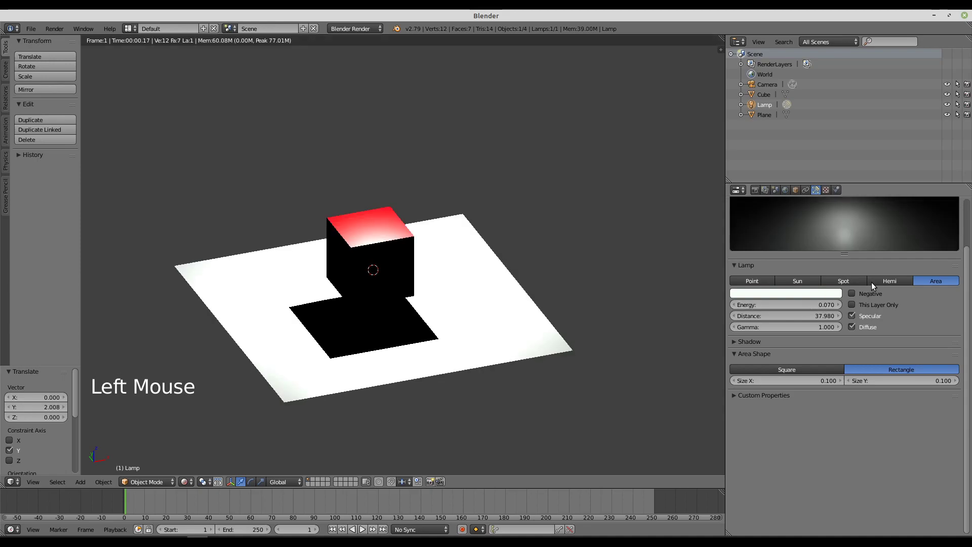
pyautogui.middleClick(453, 279)
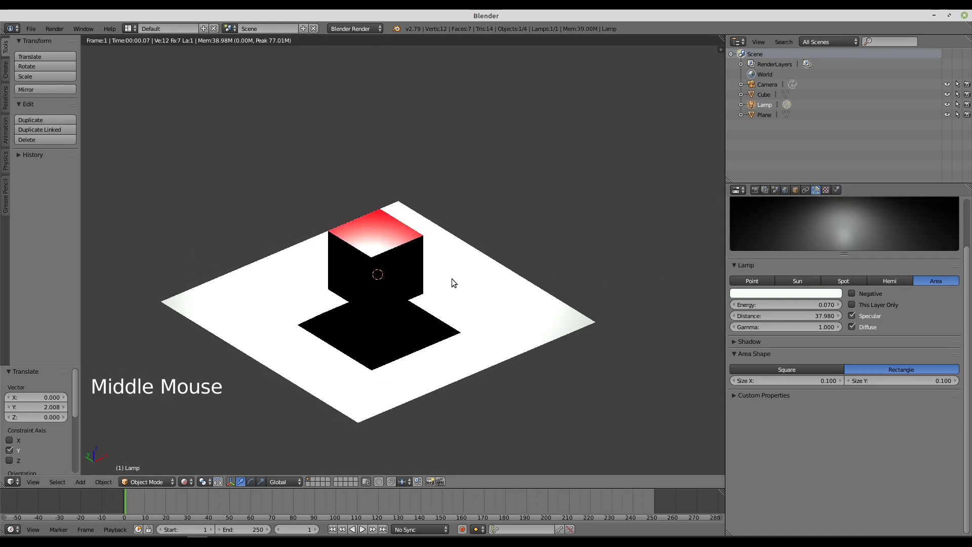
pyautogui.scroll(3)
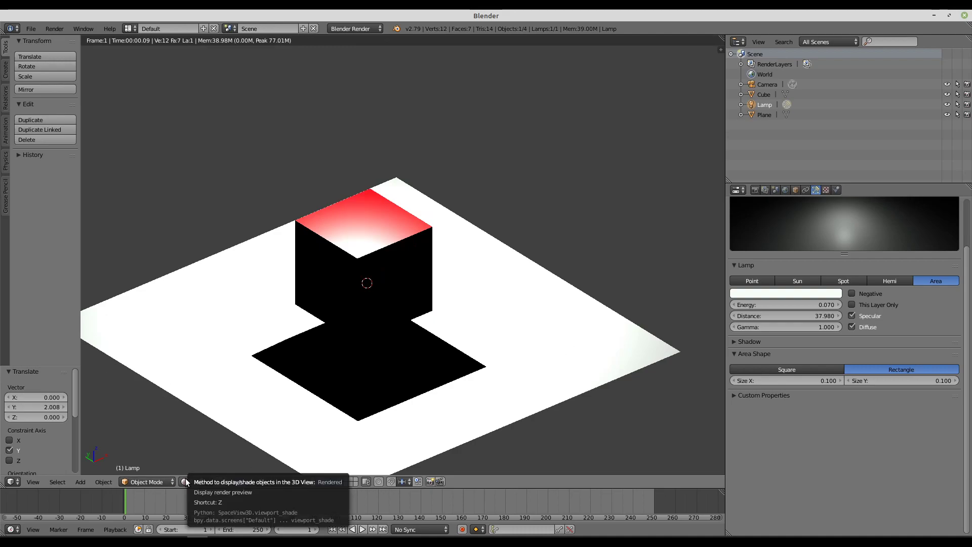
# Step: Switch the lamp back to Spot and set its energy to 1.85, previewing in Rendered shading
pyautogui.click(188, 482)
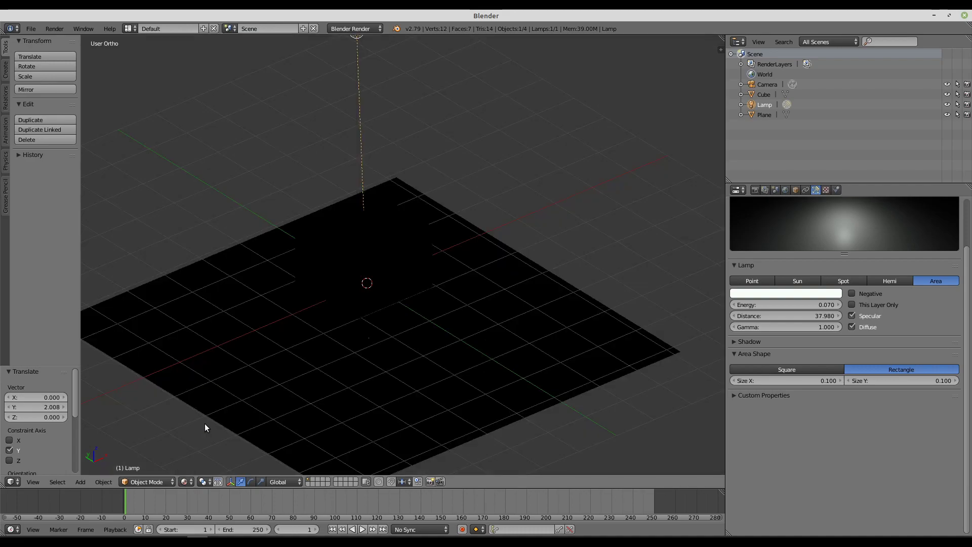
pyautogui.click(799, 283)
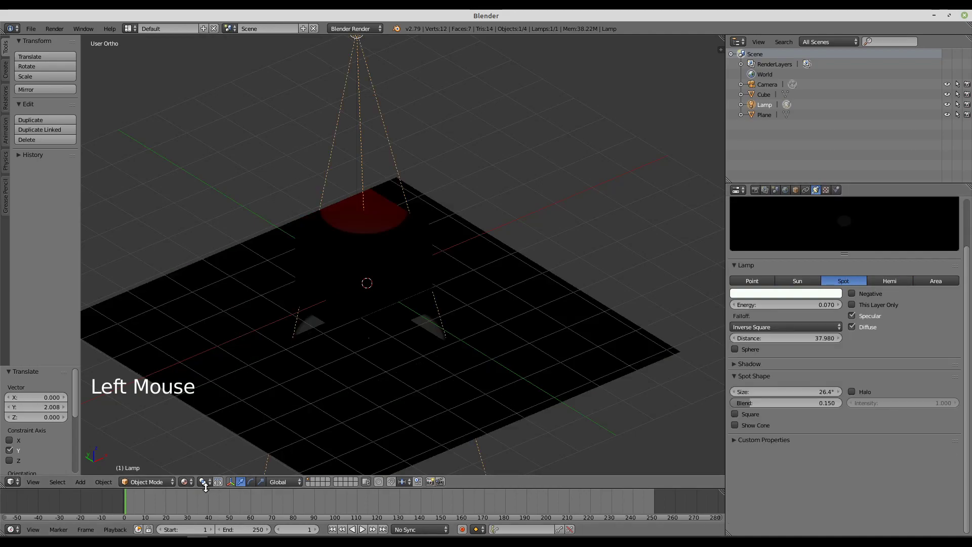
pyautogui.click(188, 485)
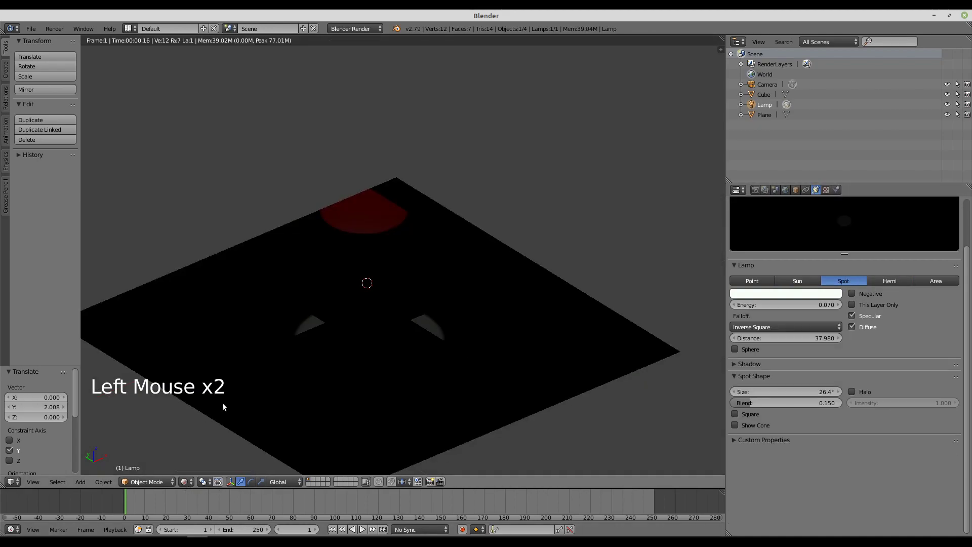
pyautogui.click(184, 485)
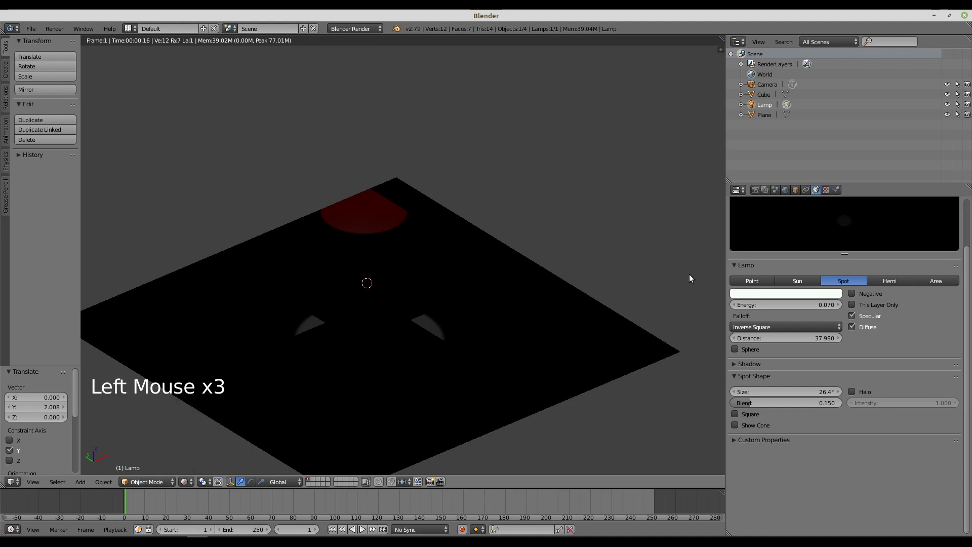
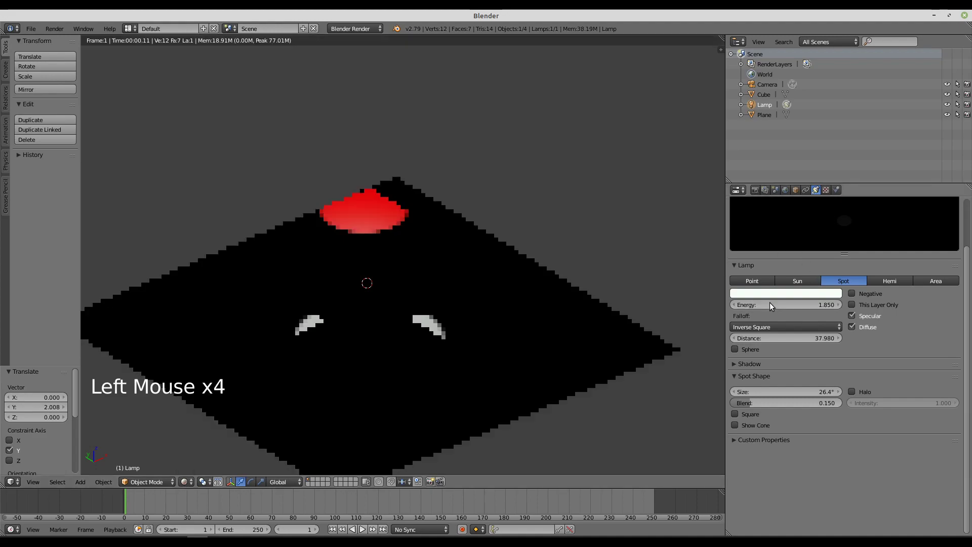
# Step: Orbit to inspect the red-lit circle on the cube top, then return to Solid shading
pyautogui.middleClick(386, 326)
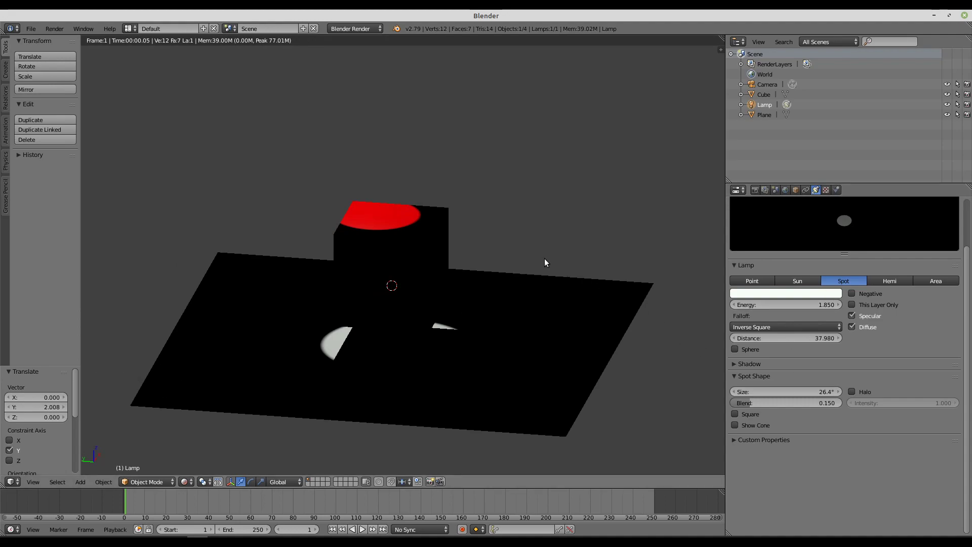
pyautogui.middleClick(599, 274)
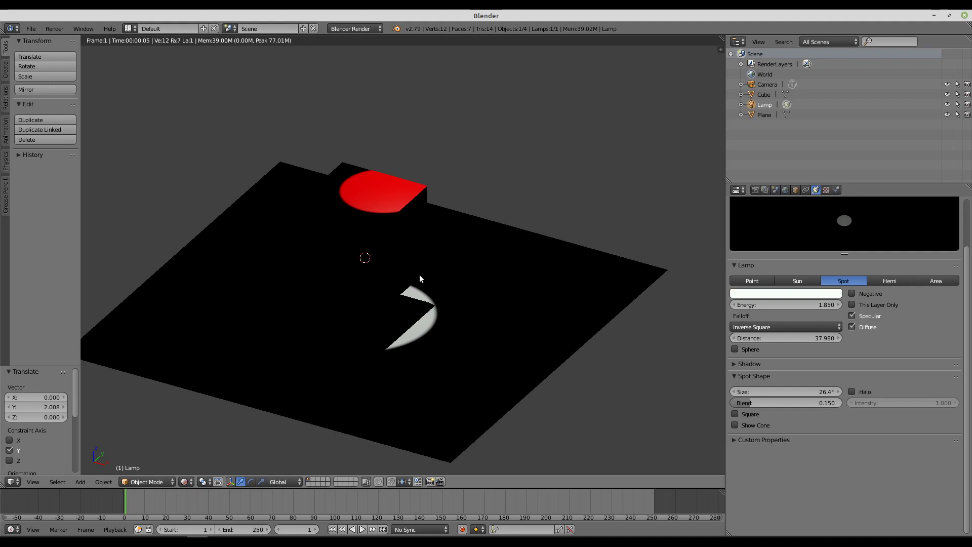
pyautogui.click(190, 485)
pyautogui.scroll(-3)
# Step: Select the camera and slide it back along its axis so the cube and plane fit in frame
pyautogui.click(436, 47)
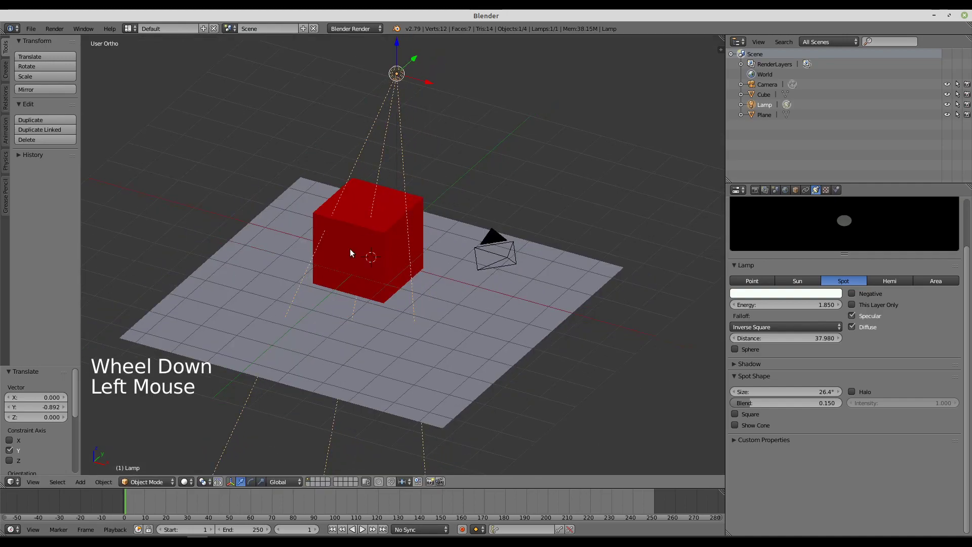
pyautogui.click(503, 260)
pyautogui.rightClick(504, 260)
pyautogui.click(540, 269)
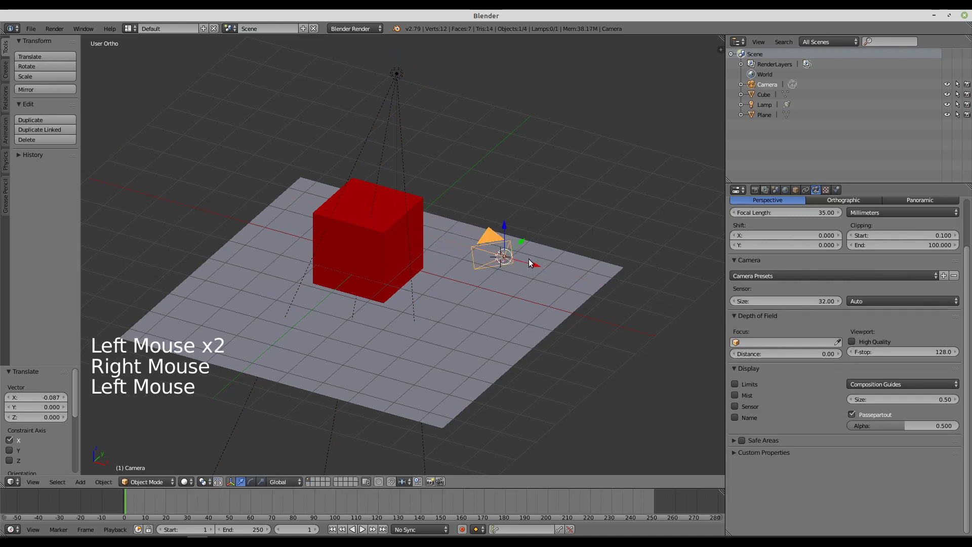
pyautogui.rightClick(525, 245)
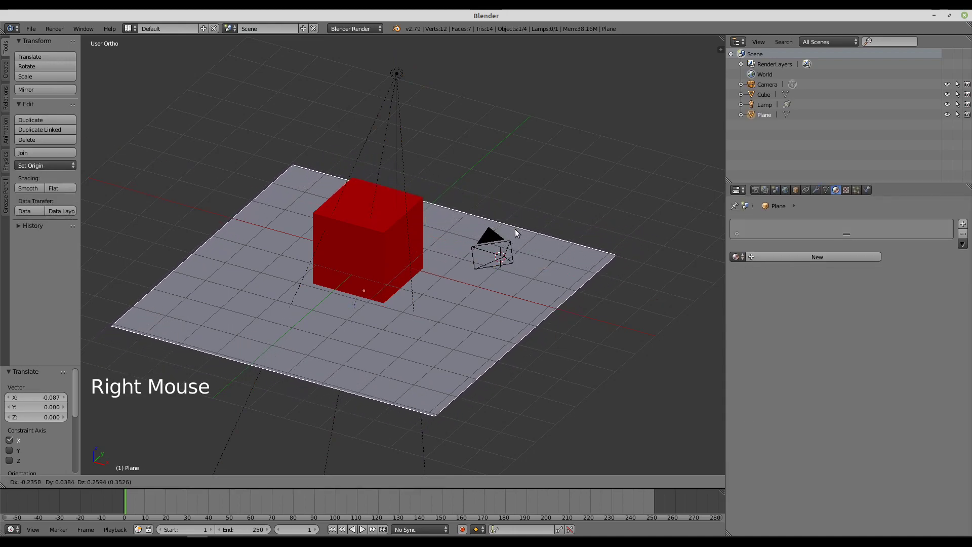
pyautogui.rightClick(500, 247)
pyautogui.click(518, 249)
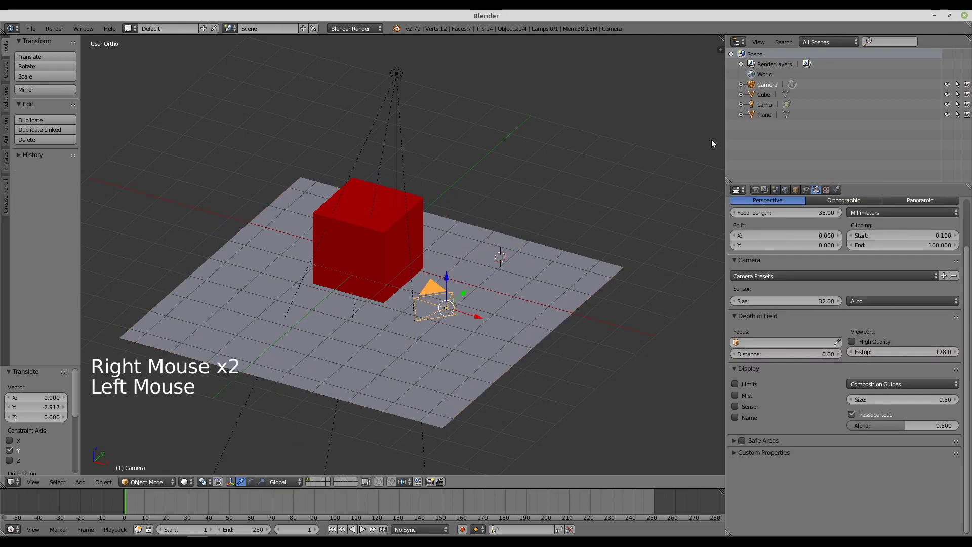
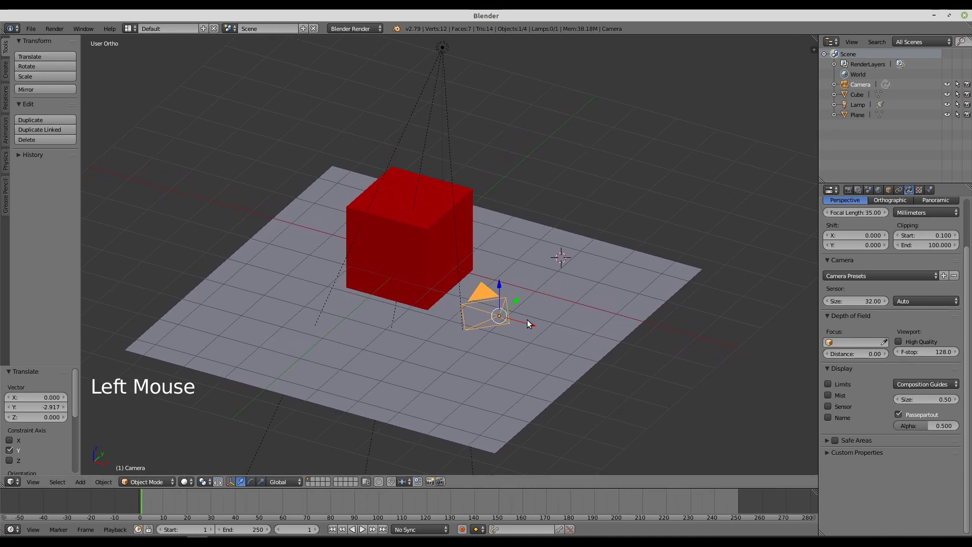
# Step: Look through the camera with Numpad 0 and bring up the viewport's N sidebar
pyautogui.press('KP_0')
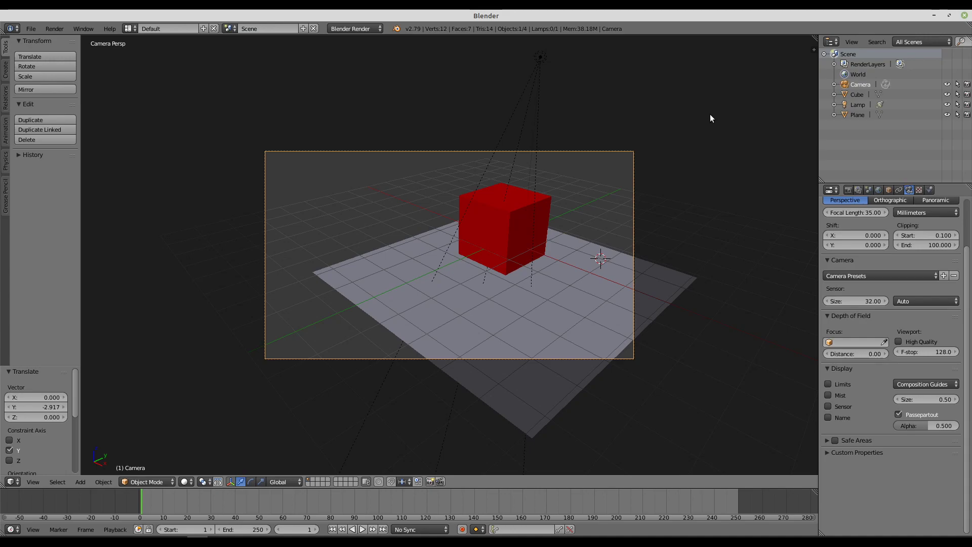
pyautogui.press('n')
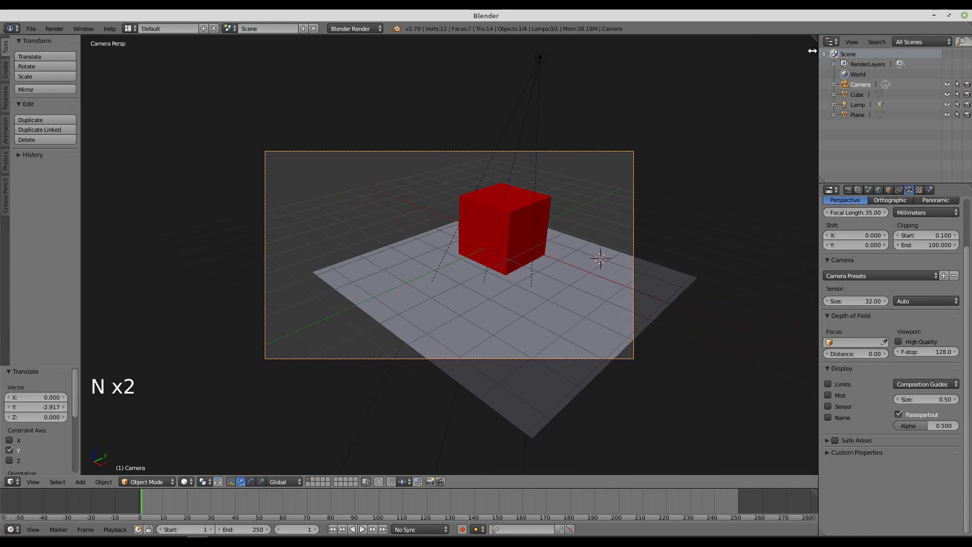
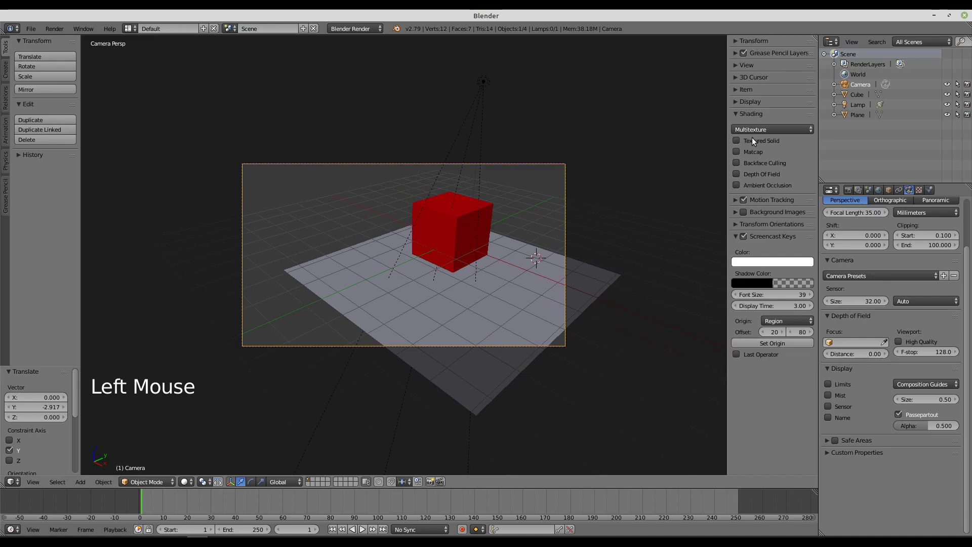
# Step: Expand the View panel in the N sidebar
pyautogui.click(737, 67)
pyautogui.click(738, 66)
pyautogui.click(738, 67)
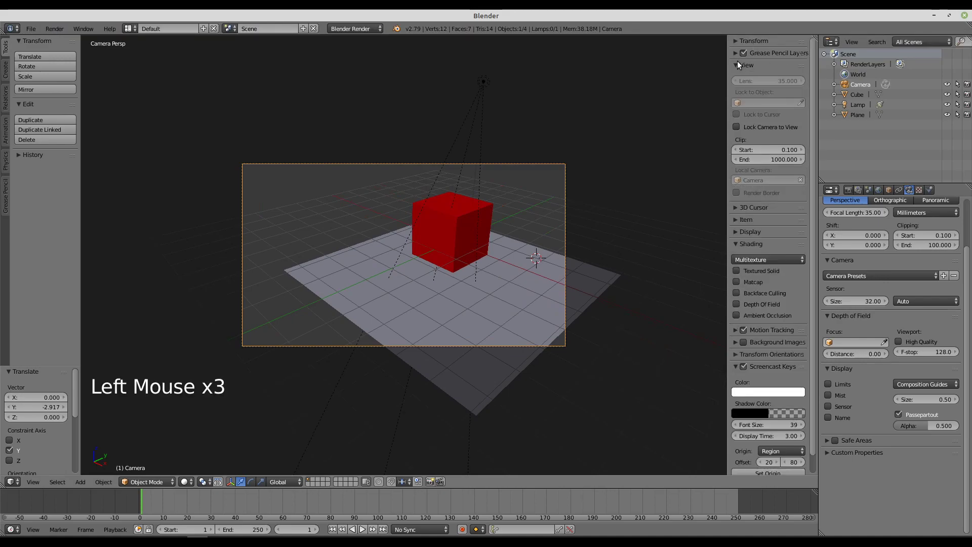
pyautogui.click(737, 67)
pyautogui.click(735, 117)
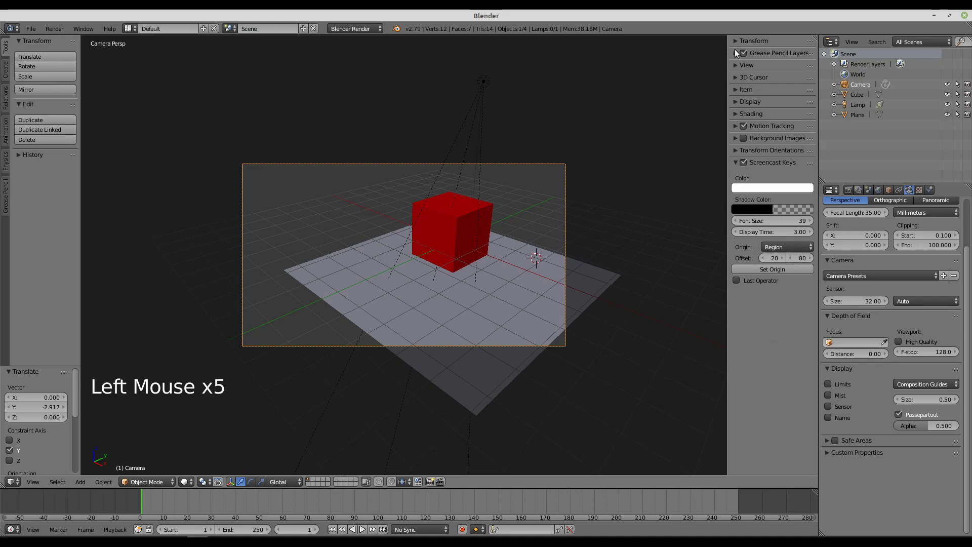
pyautogui.click(738, 67)
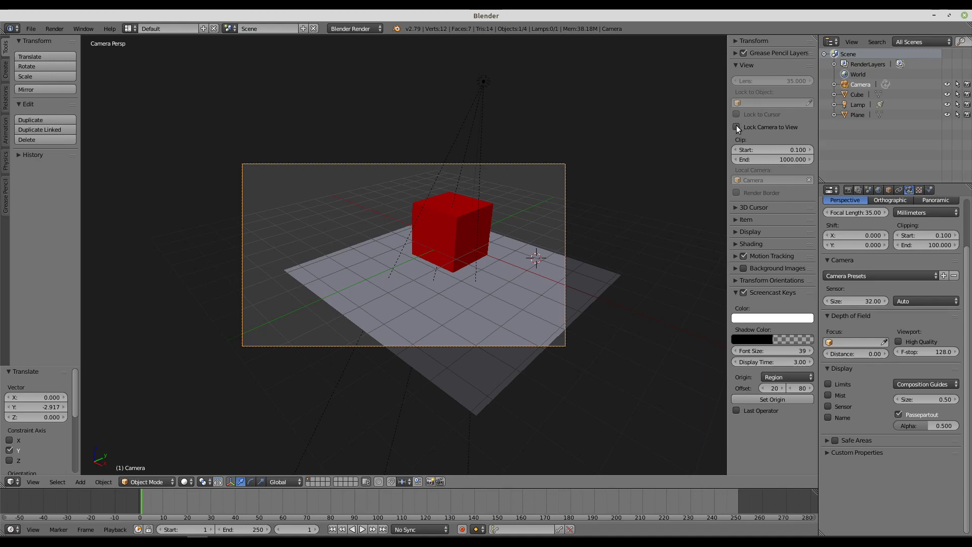
# Step: Tick Lock Camera to View so viewport navigation moves the camera
pyautogui.click(738, 130)
pyautogui.doubleClick(737, 128)
pyautogui.click(741, 128)
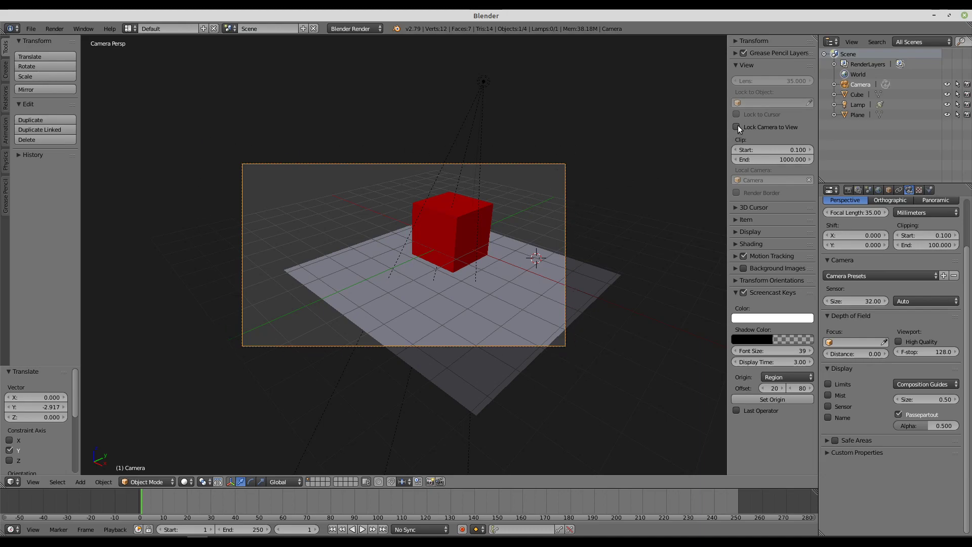
pyautogui.click(741, 129)
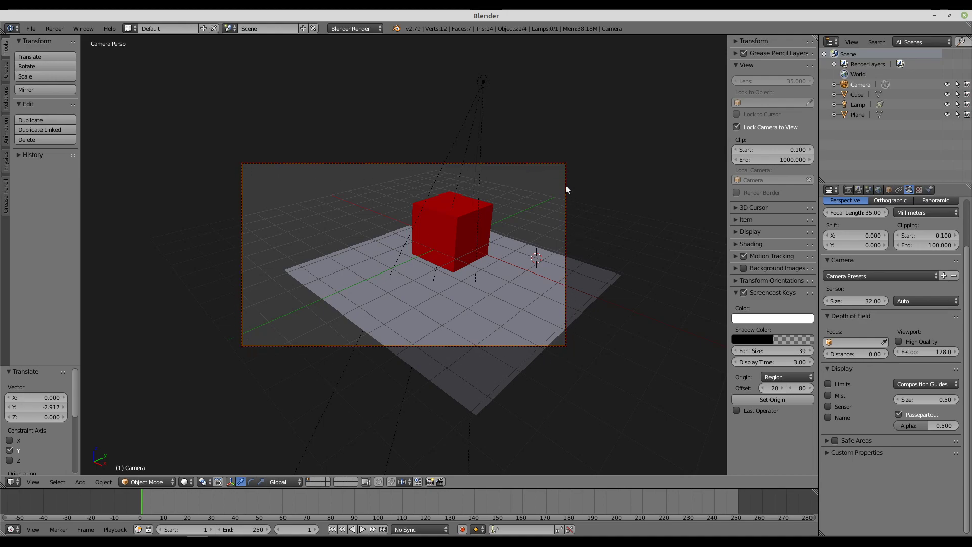
# Step: Orbit and zoom the camera view so it looks down on the red cube from above
pyautogui.click(742, 129)
pyautogui.click(741, 129)
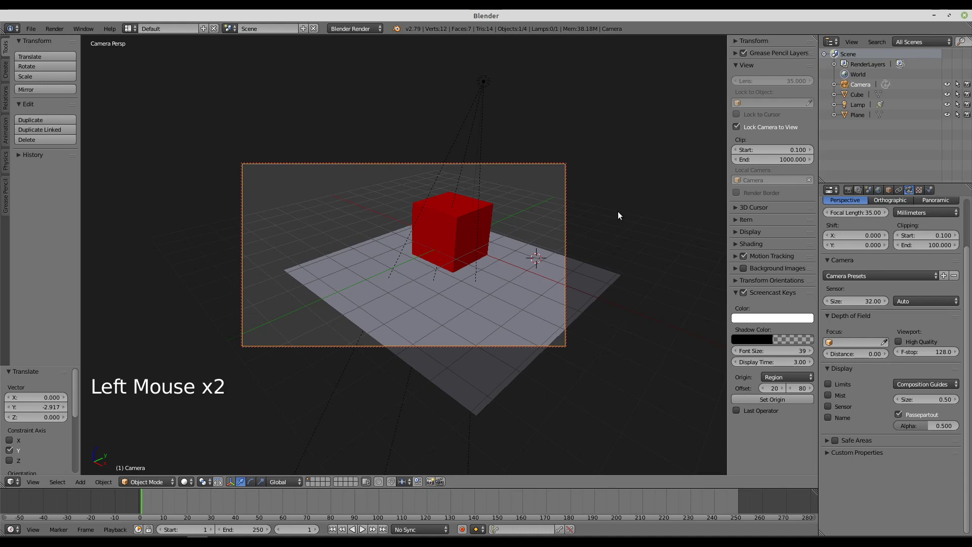
pyautogui.middleClick(403, 251)
pyautogui.middleClick(381, 283)
pyautogui.middleClick(357, 252)
pyautogui.middleClick(432, 293)
pyautogui.middleClick(470, 246)
pyautogui.middleClick(418, 287)
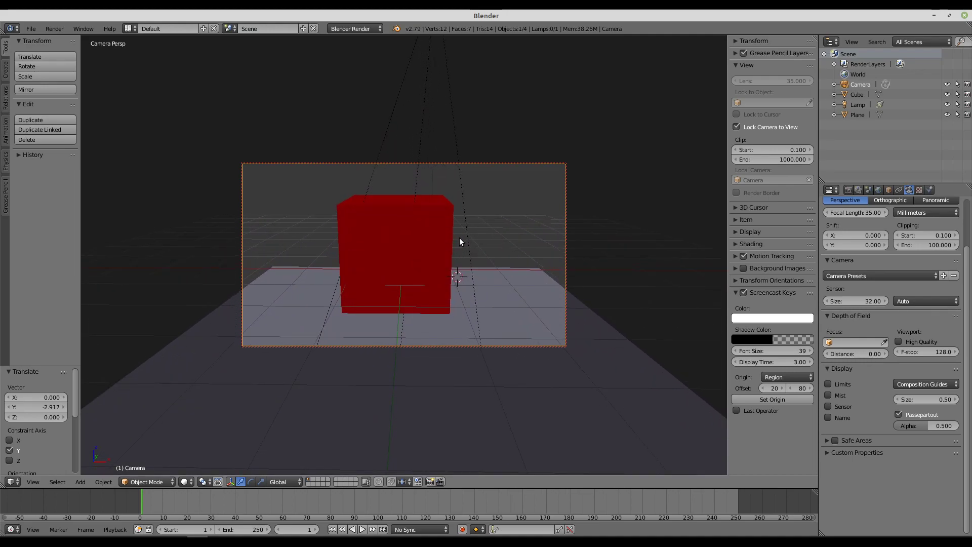
pyautogui.middleClick(444, 243)
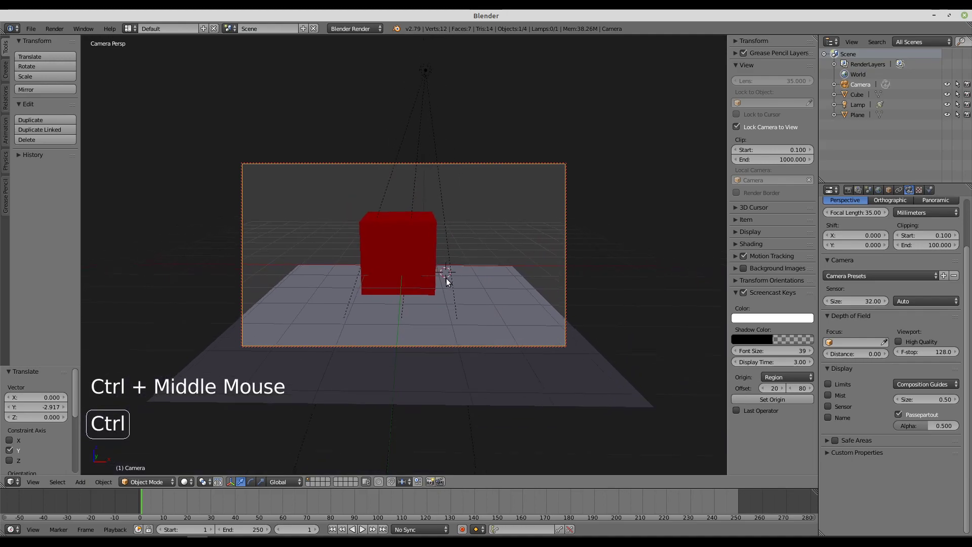
pyautogui.scroll(-3)
pyautogui.scroll(3)
pyautogui.scroll(3)
pyautogui.scroll(-3)
# Step: Fine-tune the high-angle framing of the cube, then untick Lock Camera to View
pyautogui.middleClick(425, 242)
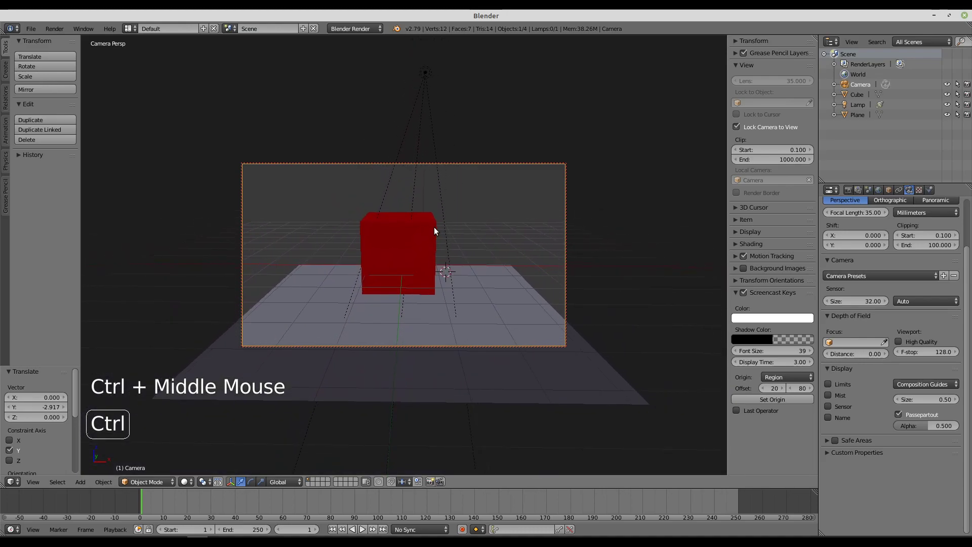
pyautogui.scroll(-3)
pyautogui.scroll(3)
pyautogui.middleClick(446, 268)
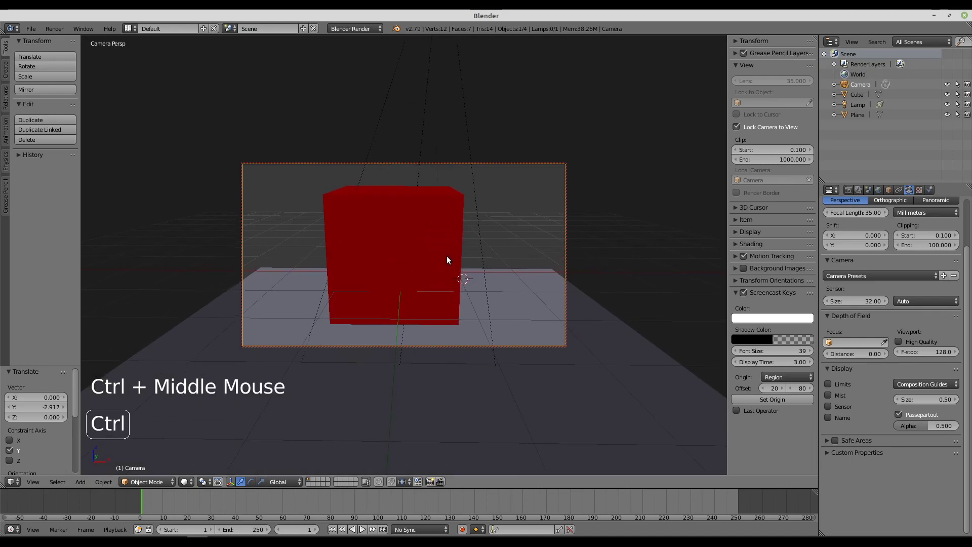
pyautogui.middleClick(426, 248)
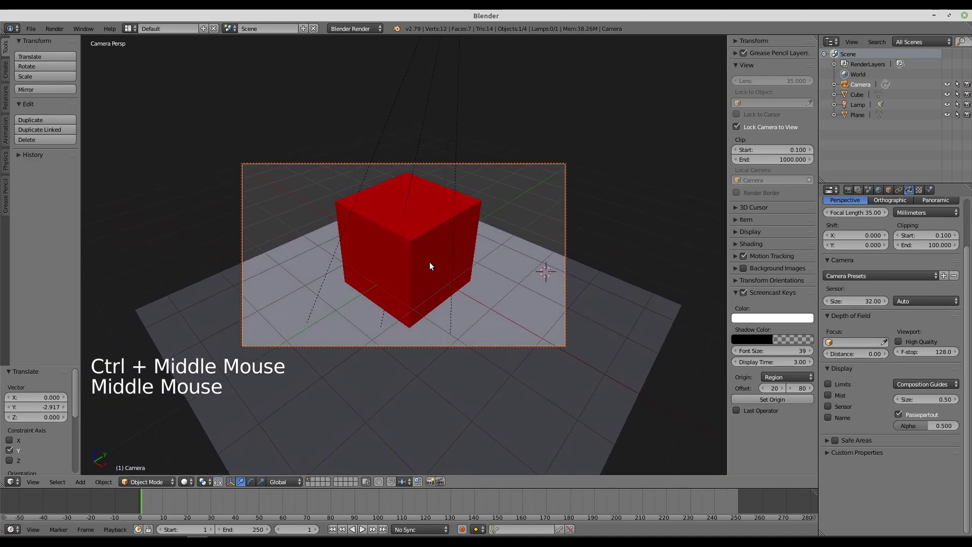
pyautogui.middleClick(429, 248)
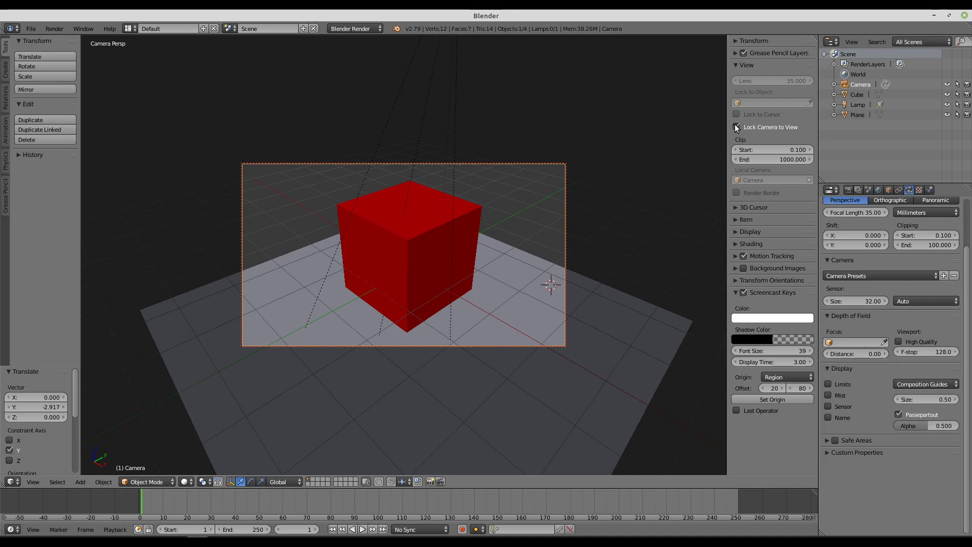
pyautogui.click(739, 130)
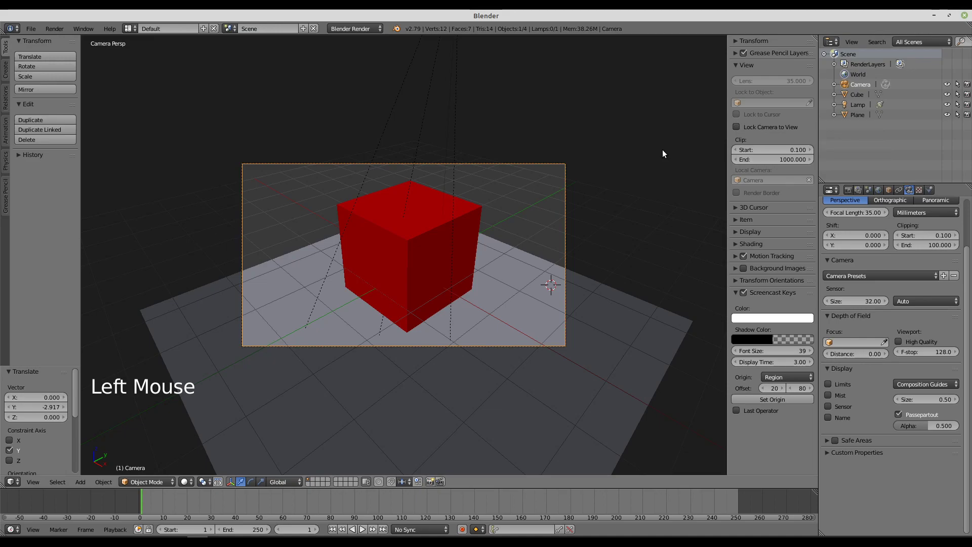
pyautogui.scroll(3)
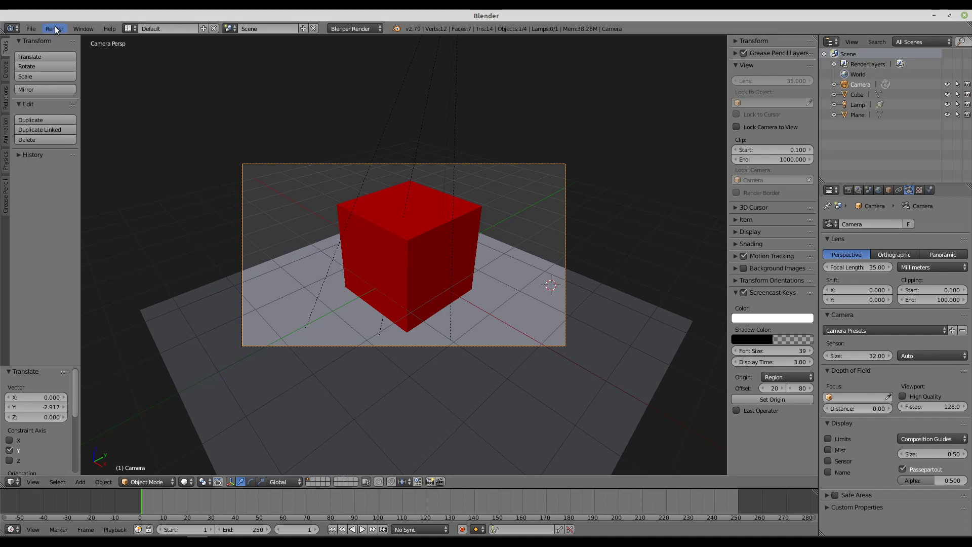
pyautogui.click(57, 30)
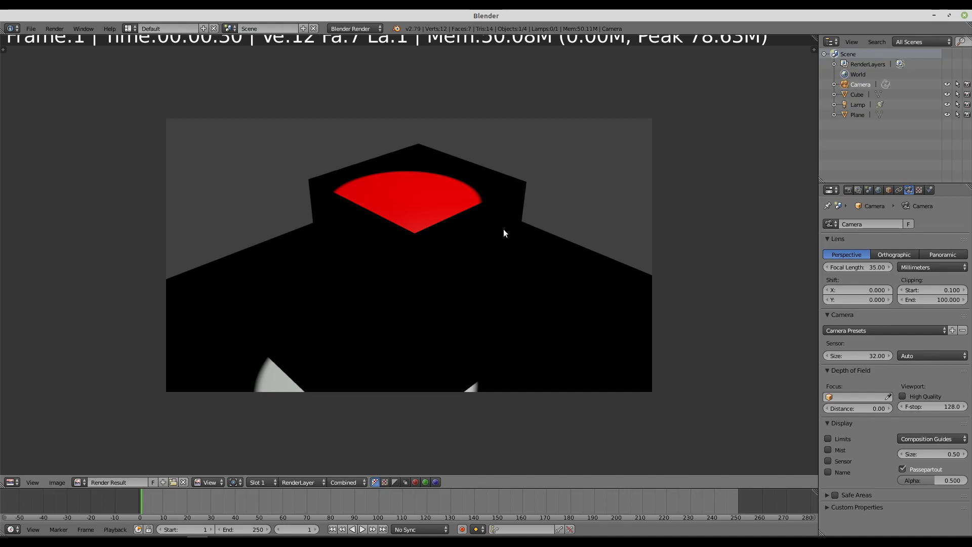
pyautogui.press('Escape')
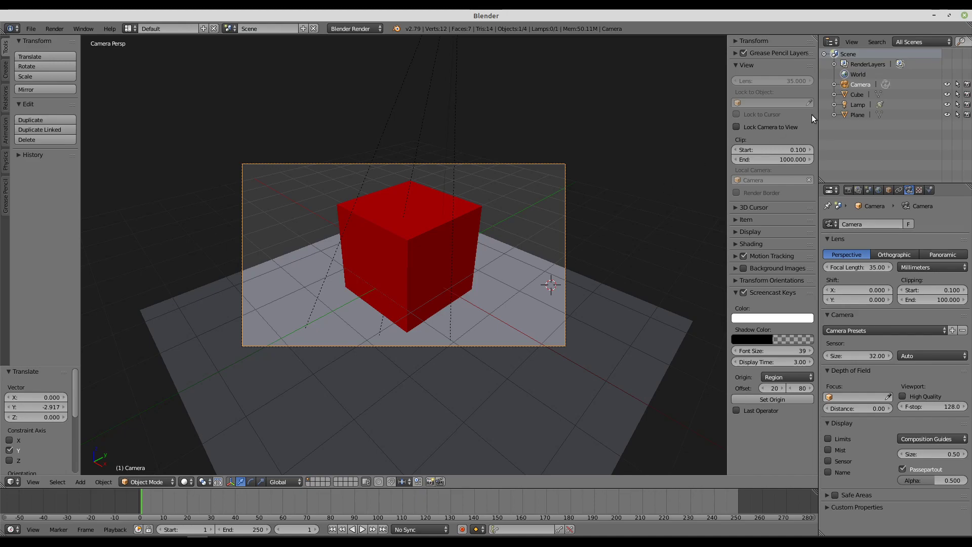
# Step: Make the lamp a Sun with energy 1.22, light blue colour and Sky on, then render with F12
pyautogui.click(854, 108)
pyautogui.click(867, 336)
pyautogui.click(192, 487)
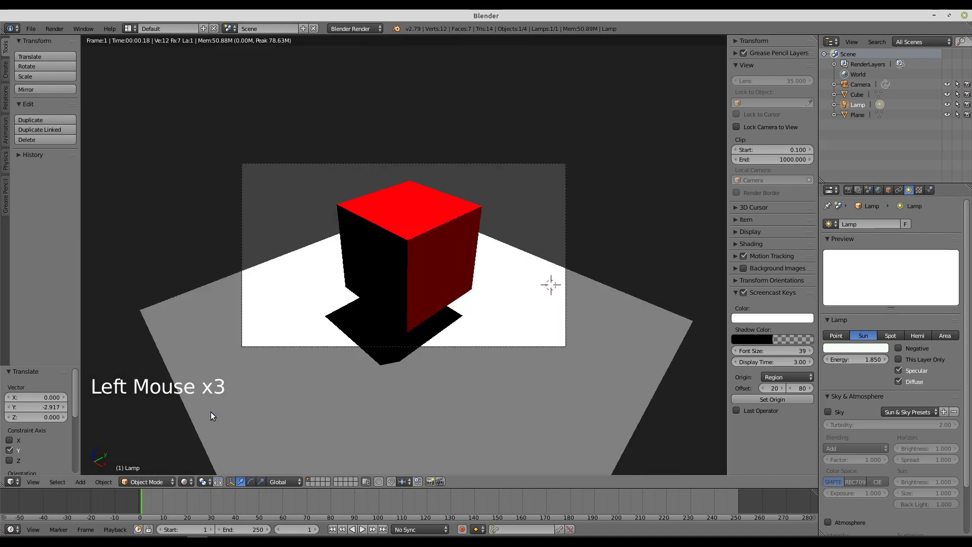
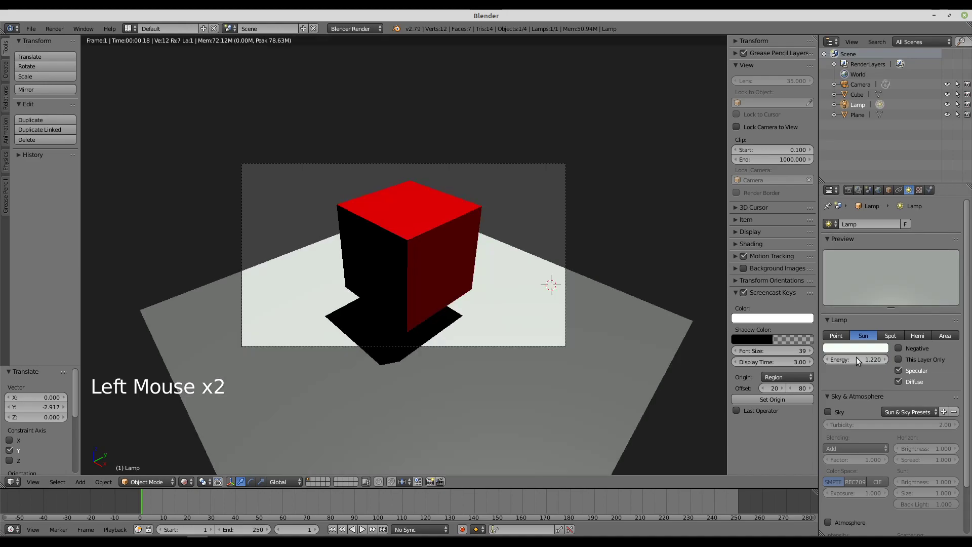
pyautogui.click(850, 352)
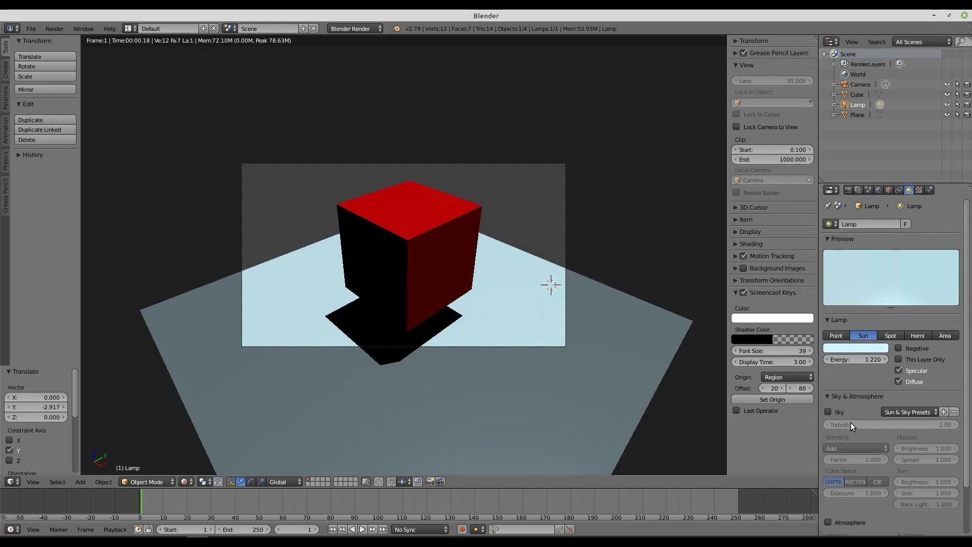
pyautogui.click(831, 416)
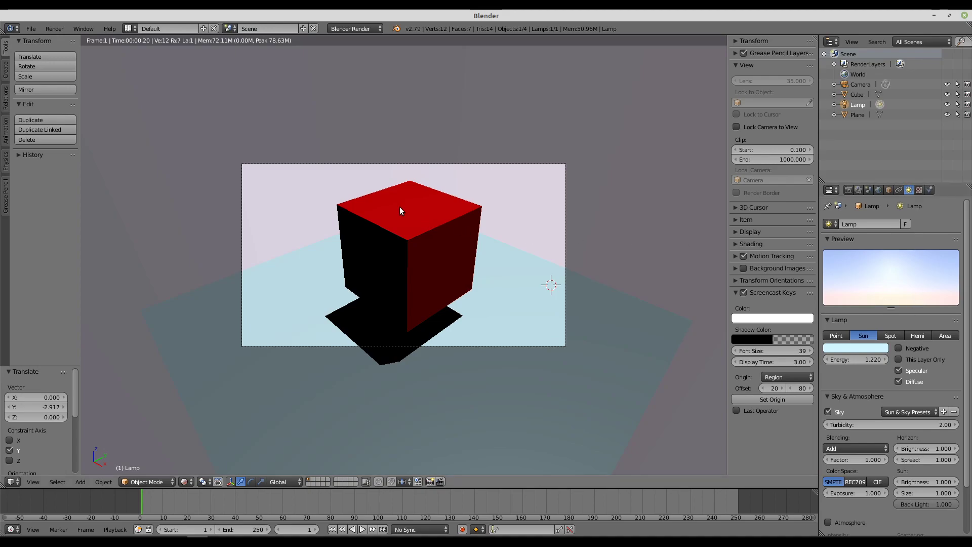
pyautogui.click(52, 35)
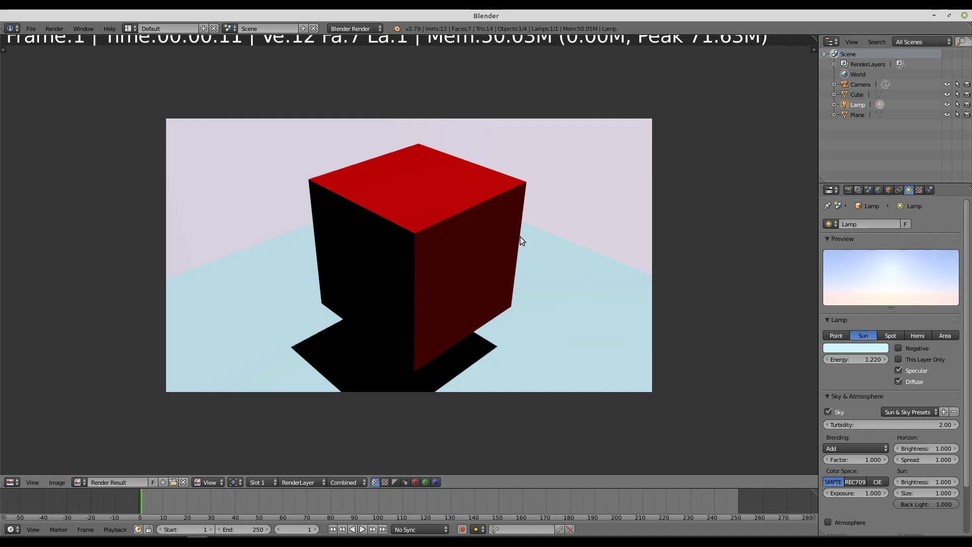
pyautogui.scroll(3)
pyautogui.scroll(-3)
pyautogui.scroll(-3)
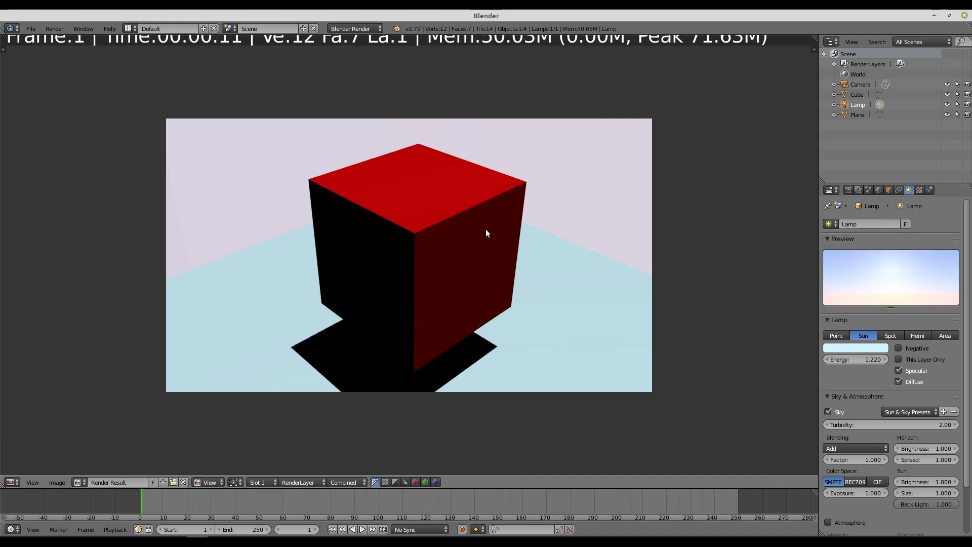
pyautogui.scroll(3)
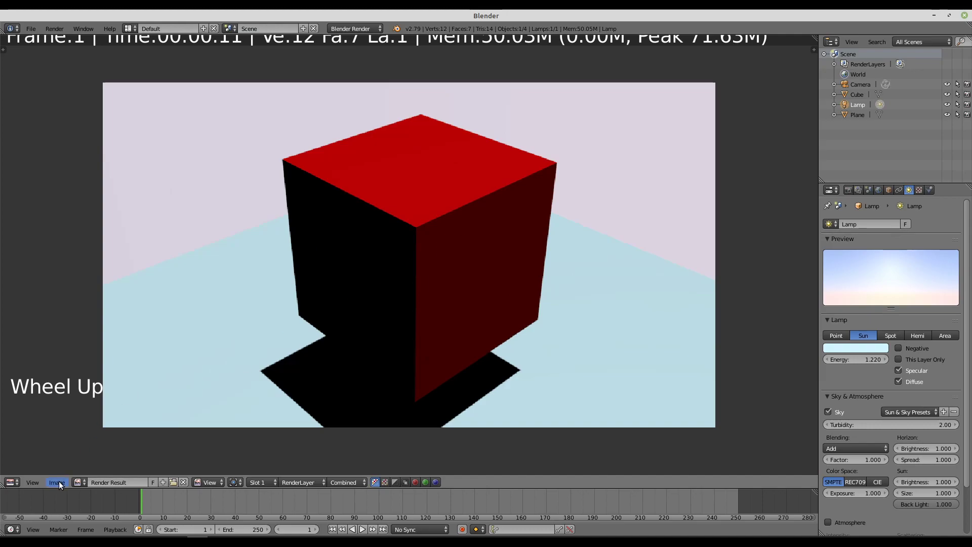